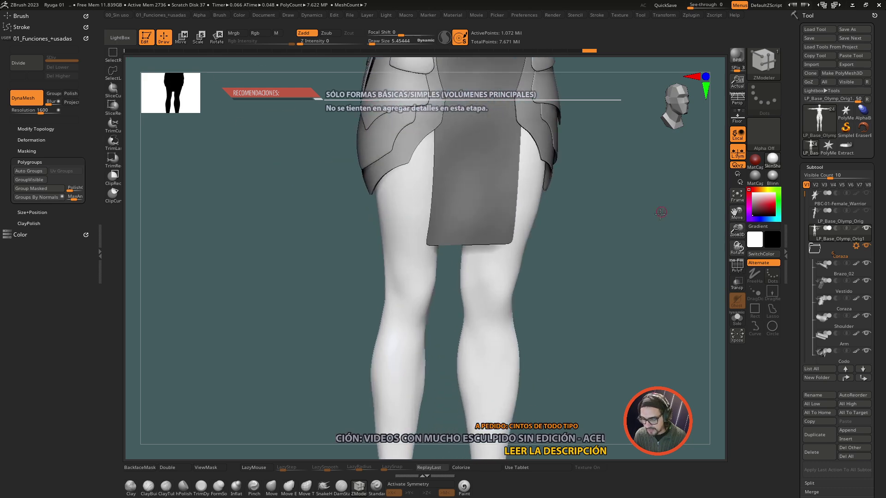
Inspect the skirt armor and waist, then make the Cinto belt the active subtool
{"action": "left_click", "coordinate": [593, 324]}
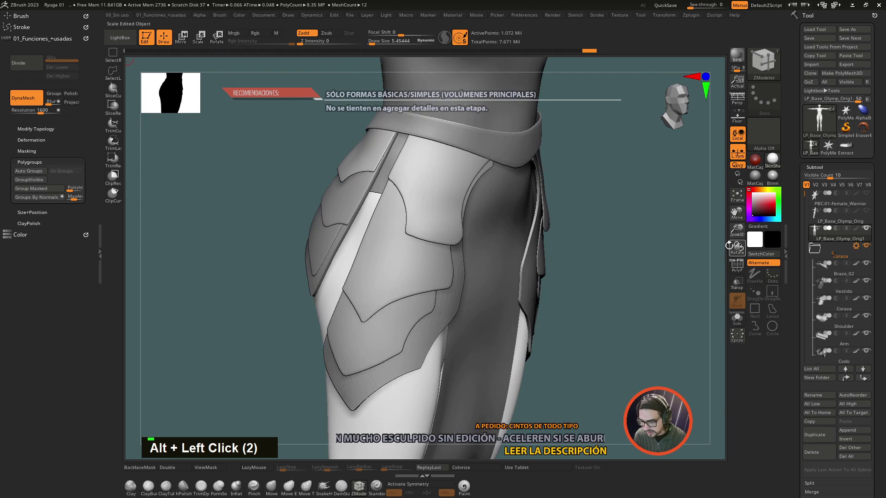
{"action": "left_click", "coordinate": [604, 304]}
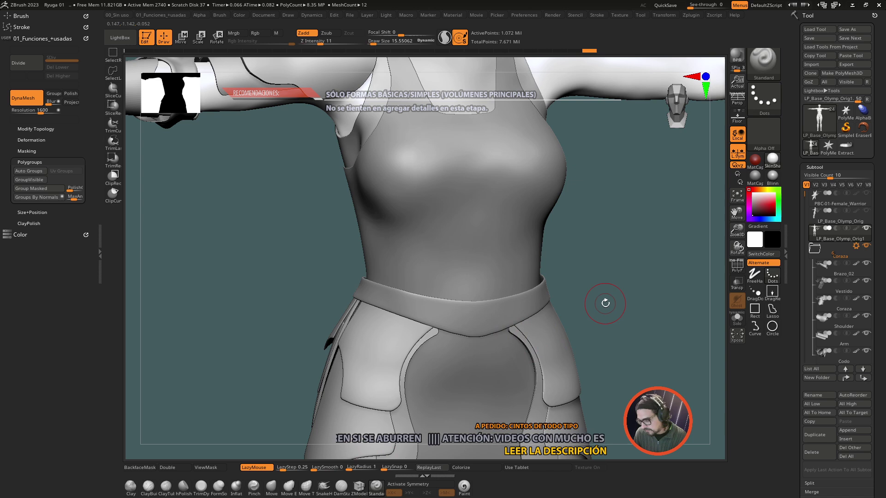
Show the belt's polyframe and duplicate Cinto into a new Cinto1 subtool, readying rectangle selection
{"action": "left_click", "coordinate": [544, 300]}
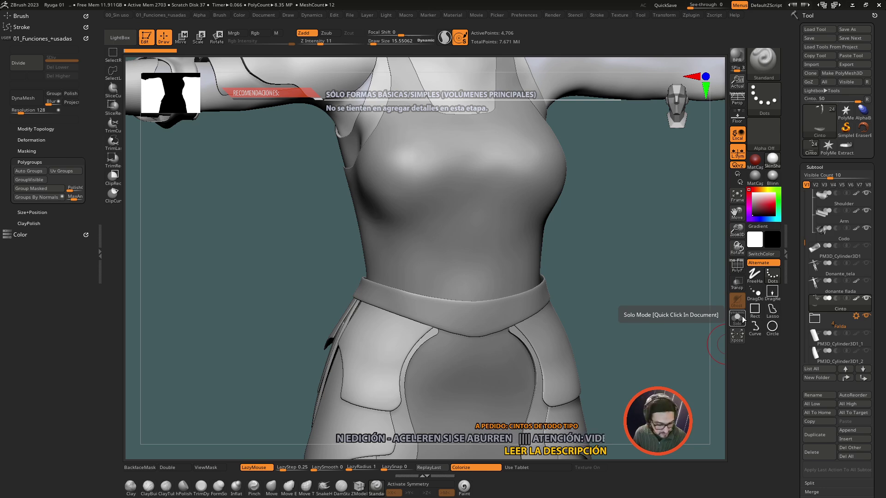
{"action": "key", "text": "shift+d"}
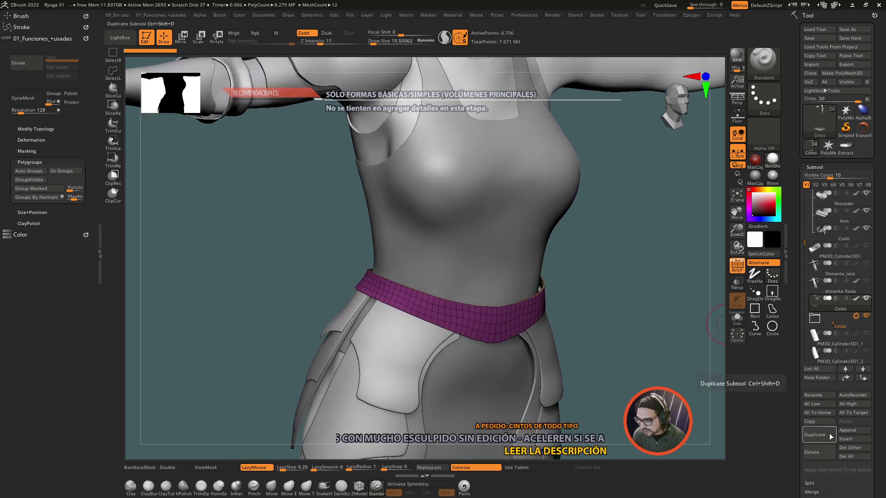
{"action": "left_click", "coordinate": [867, 380]}
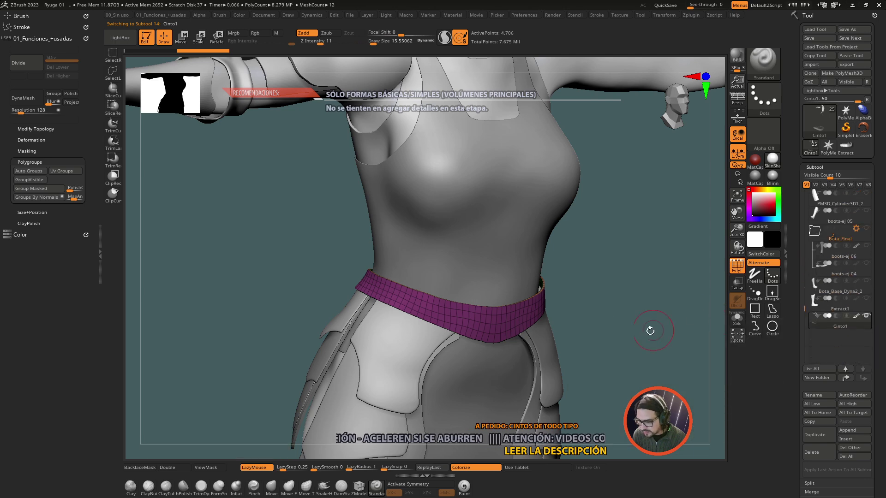
{"action": "left_click", "coordinate": [661, 331]}
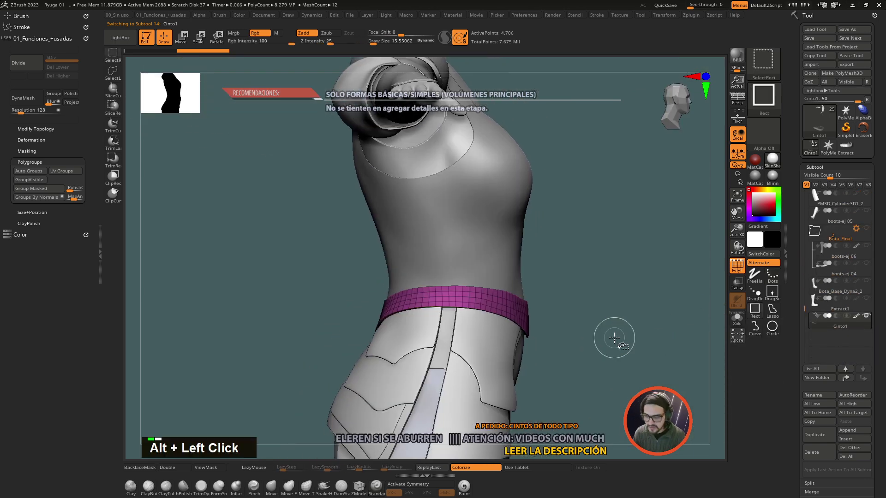
Hide the back of the Cinto1 copy in Solo mode and delete hidden, keeping only the front arc
{"action": "left_click", "coordinate": [281, 209]}
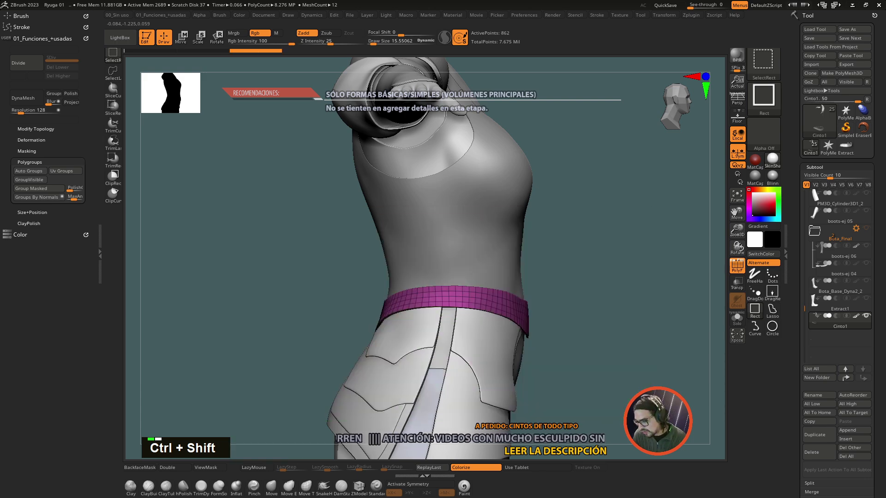
{"action": "left_click", "coordinate": [615, 234]}
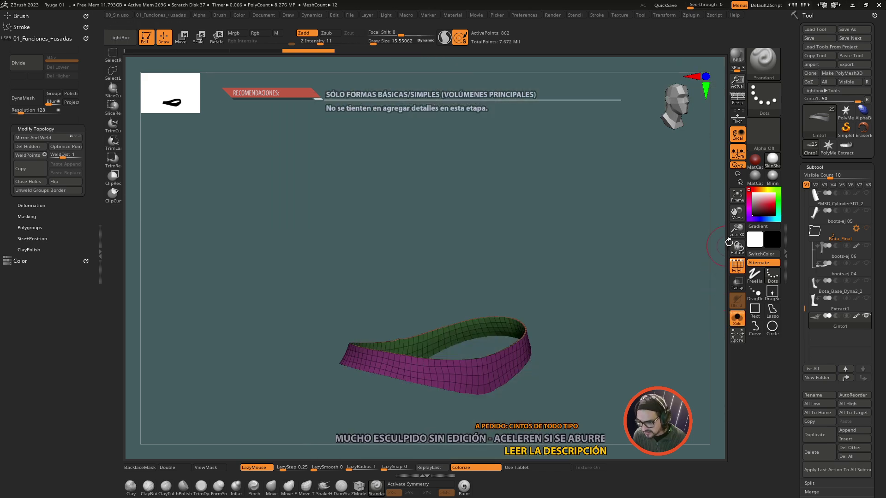
{"action": "left_click", "coordinate": [668, 296]}
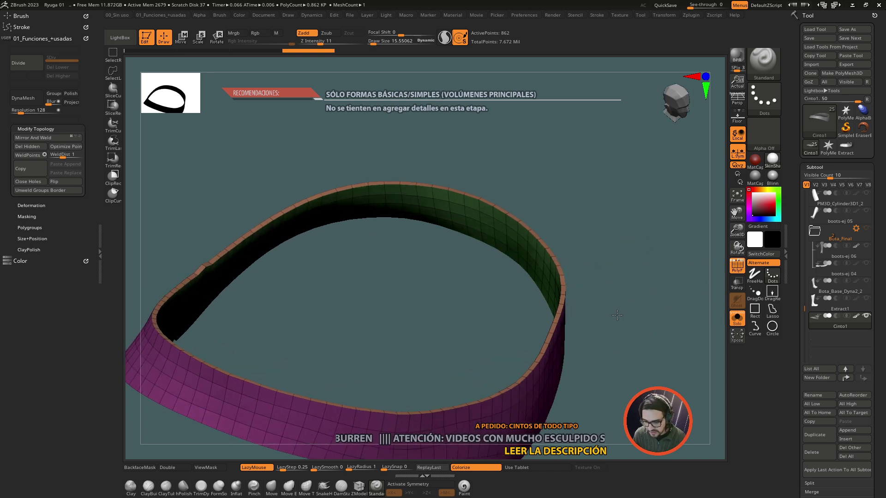
{"action": "left_click", "coordinate": [526, 253]}
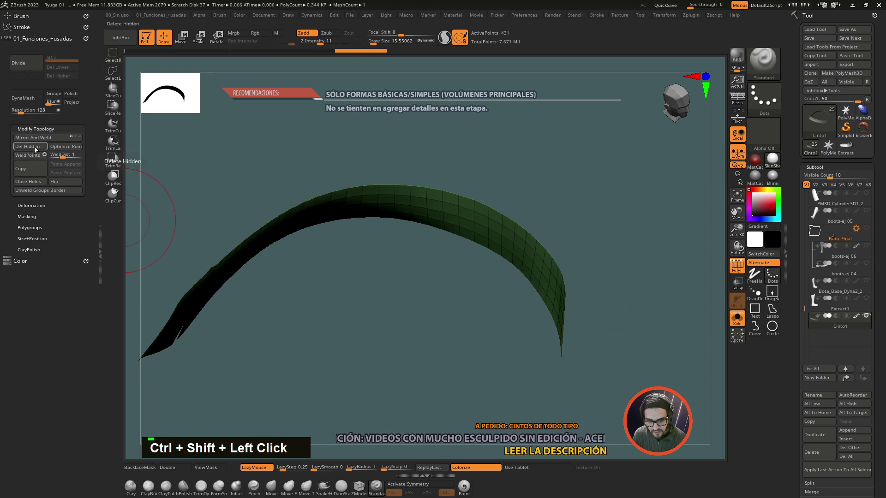
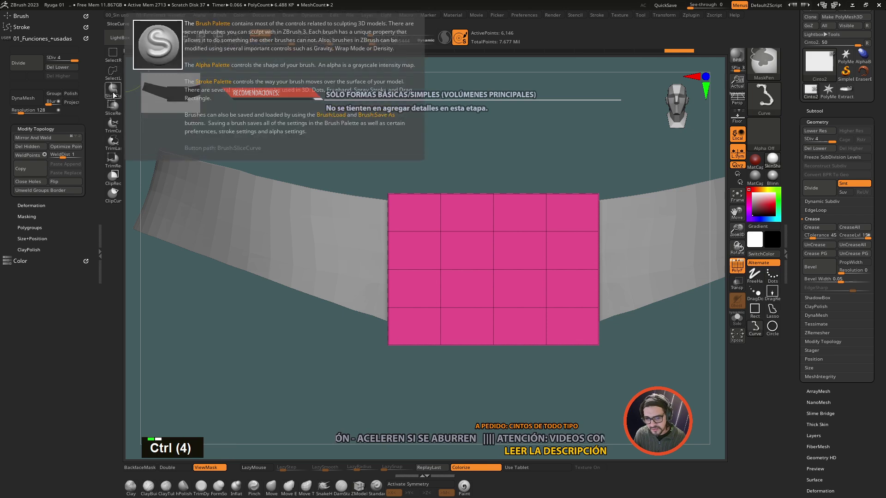
Extrude the buckle plane into a thick block and DynaMesh it into one evenly dense solid
{"action": "left_click_drag", "start_coordinate": [168, 123], "coordinate": [447, 126]}
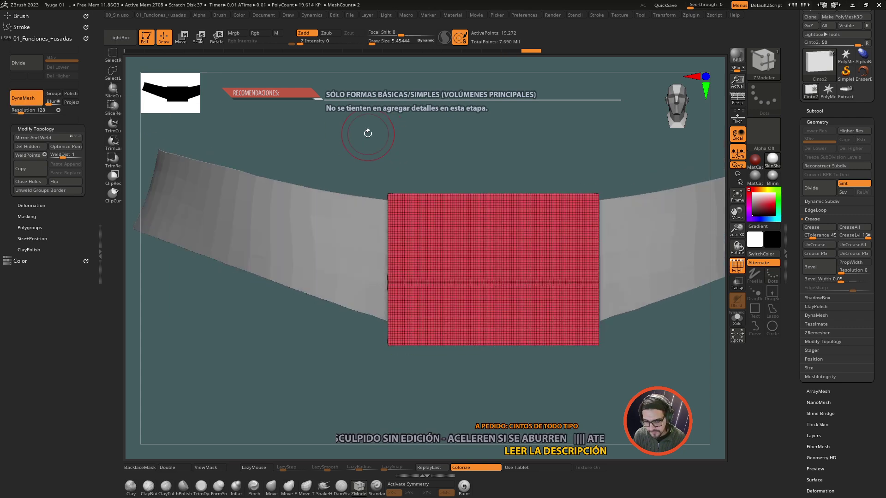
{"action": "left_click", "coordinate": [358, 134]}
{"action": "left_click", "coordinate": [339, 147]}
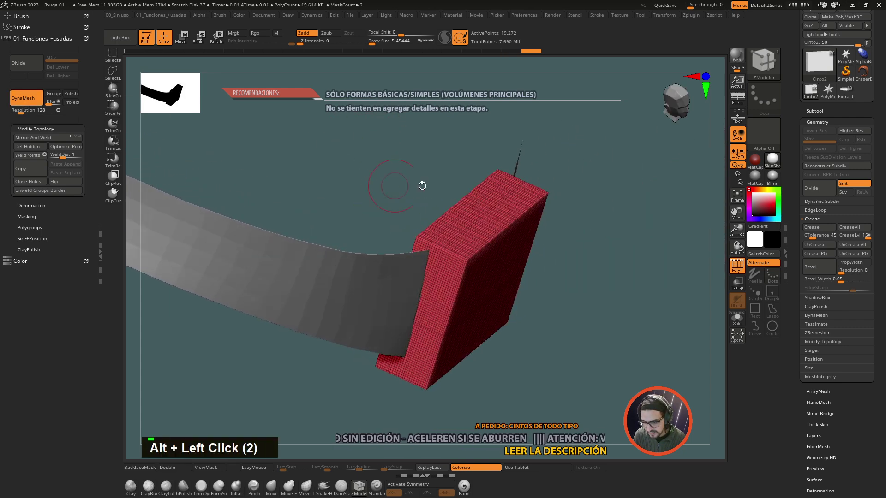
{"action": "double_click", "coordinate": [659, 314]}
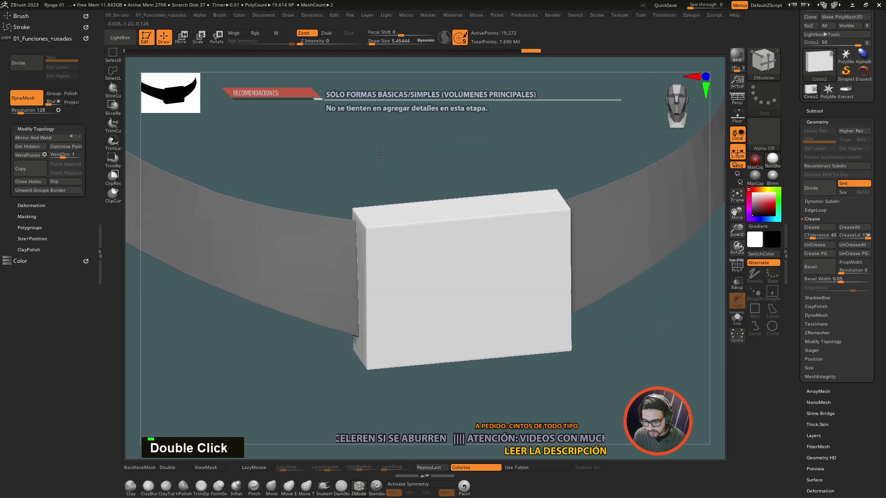
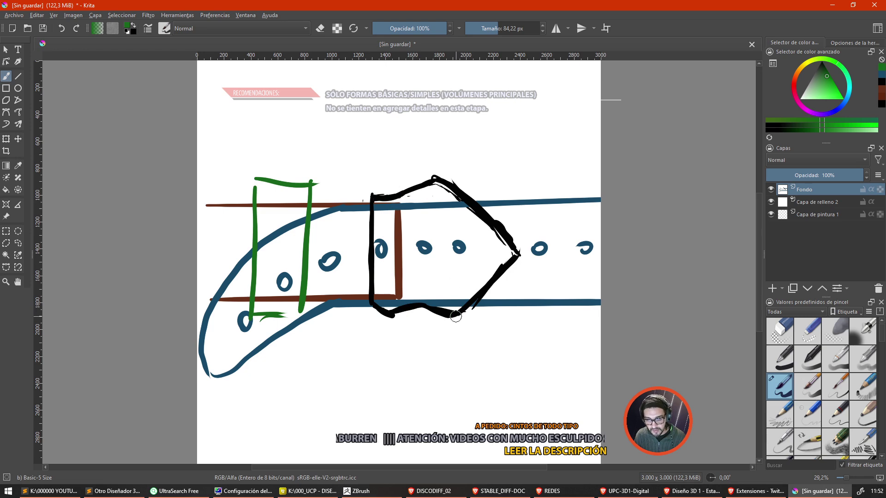
{"action": "key", "text": "alt+Tab"}
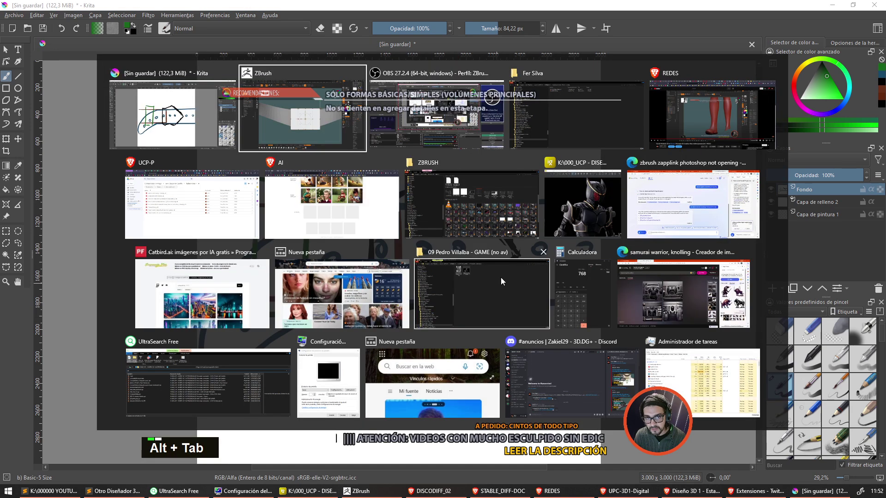
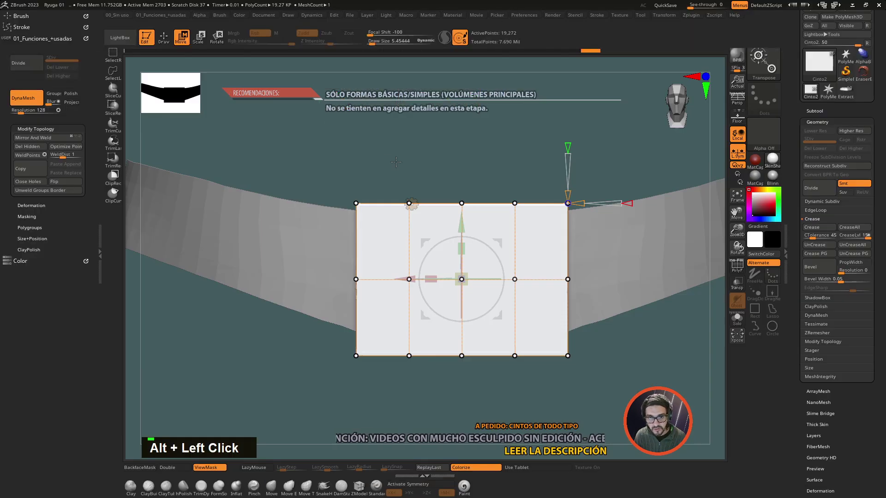
With the Gizmo, widen the block's left edge and pull its right edge out into a point
{"action": "left_click", "coordinate": [390, 141]}
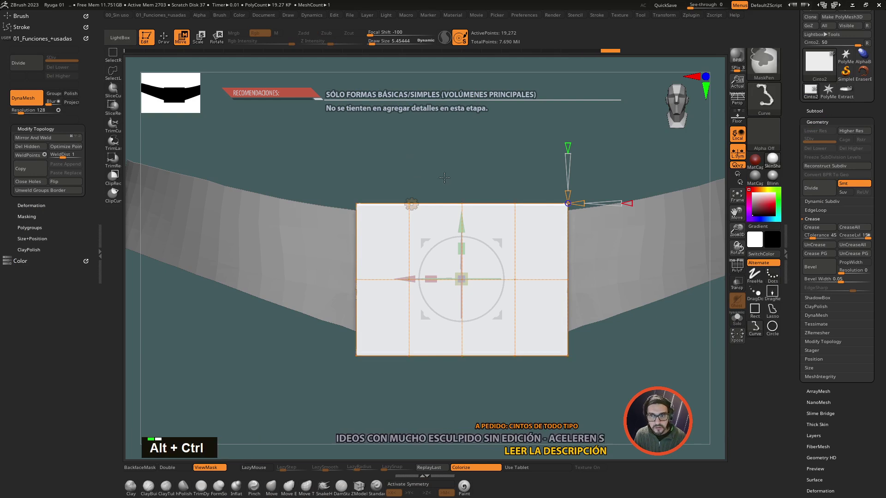
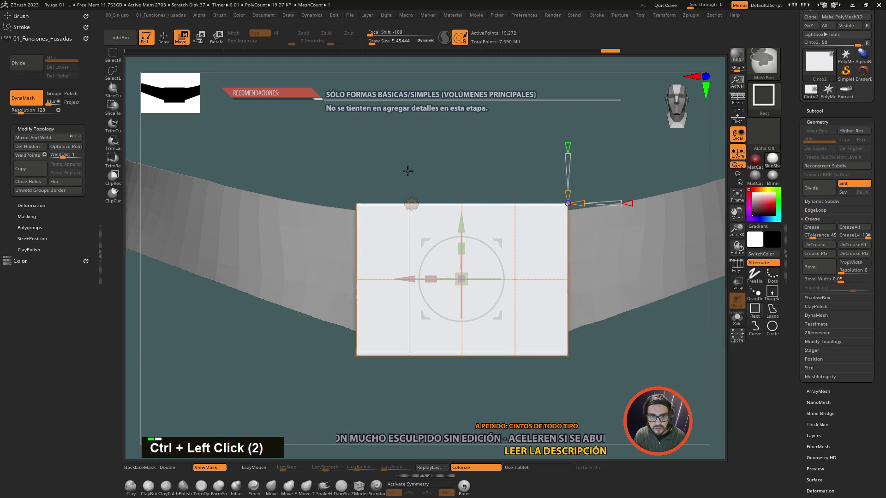
{"action": "left_click", "coordinate": [399, 170]}
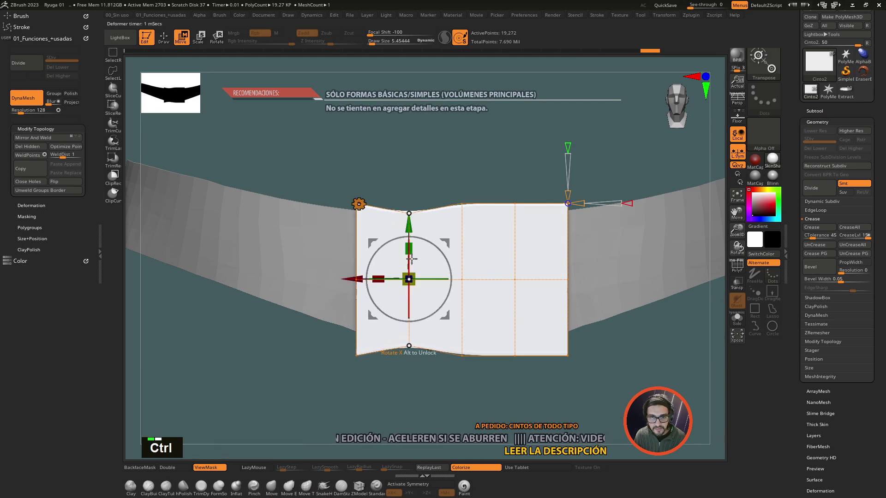
{"action": "key", "text": "ctrl+z"}
{"action": "left_click", "coordinate": [412, 169]}
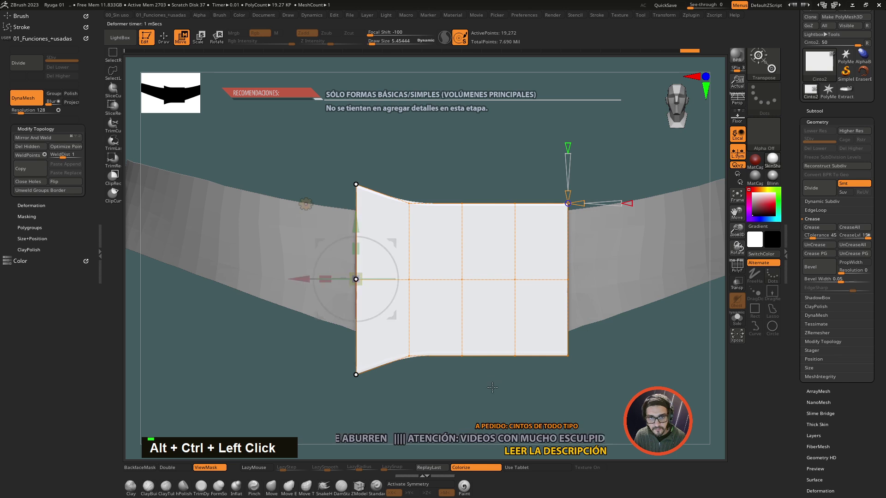
{"action": "left_click", "coordinate": [503, 387]}
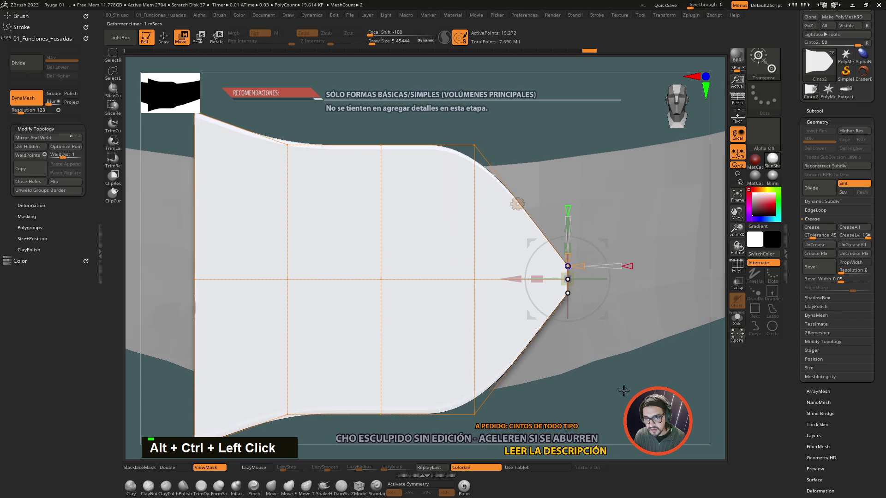
{"action": "left_click", "coordinate": [625, 394]}
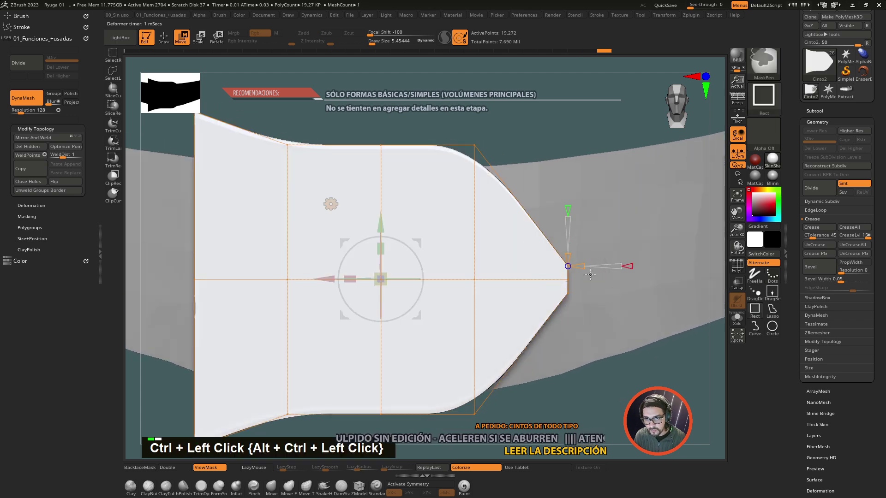
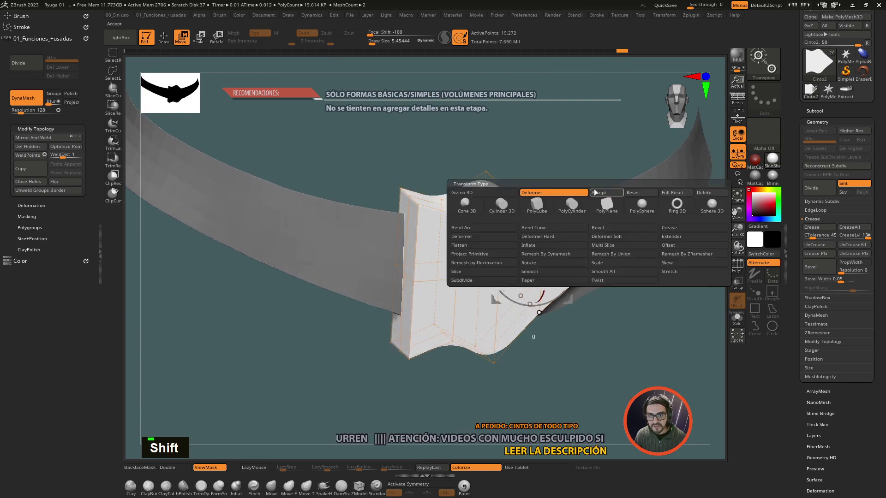
Wrap the pointed buckle subtool in a Gizmo deformer cage and line the view up from the side
{"action": "double_click", "coordinate": [646, 351]}
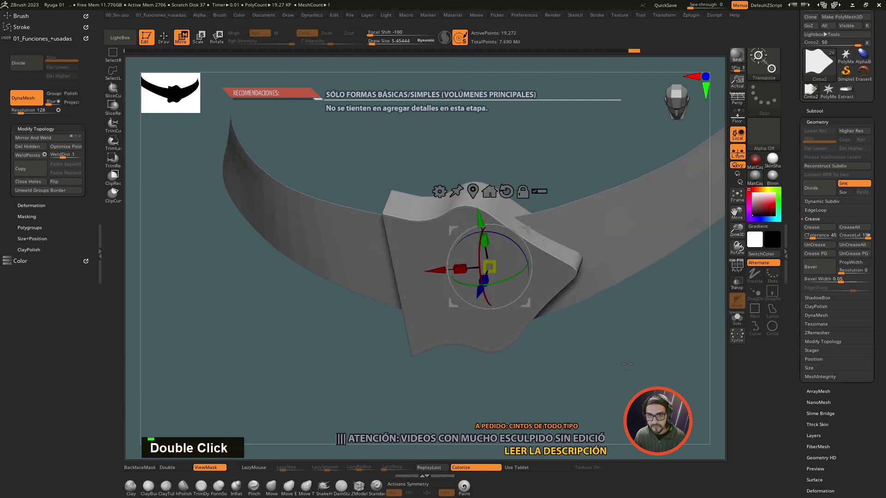
{"action": "double_click", "coordinate": [682, 361]}
{"action": "key", "text": "ctrl+z"}
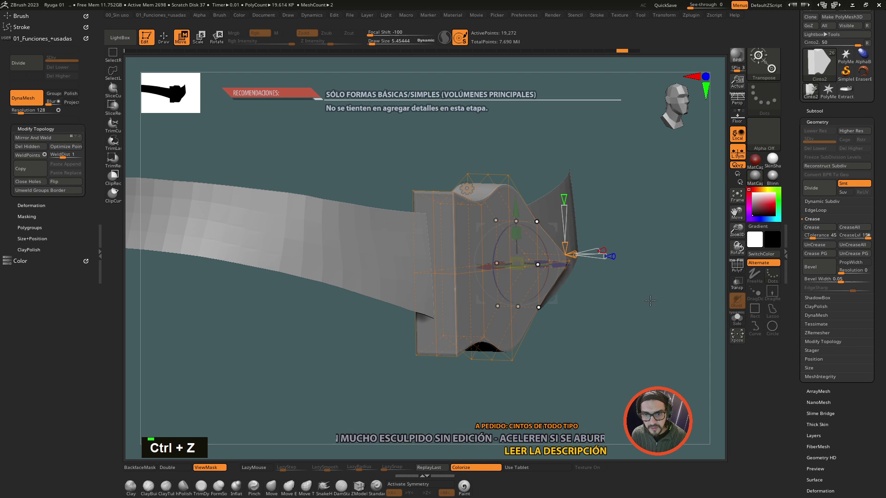
Set up the deformer view from above and select the buckle block's front points
{"action": "left_click", "coordinate": [680, 310]}
{"action": "left_click", "coordinate": [619, 251]}
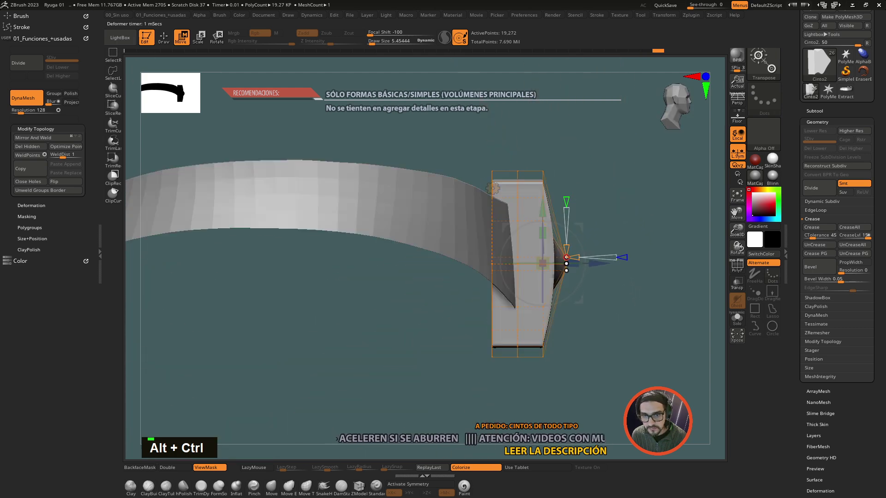
{"action": "key", "text": "ctrl+z"}
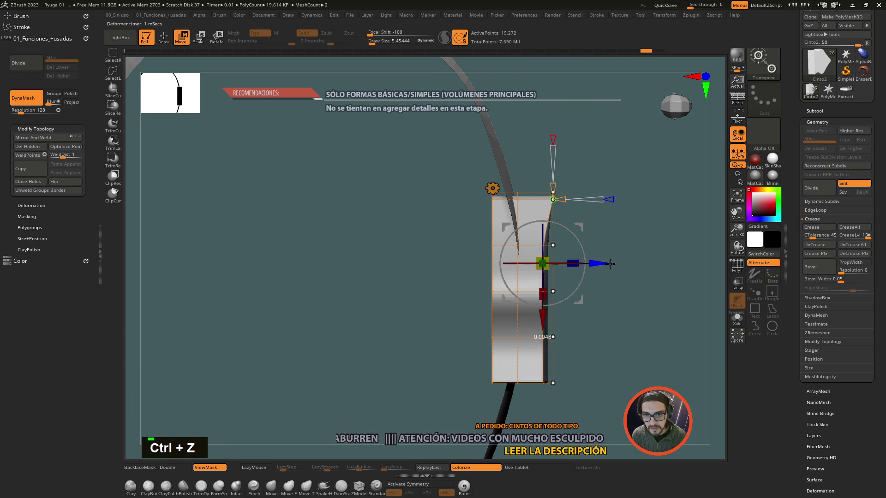
{"action": "key", "text": "ctrl+z"}
{"action": "left_click", "coordinate": [643, 138]}
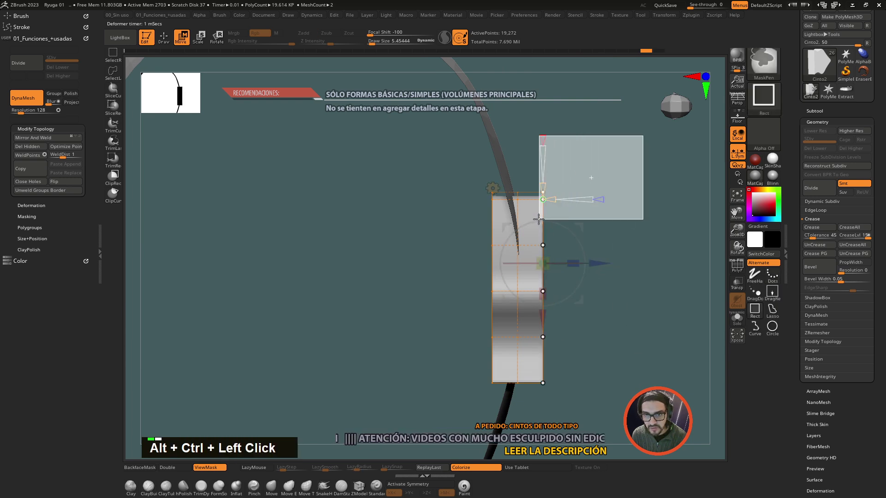
Pull the front points out to thicken the block and angle its top over the strap
{"action": "left_click", "coordinate": [623, 229]}
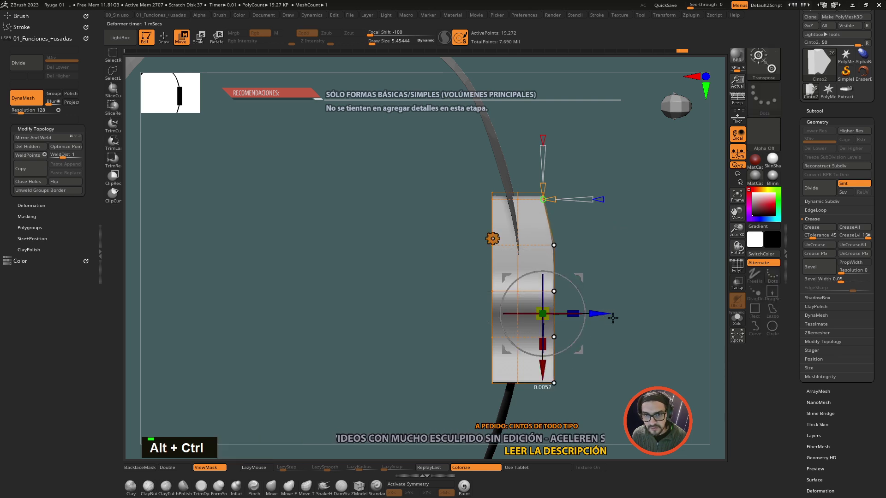
{"action": "left_click", "coordinate": [648, 239]}
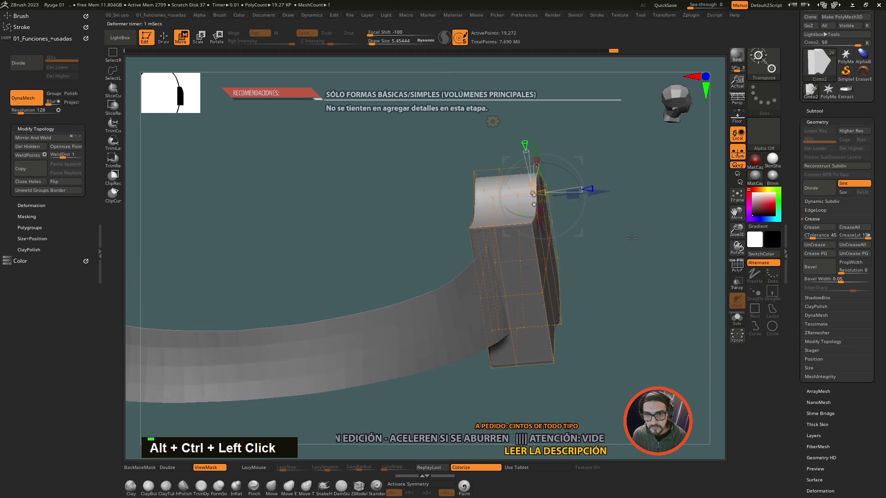
{"action": "key", "text": "ctrl+z"}
{"action": "key", "text": "ctrl+z"}
{"action": "key", "text": "ctrl+z"}
{"action": "key", "text": "ctrl+z"}
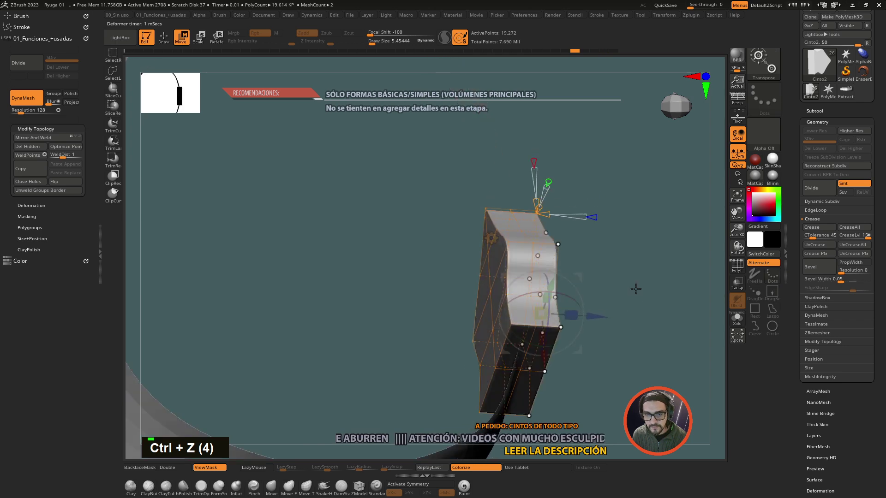
Select the middle front points in side view and push them outward into a pointed tip
{"action": "left_click", "coordinate": [648, 293]}
{"action": "left_click", "coordinate": [609, 287]}
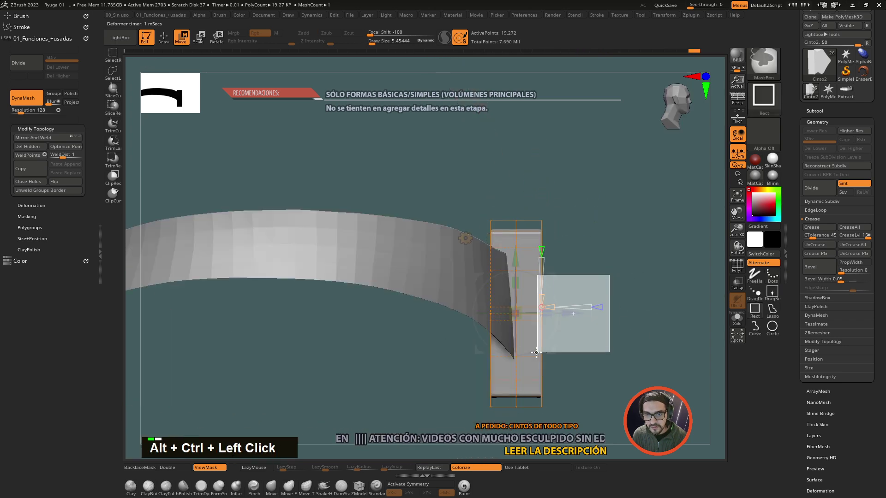
{"action": "left_click", "coordinate": [581, 211]}
{"action": "key", "text": "ctrl+z"}
{"action": "left_click", "coordinate": [595, 205]}
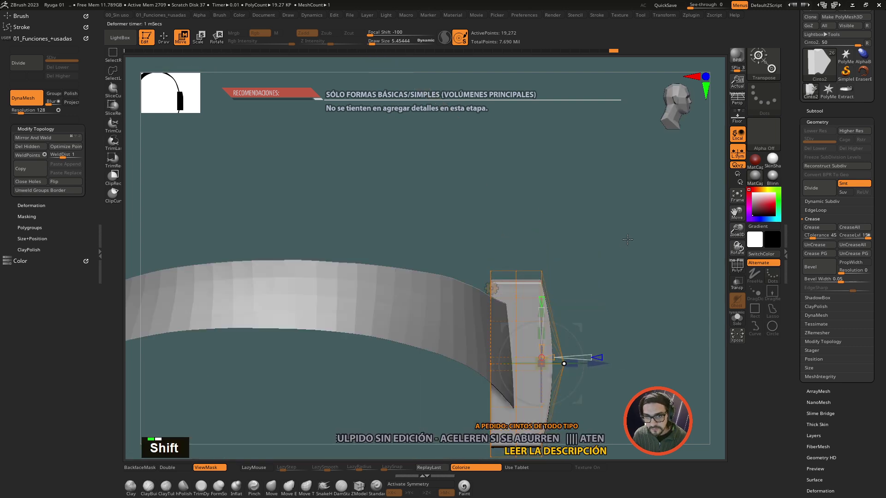
{"action": "left_click", "coordinate": [628, 245]}
{"action": "left_click", "coordinate": [569, 247]}
Insert edge loops across the buckle, then pull its top edge into a wave and shape the pointed tip
{"action": "left_click", "coordinate": [638, 320]}
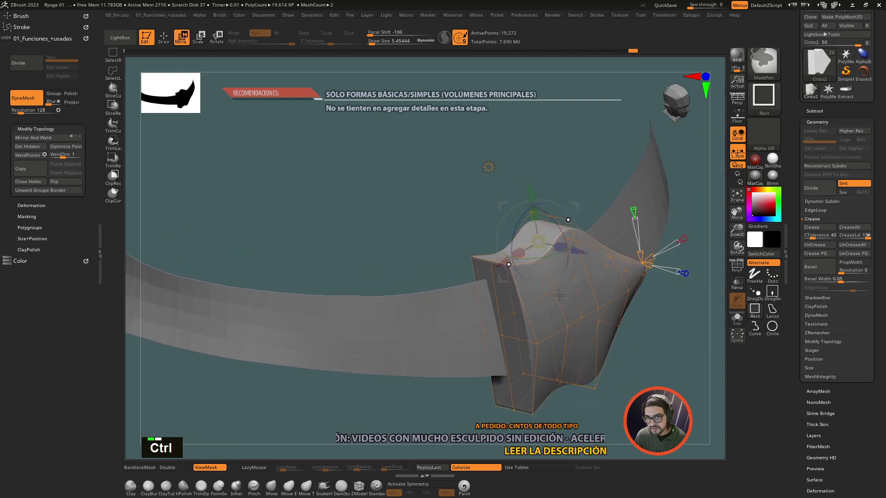
{"action": "left_click", "coordinate": [544, 264]}
{"action": "left_click", "coordinate": [671, 370]}
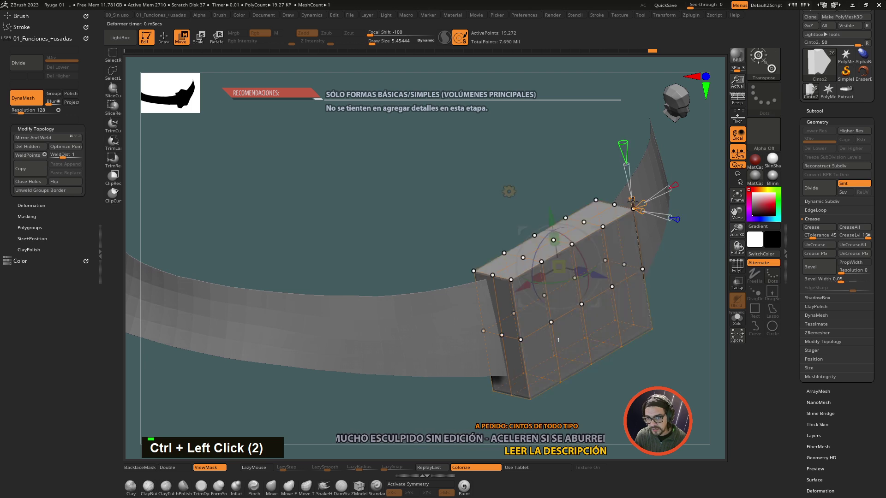
{"action": "key", "text": "ctrl+z"}
{"action": "key", "text": "ctrl+z"}
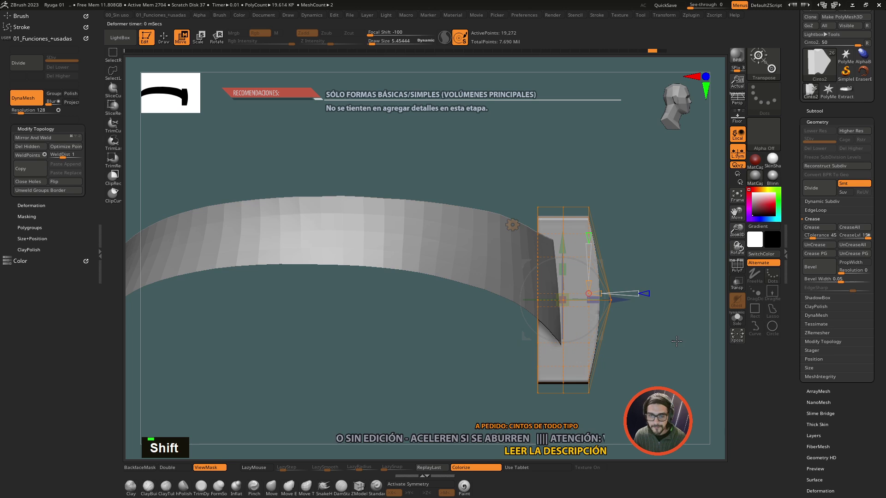
{"action": "left_click", "coordinate": [638, 191]}
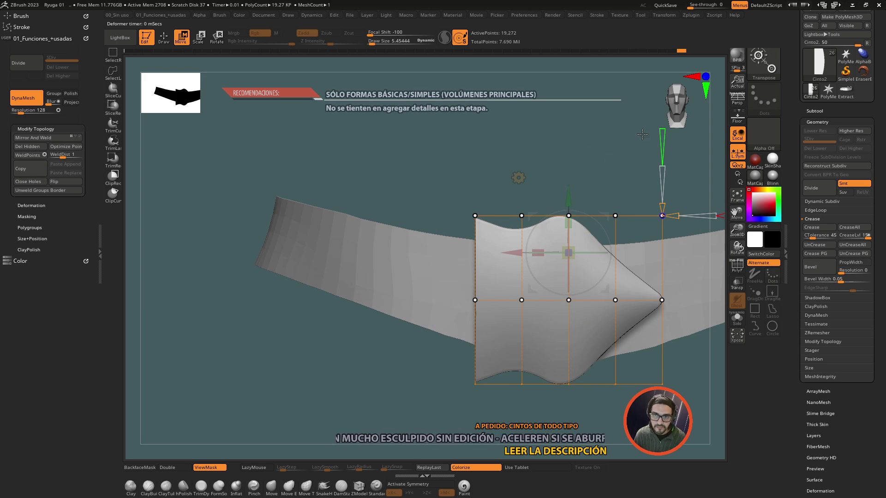
{"action": "left_click", "coordinate": [689, 279]}
{"action": "left_click", "coordinate": [645, 176]}
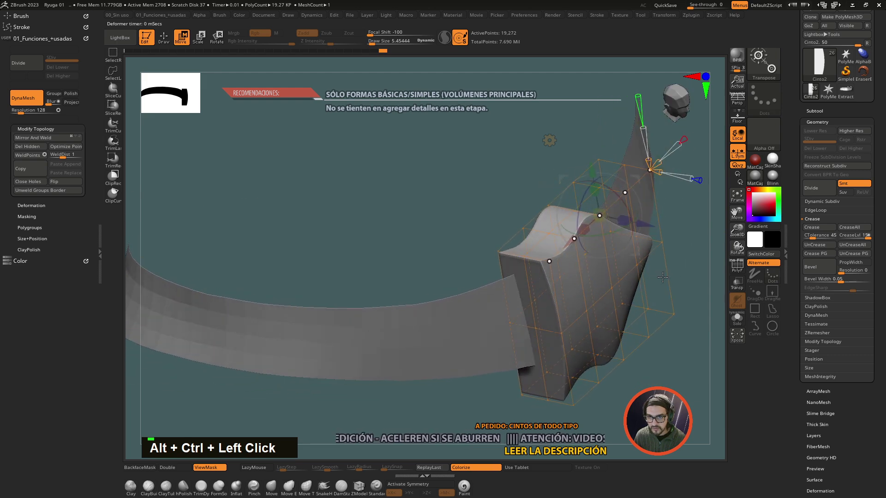
From the side, move the buckle's top and side edge points to adjust its thickness
{"action": "left_click", "coordinate": [702, 147]}
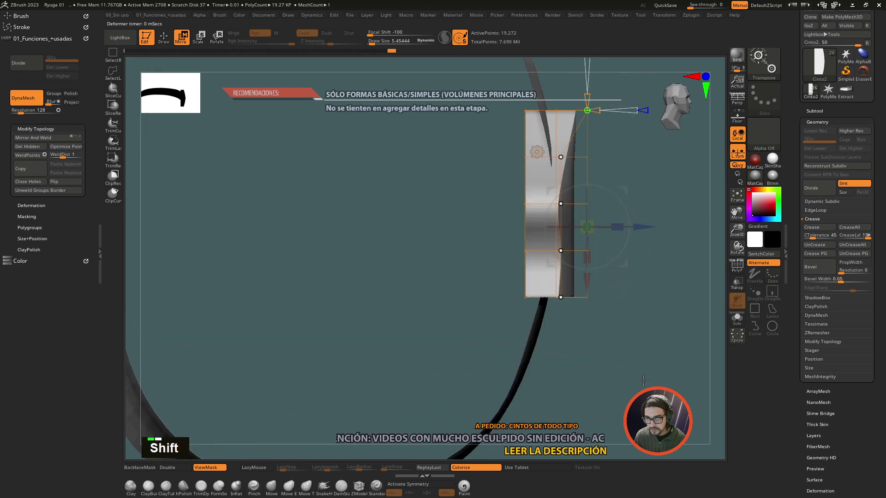
{"action": "left_click", "coordinate": [664, 232]}
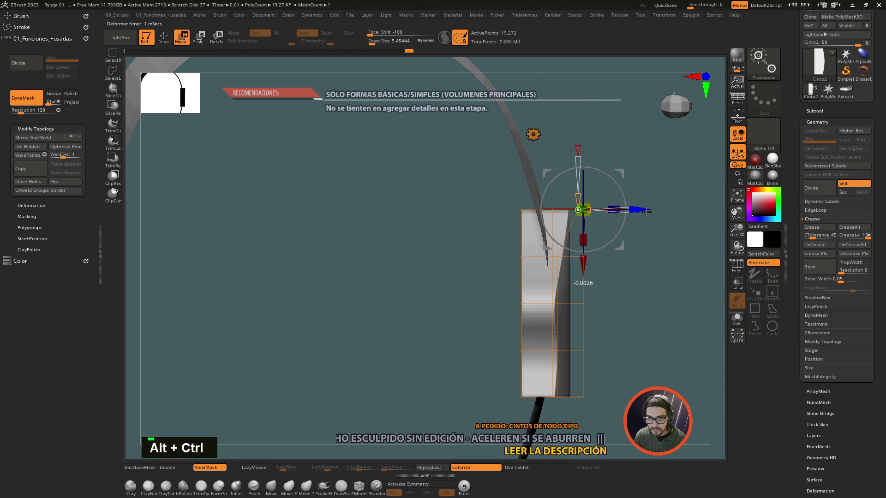
{"action": "key", "text": "ctrl+z"}
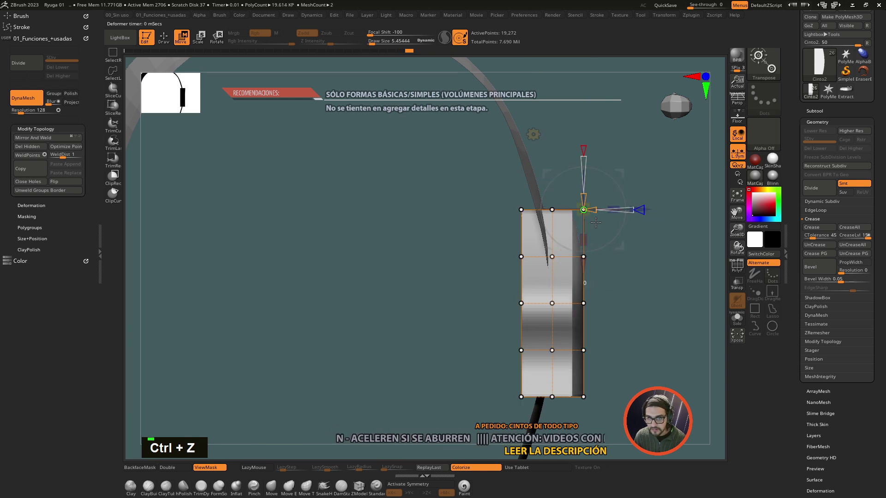
{"action": "left_click", "coordinate": [656, 256]}
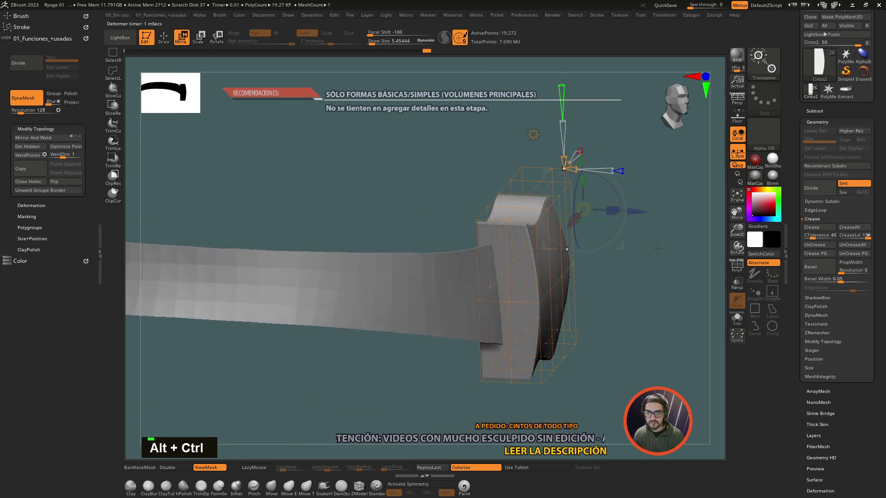
{"action": "left_click", "coordinate": [667, 255]}
Round the upper side edge and curve the buckle's side profile back toward the strap
{"action": "left_click", "coordinate": [540, 141]}
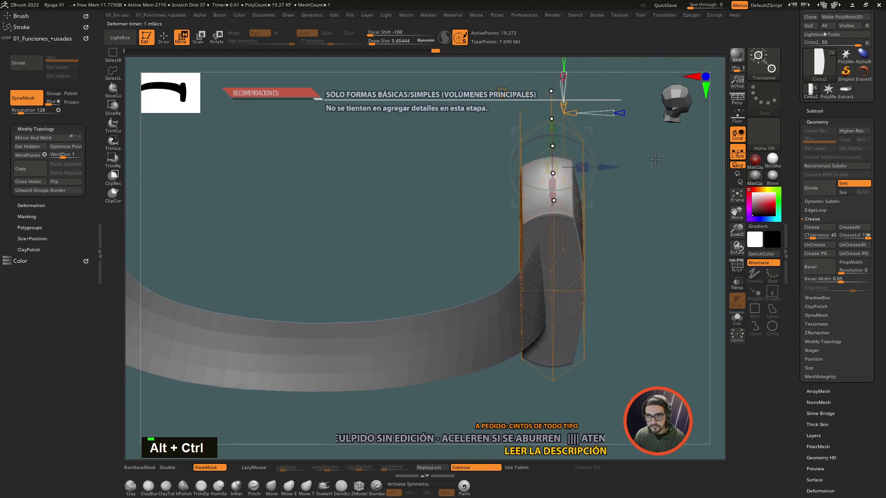
{"action": "key", "text": "alt+c"}
{"action": "left_click", "coordinate": [662, 154]}
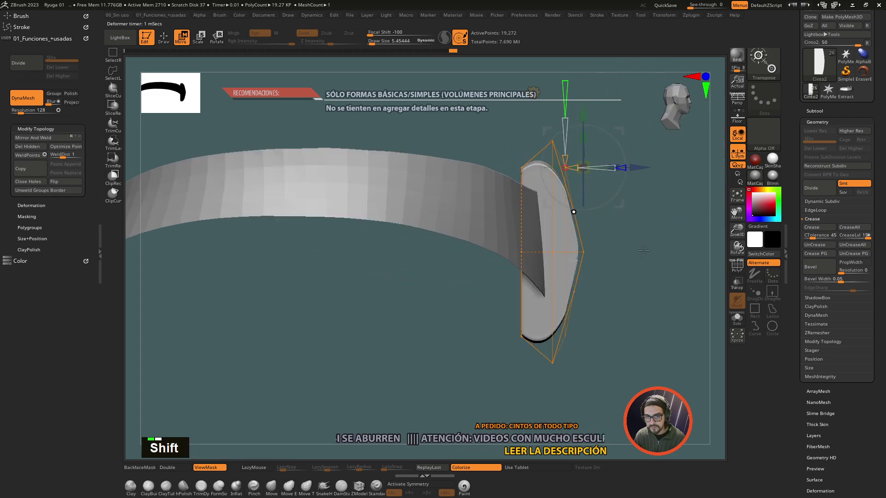
{"action": "left_click", "coordinate": [646, 248]}
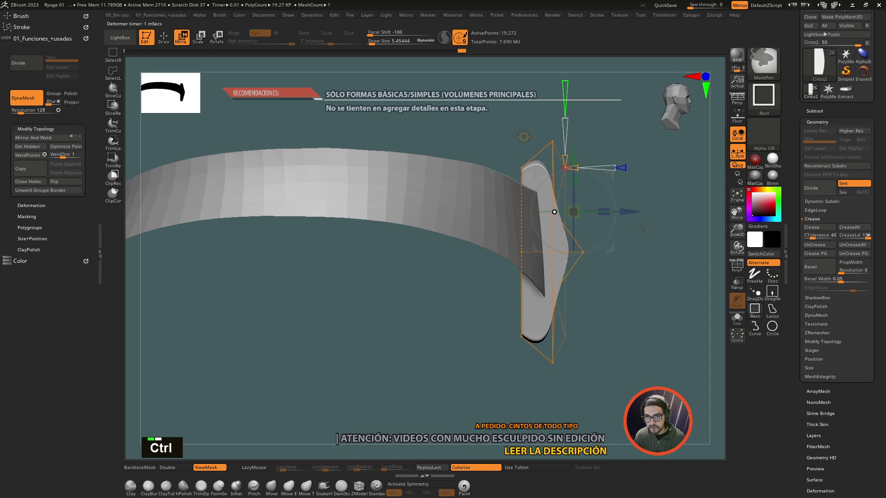
Nudge the Cinto2 buckle onto the strap with the Gizmo and set up edge beveling to smooth it
{"action": "left_click", "coordinate": [646, 230]}
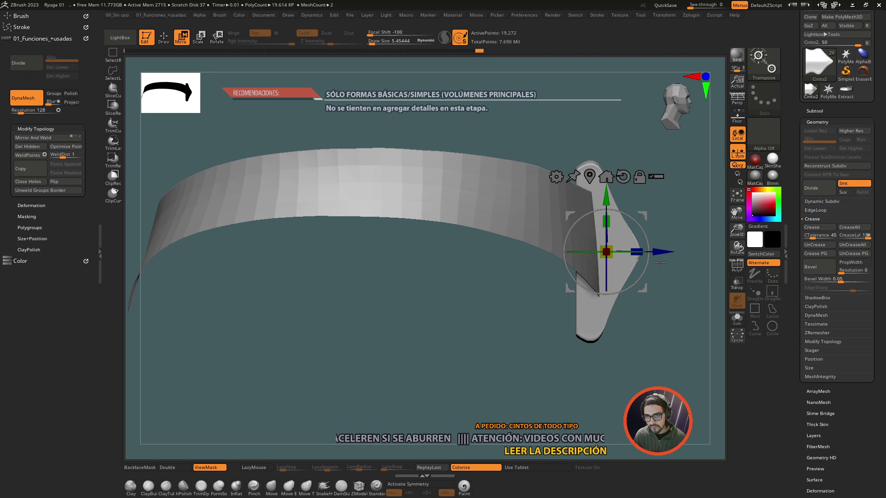
{"action": "key", "text": "ctrl+z"}
{"action": "left_click", "coordinate": [673, 248]}
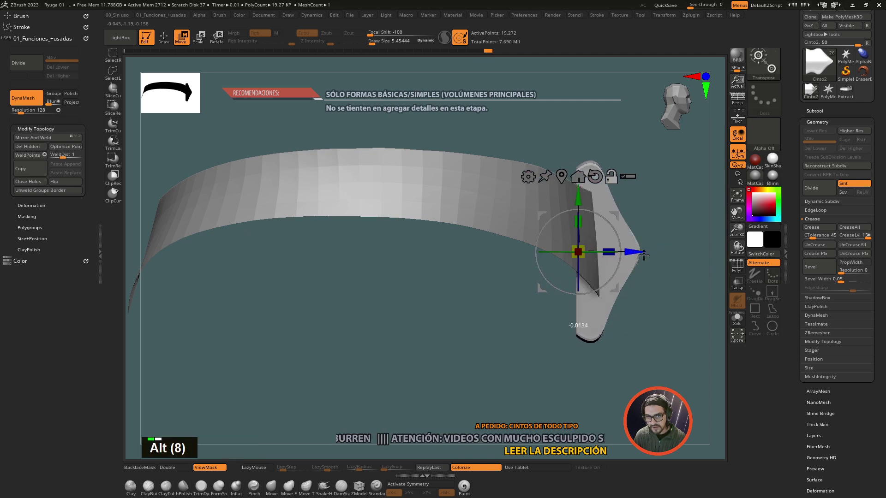
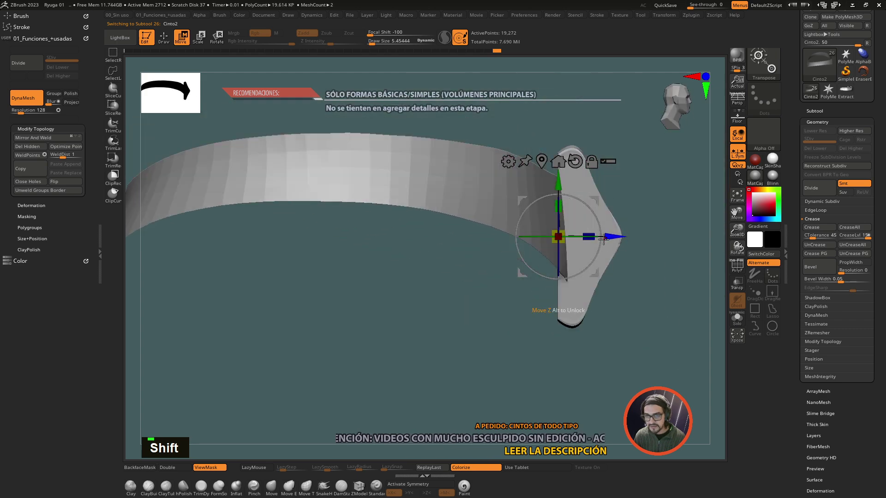
{"action": "left_click", "coordinate": [619, 237]}
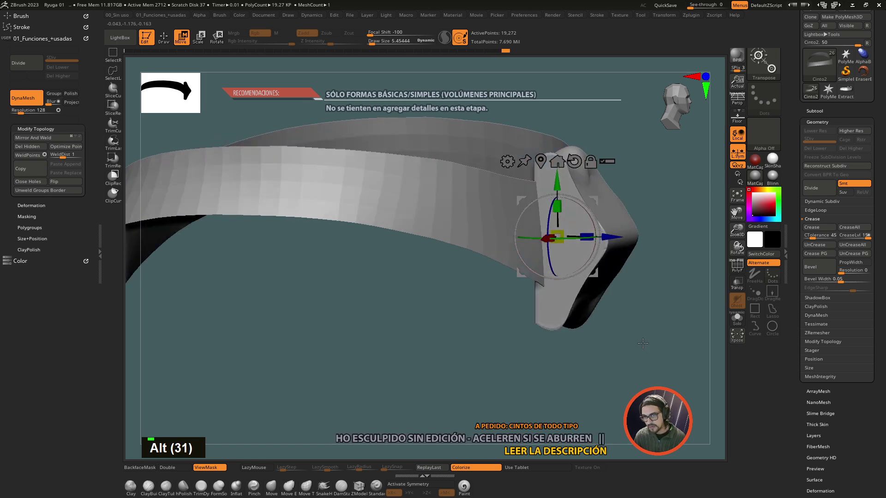
{"action": "left_click", "coordinate": [623, 372]}
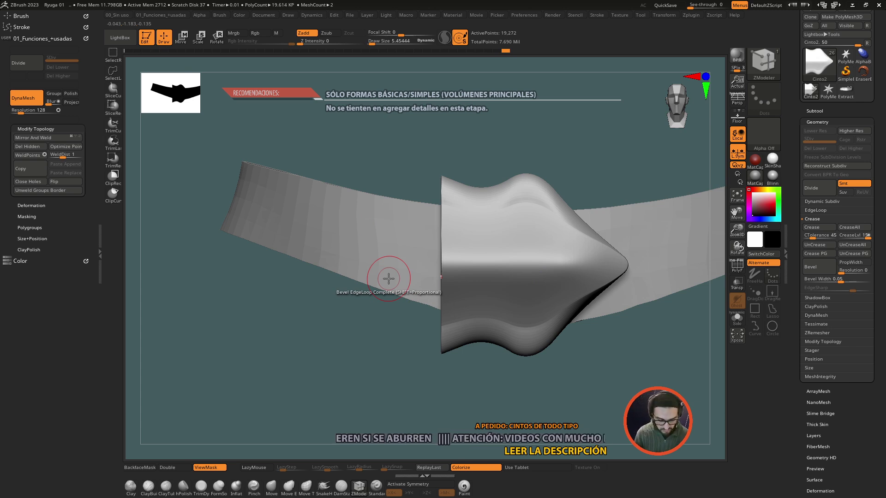
Switch to the Standard brush with X symmetry and sculpt soft dents into the buckle
{"action": "key", "text": "i"}
{"action": "key", "text": "i"}
{"action": "key", "text": "i"}
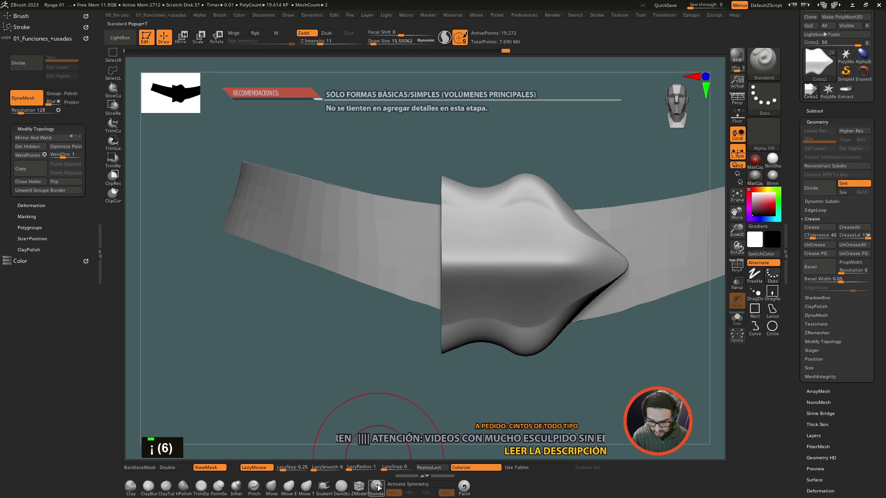
{"action": "key", "text": "x"}
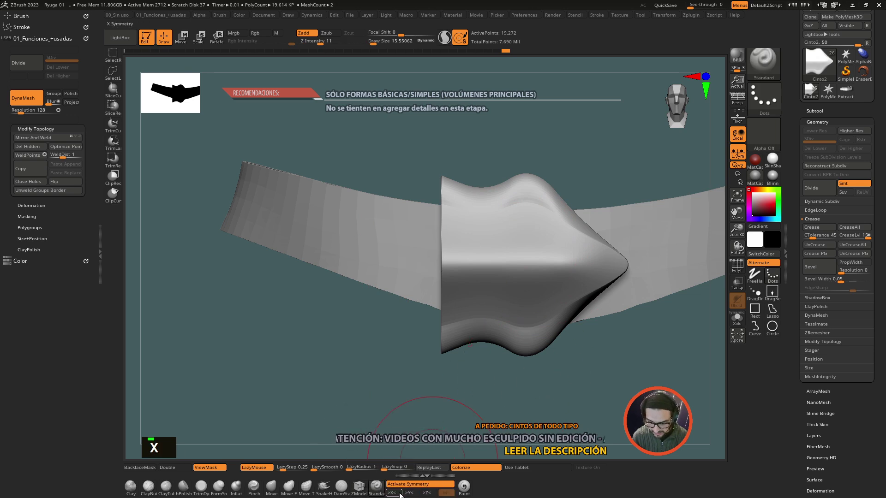
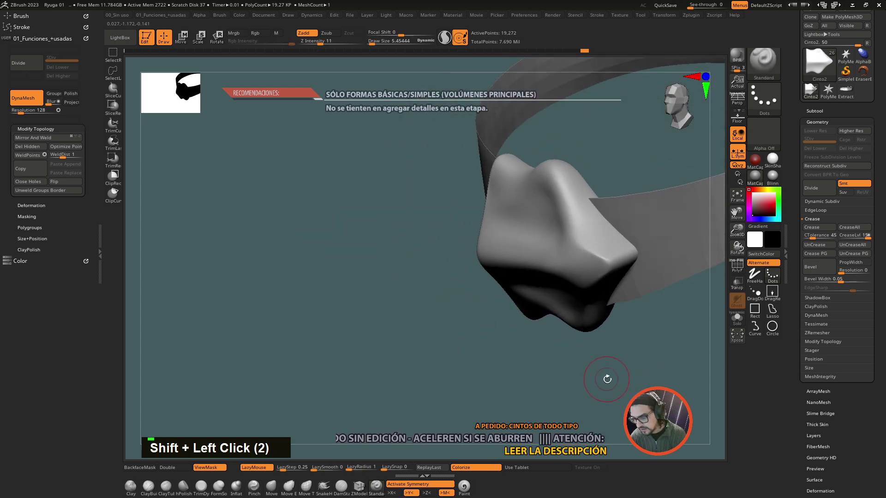
Inspect the sculpted buckle from the front and from an angle
{"action": "left_click", "coordinate": [625, 372]}
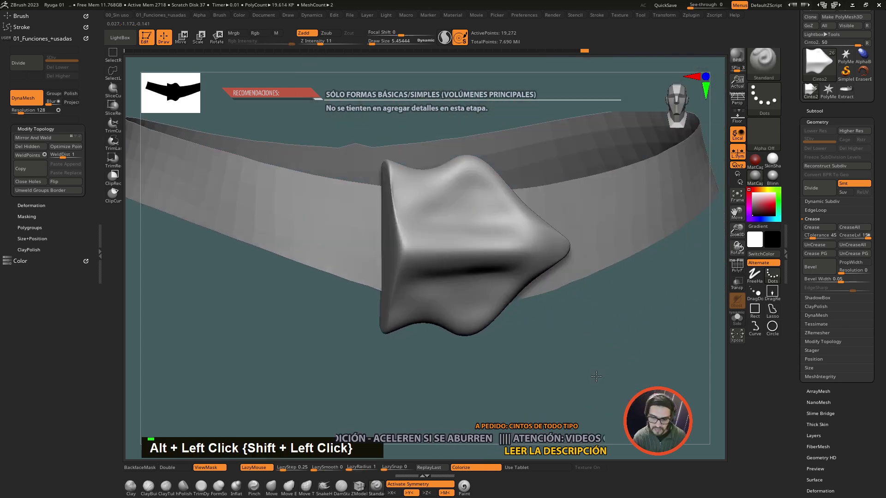
{"action": "left_click", "coordinate": [628, 377]}
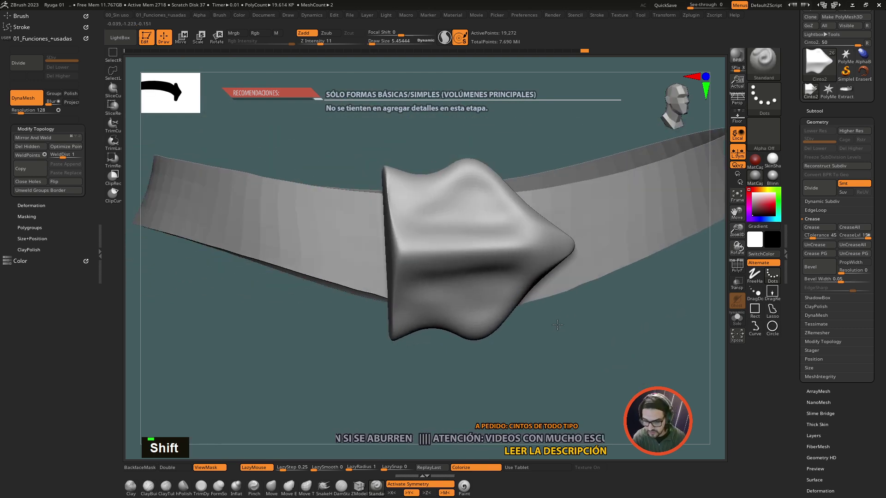
{"action": "left_click", "coordinate": [583, 368]}
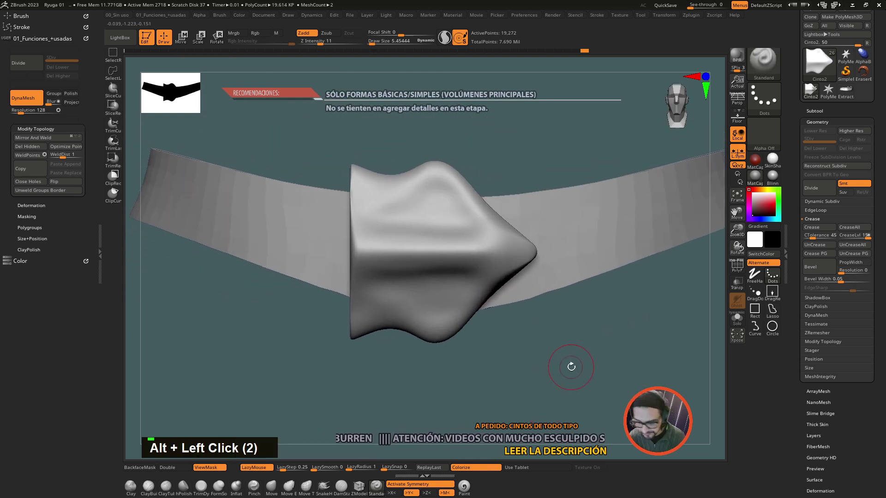
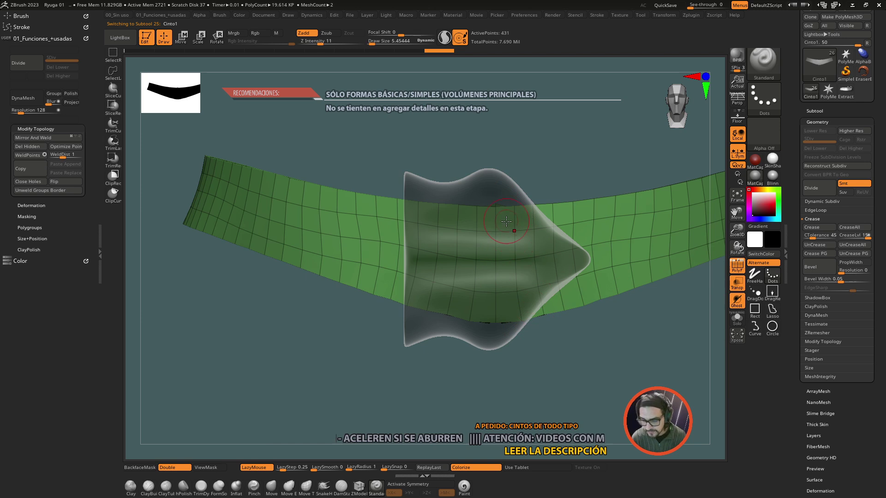
Flip faces and bevel an edge loop on the buckle with ZModeler
{"action": "key", "text": "x"}
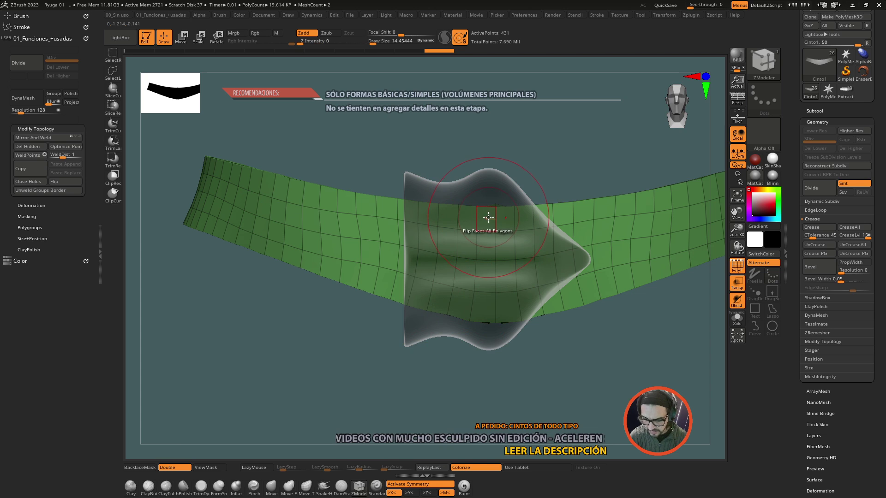
{"action": "key", "text": "space"}
{"action": "key", "text": "space"}
{"action": "key", "text": "space"}
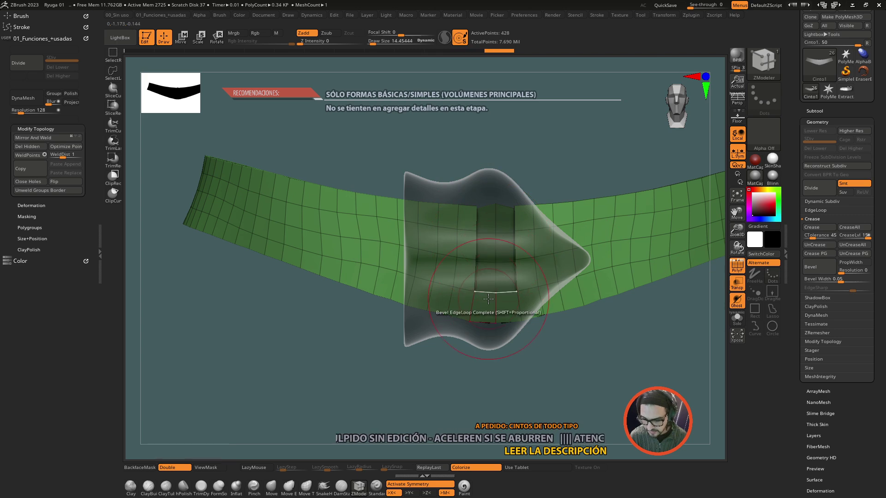
{"action": "double_click", "coordinate": [565, 359]}
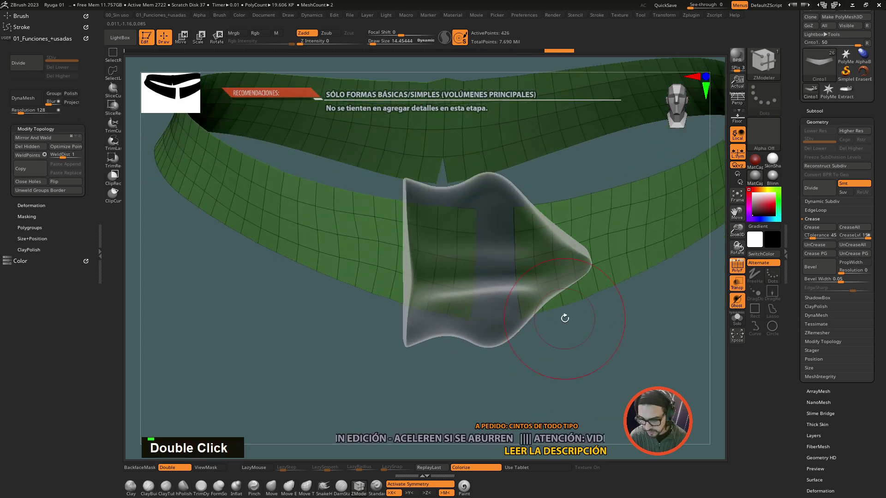
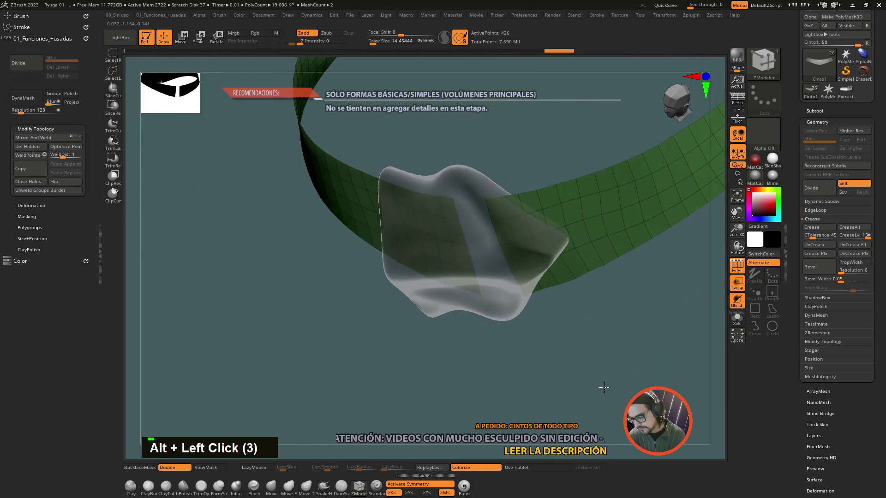
{"action": "left_click", "coordinate": [630, 369]}
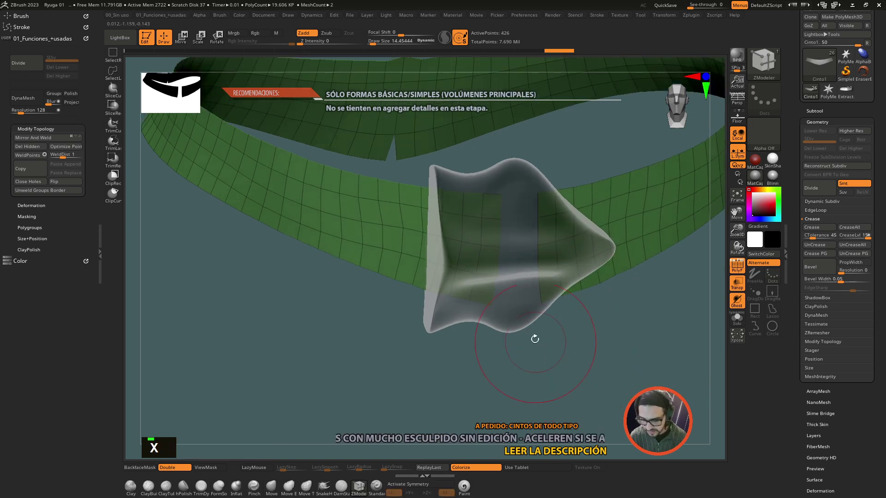
Extrude an edge loop on the buckle, undoing the unwanted attempts
{"action": "key", "text": "space"}
{"action": "key", "text": "space"}
{"action": "key", "text": "space"}
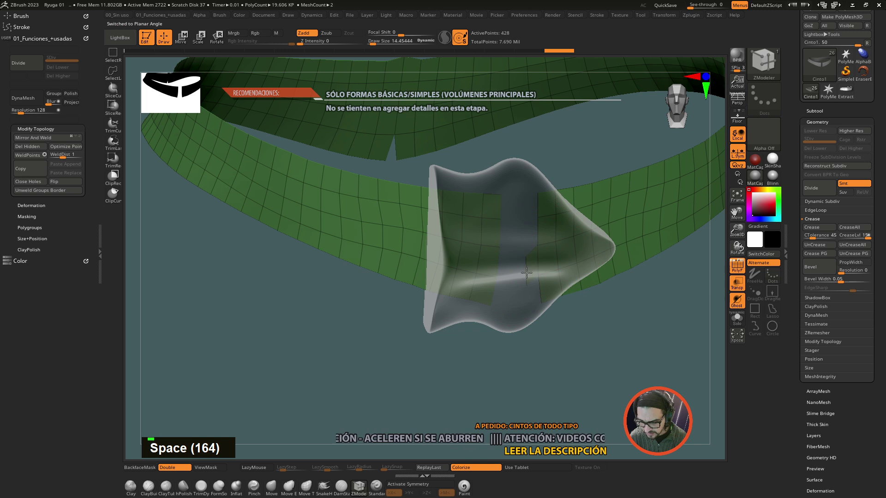
{"action": "key", "text": "ctrl+z"}
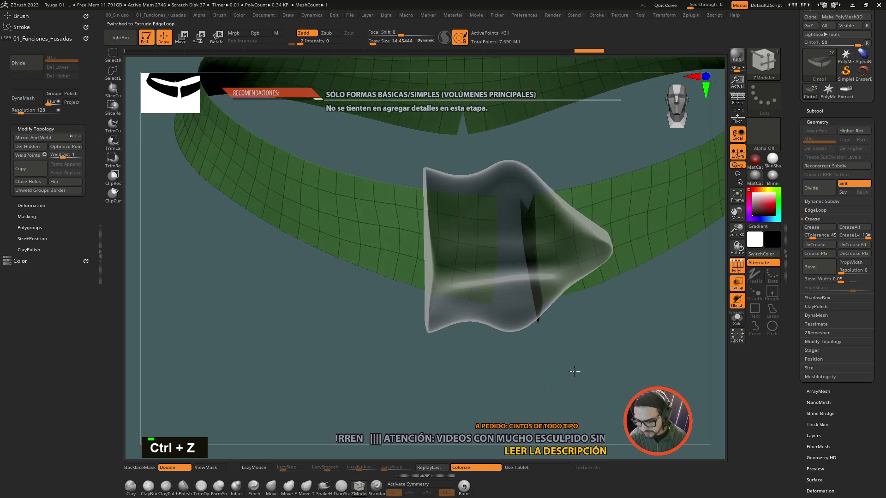
{"action": "key", "text": "ctrl+z"}
{"action": "key", "text": "ctrl+z"}
Cut the gap into the belt strap and solo the strap subtool with its open front
{"action": "key", "text": "space"}
{"action": "key", "text": "space"}
{"action": "key", "text": "space"}
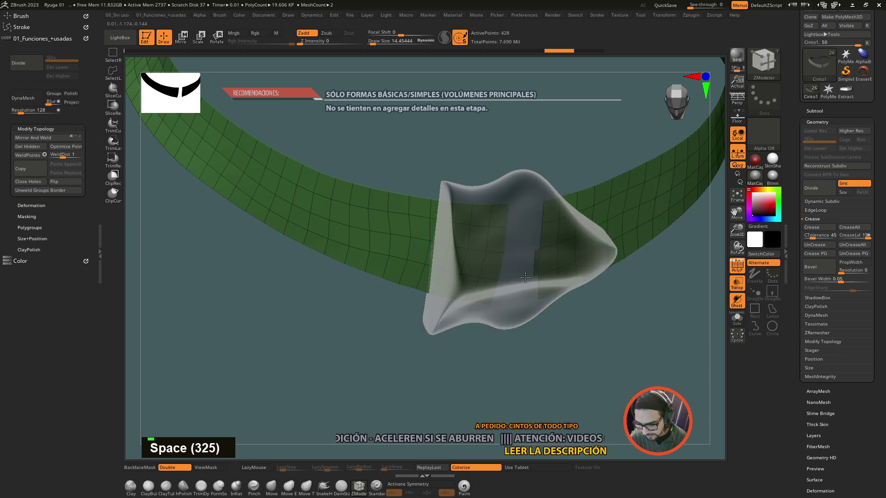
{"action": "key", "text": "ctrl+z"}
{"action": "left_click", "coordinate": [546, 210]}
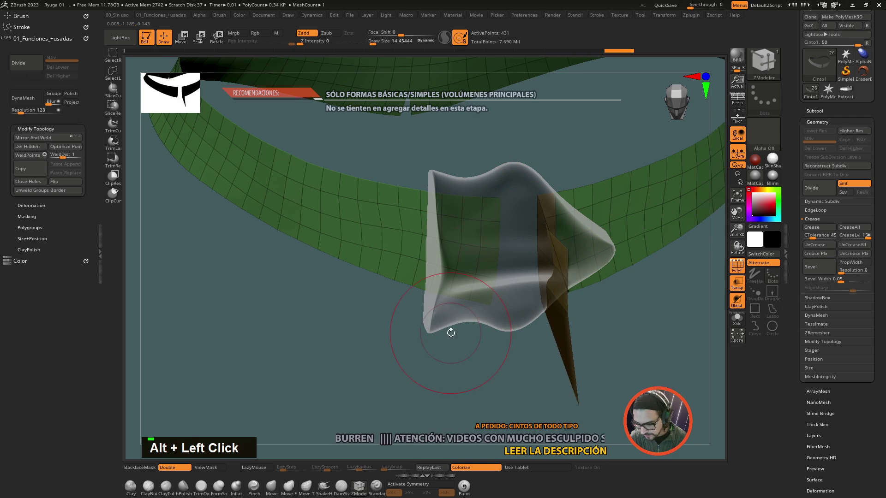
{"action": "key", "text": "ctrl+z"}
{"action": "double_click", "coordinate": [643, 352]}
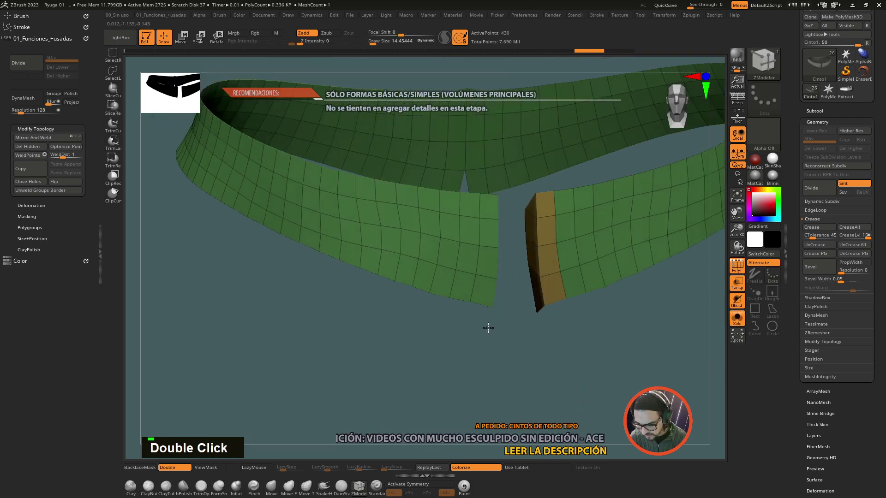
{"action": "key", "text": "ctrl+z"}
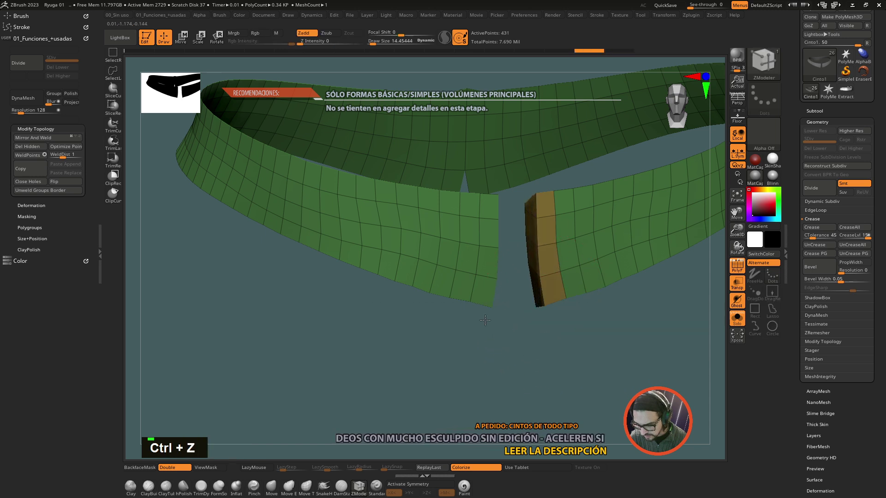
{"action": "left_click_drag", "start_coordinate": [460, 307], "coordinate": [467, 302]}
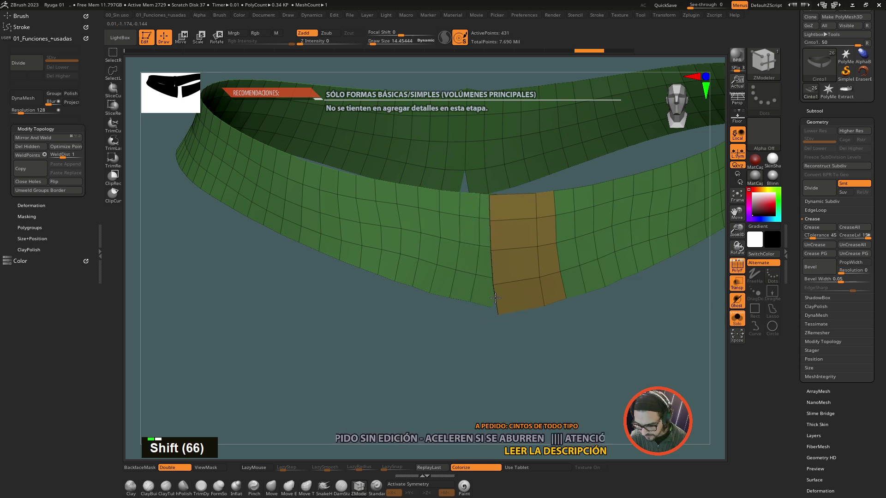
{"action": "key", "text": "ctrl+z"}
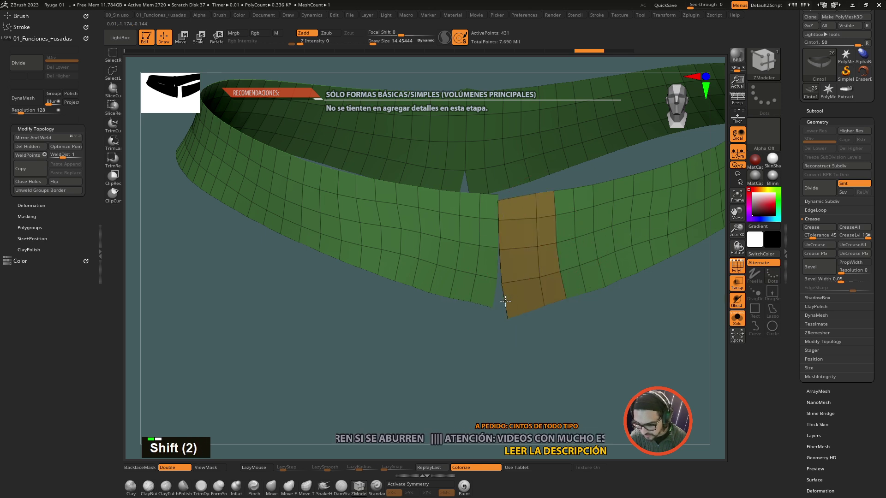
{"action": "left_click", "coordinate": [497, 296]}
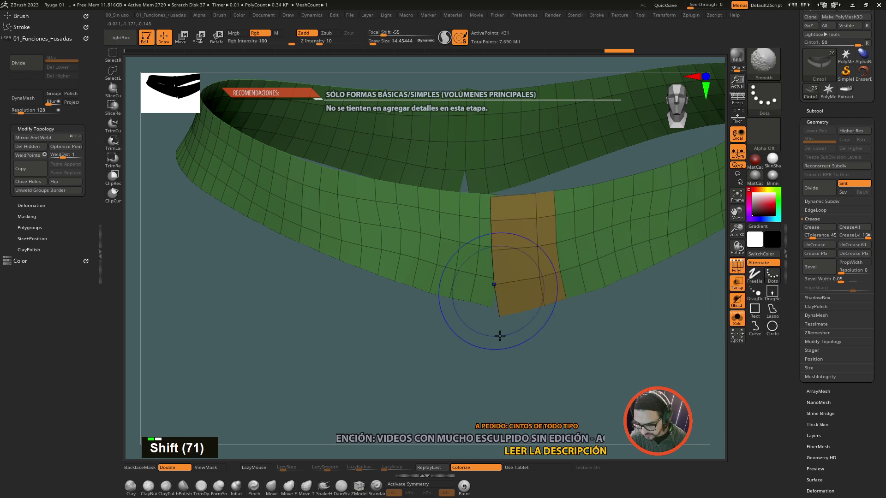
{"action": "key", "text": "ctrl+z"}
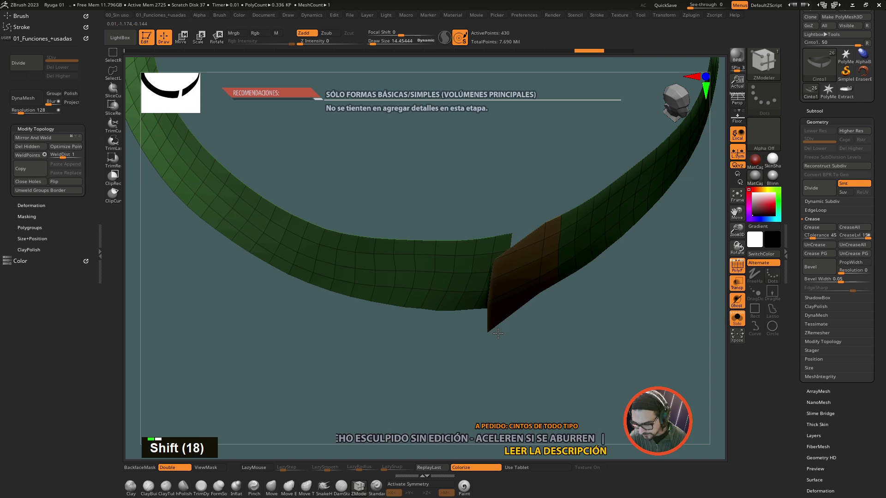
{"action": "key", "text": "ctrl+z"}
{"action": "key", "text": "space"}
{"action": "key", "text": "space"}
{"action": "key", "text": "space"}
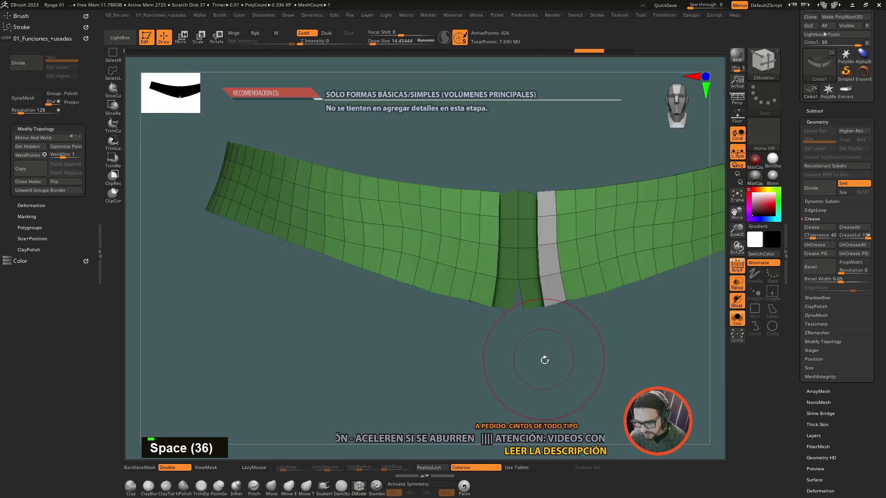
{"action": "left_click", "coordinate": [546, 361]}
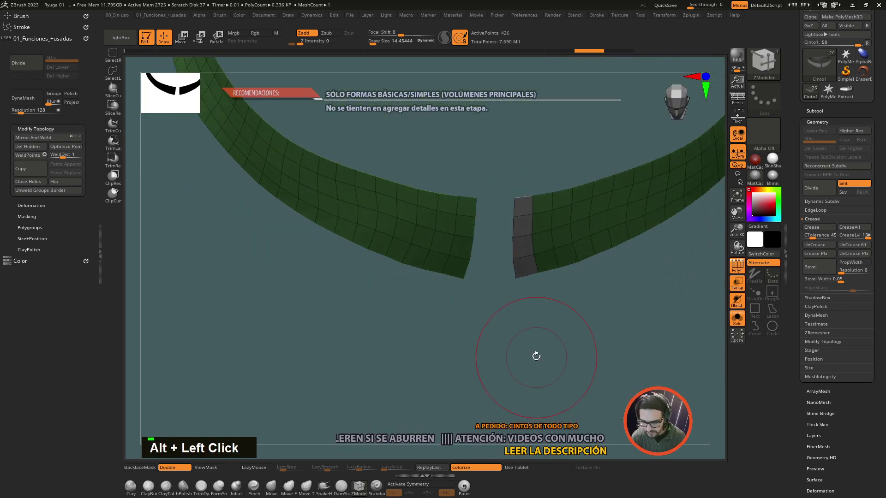
{"action": "left_click", "coordinate": [537, 355]}
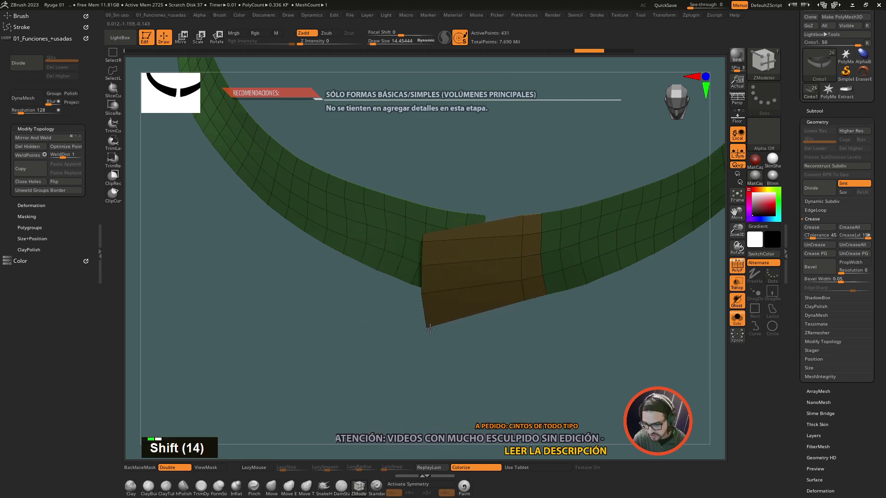
{"action": "key", "text": "ctrl+z"}
{"action": "left_click", "coordinate": [517, 379]}
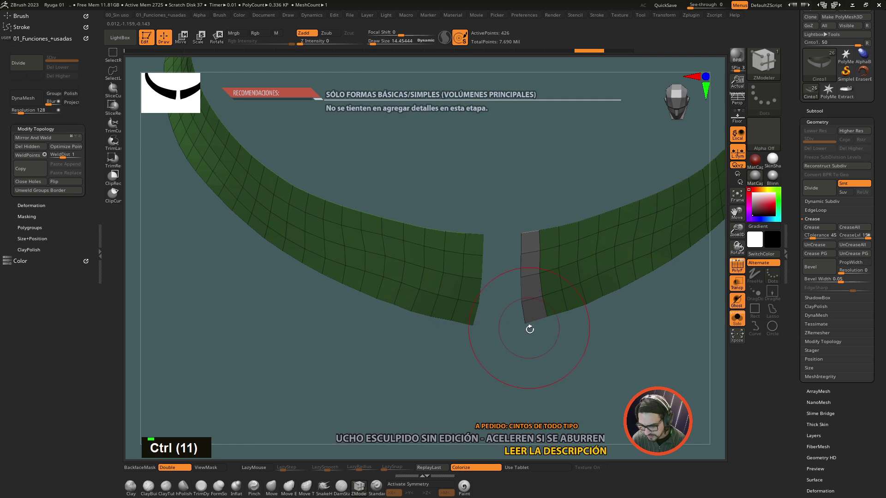
{"action": "key", "text": "space"}
{"action": "key", "text": "space"}
{"action": "key", "text": "space"}
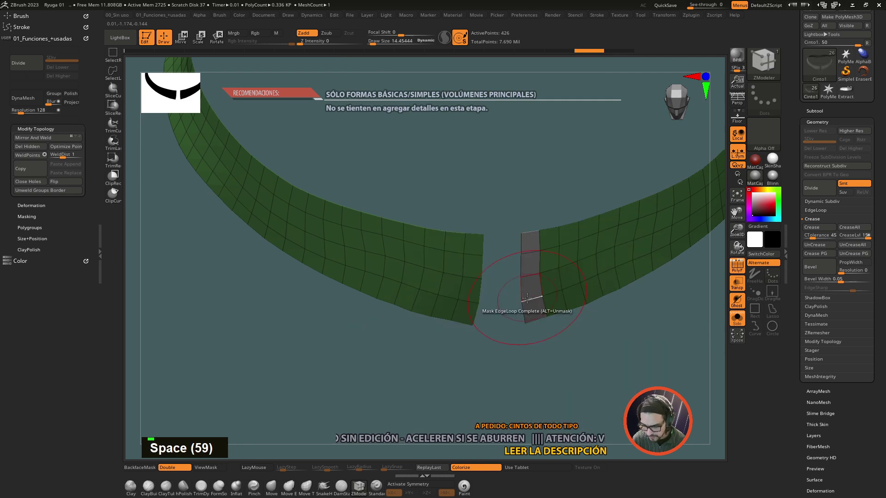
Move the strap's free end loop across the gap until it overlaps the other end
{"action": "left_click", "coordinate": [524, 382]}
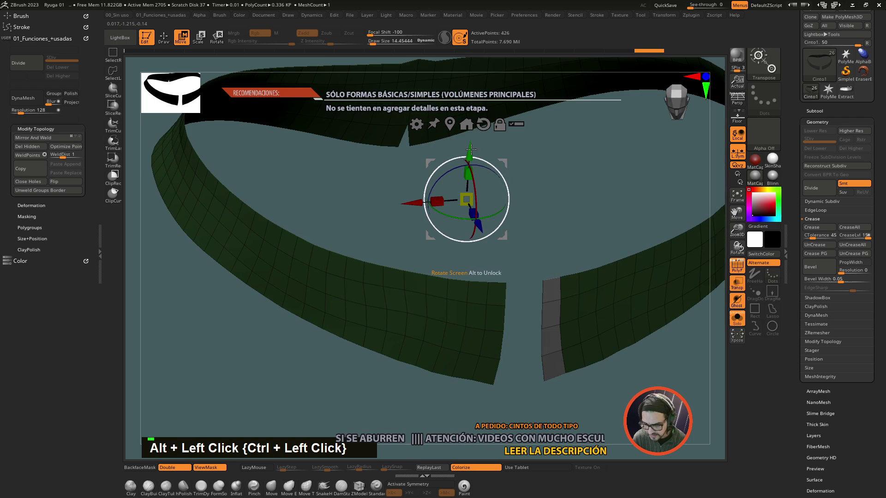
{"action": "double_click", "coordinate": [451, 121]}
{"action": "left_click", "coordinate": [592, 406]}
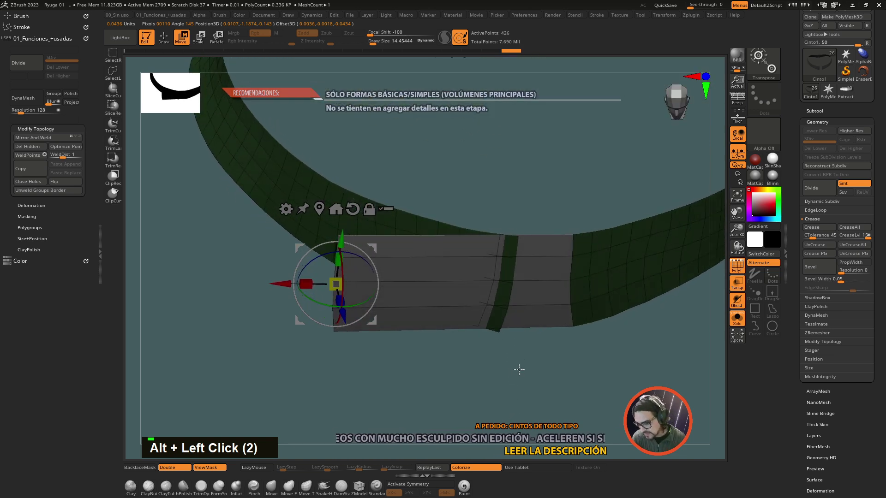
{"action": "key", "text": "ctrl+z"}
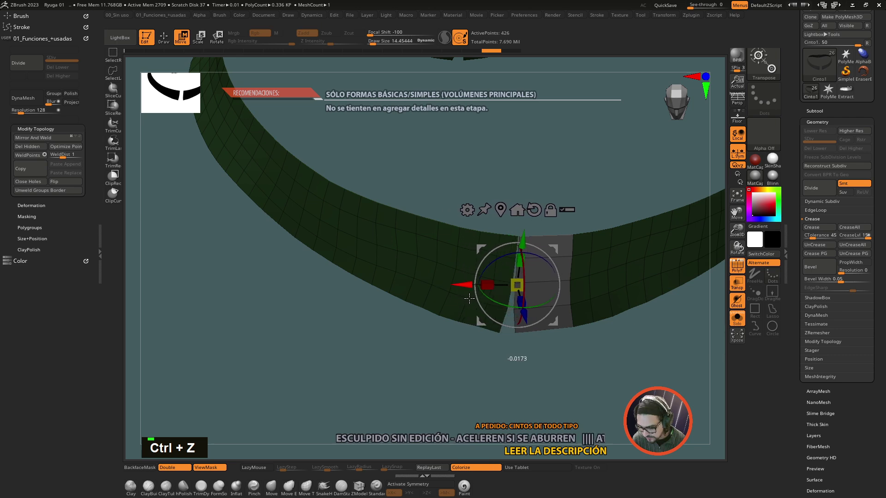
{"action": "left_click", "coordinate": [549, 390]}
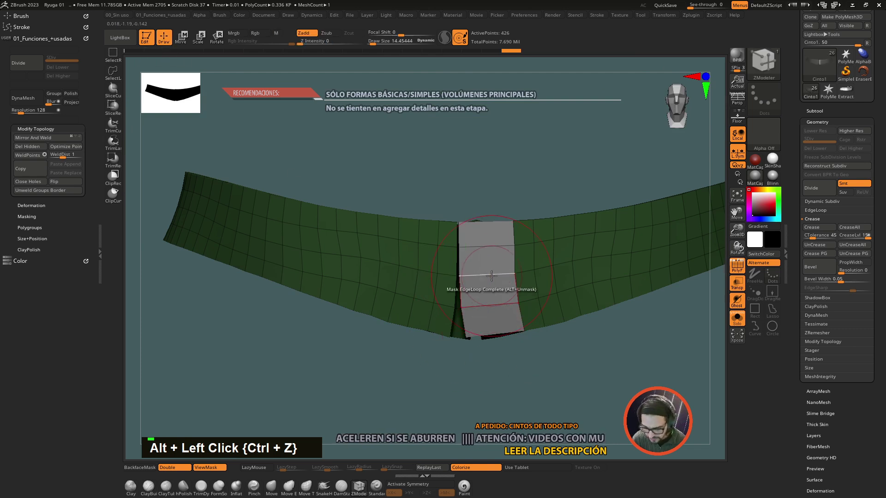
Insert an edge loop through the strap overlap and slide its points to even spacing
{"action": "key", "text": "space"}
{"action": "key", "text": "space"}
{"action": "key", "text": "space"}
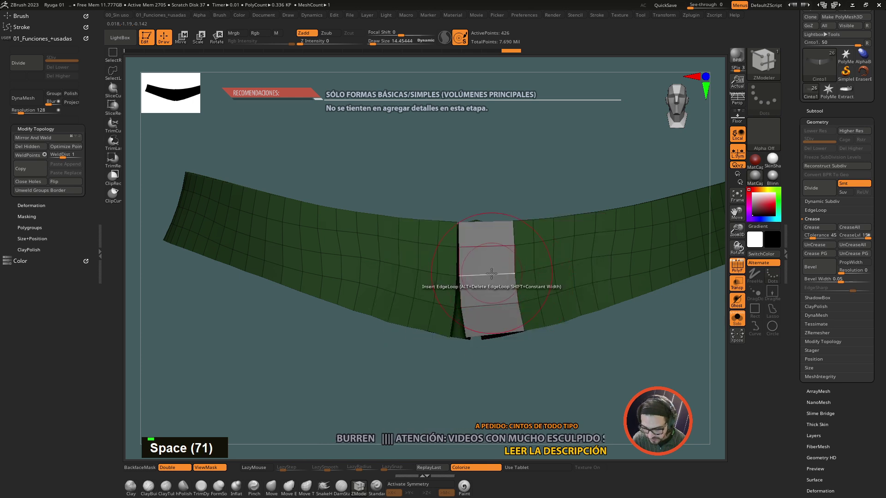
{"action": "key", "text": "space"}
{"action": "key", "text": "space"}
{"action": "key", "text": "space"}
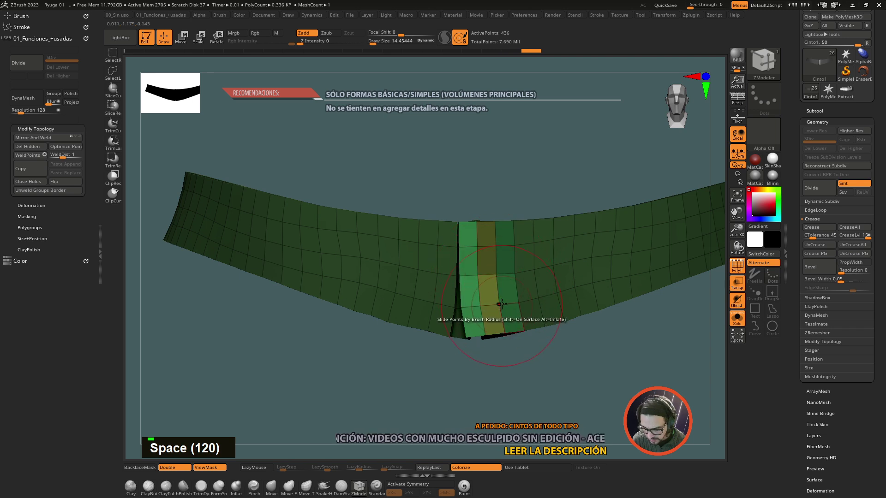
{"action": "key", "text": "ctrl+z"}
{"action": "key", "text": "ctrl+z"}
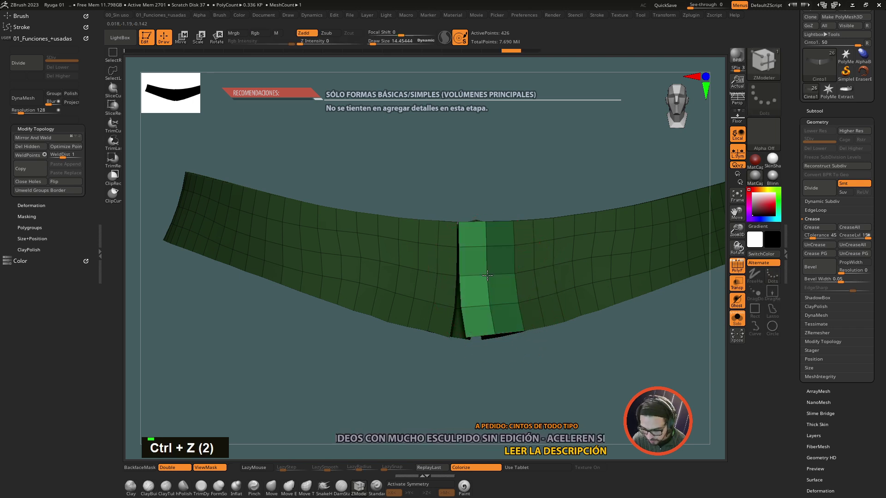
{"action": "key", "text": "ctrl+z"}
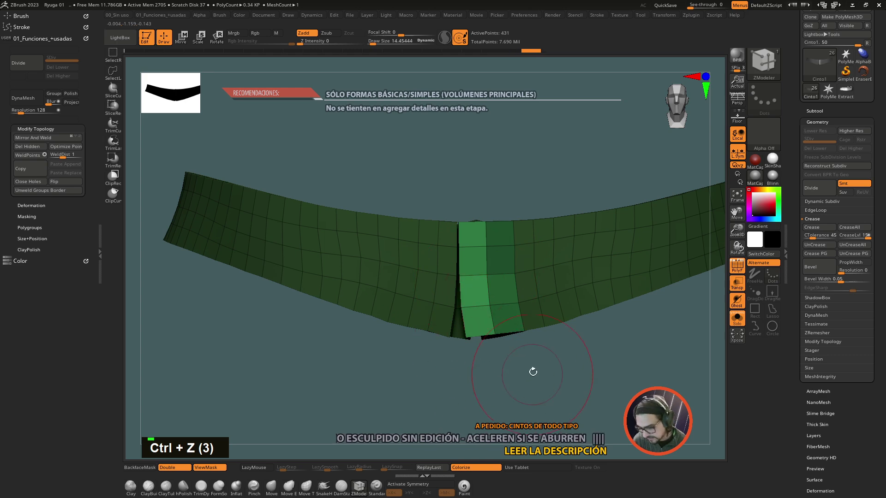
Set ZModeler to polygon-level Mask EdgeLoop Complete actions on the belt
{"action": "left_click", "coordinate": [537, 377]}
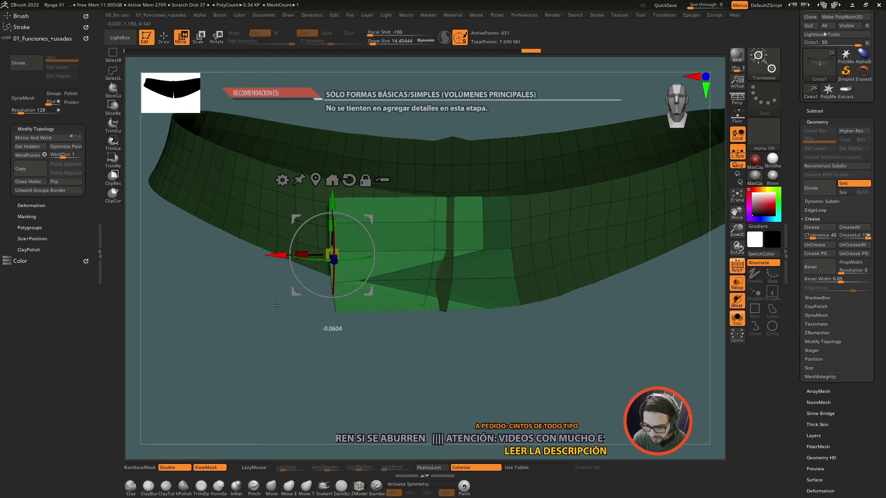
{"action": "key", "text": "ctrl+z"}
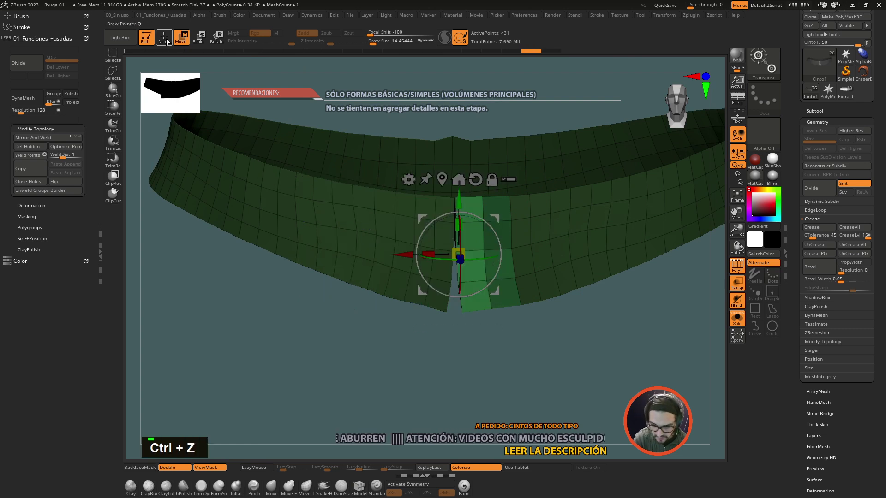
{"action": "key", "text": "ctrl+z"}
{"action": "key", "text": "space"}
{"action": "key", "text": "space"}
{"action": "key", "text": "space"}
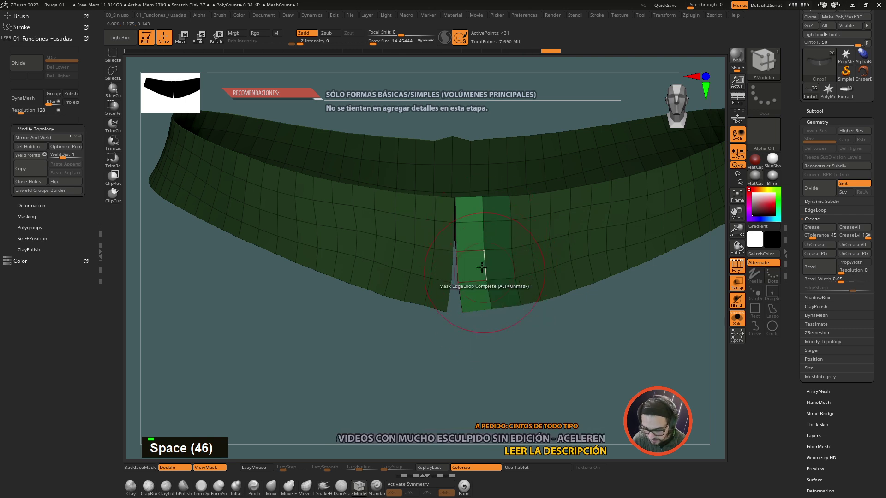
Mask several loops so only a band of face columns at the belt front stays free
{"action": "key", "text": "w"}
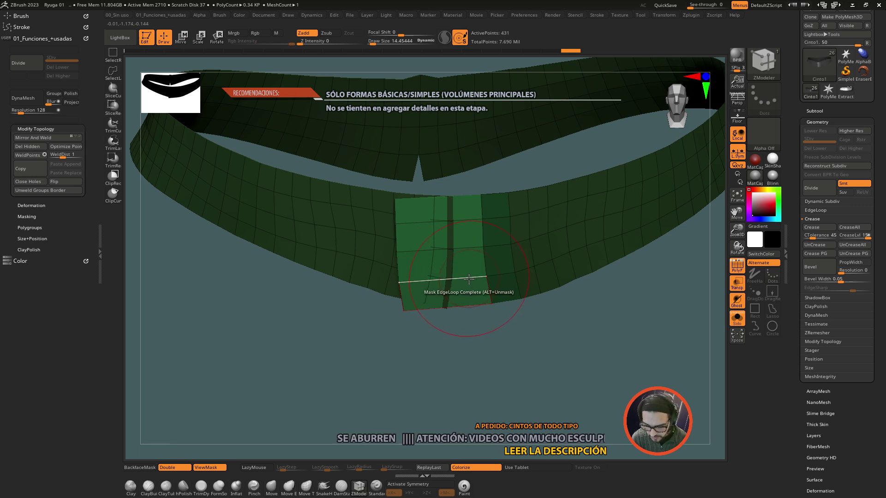
{"action": "key", "text": "space"}
{"action": "key", "text": "space"}
{"action": "key", "text": "space"}
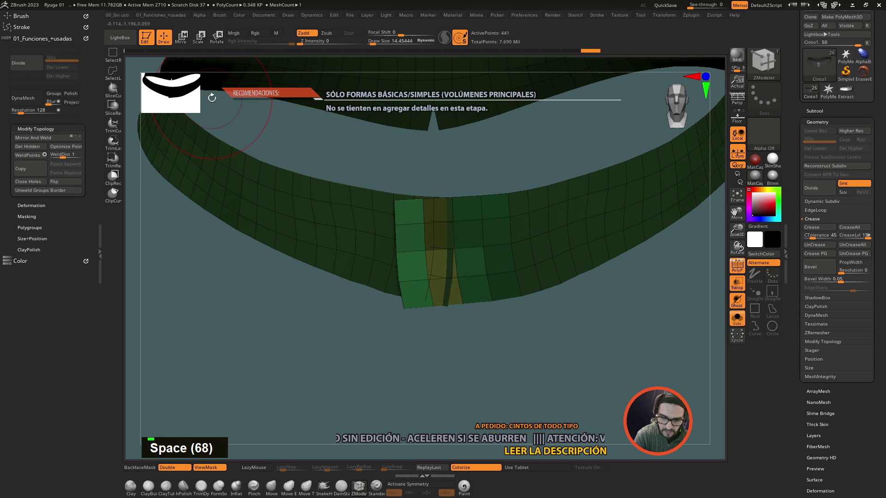
Paint the mask on the front band so only its left section stays free
{"action": "left_click", "coordinate": [437, 362]}
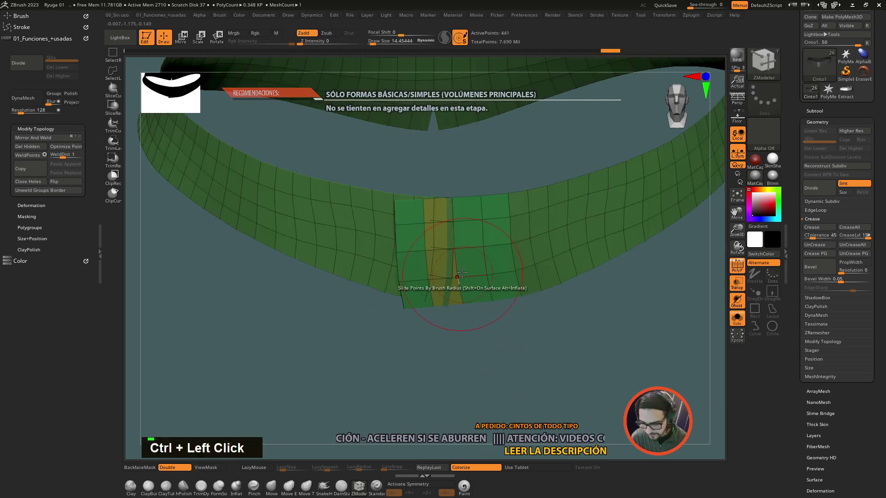
{"action": "key", "text": "space"}
{"action": "key", "text": "space"}
{"action": "key", "text": "space"}
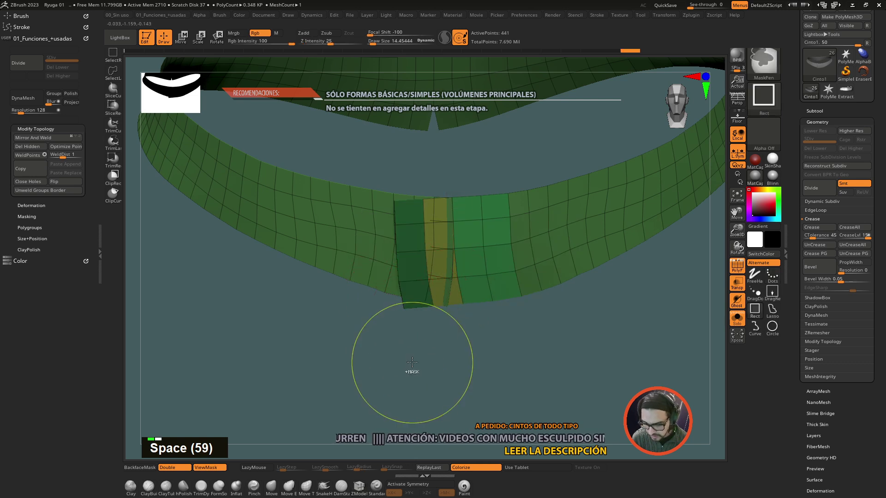
{"action": "left_click", "coordinate": [412, 362]}
Shift the unmasked left end of the band outward over the strap with the Move gizmo
{"action": "key", "text": "w"}
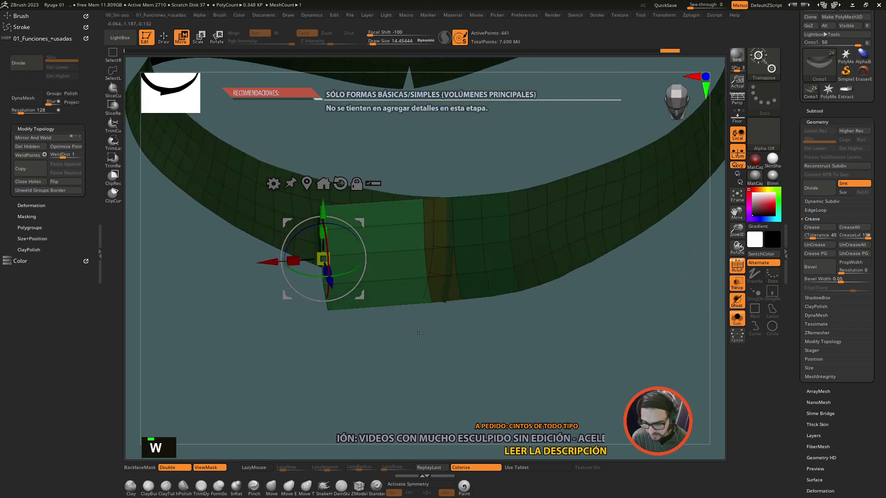
{"action": "left_click", "coordinate": [441, 360]}
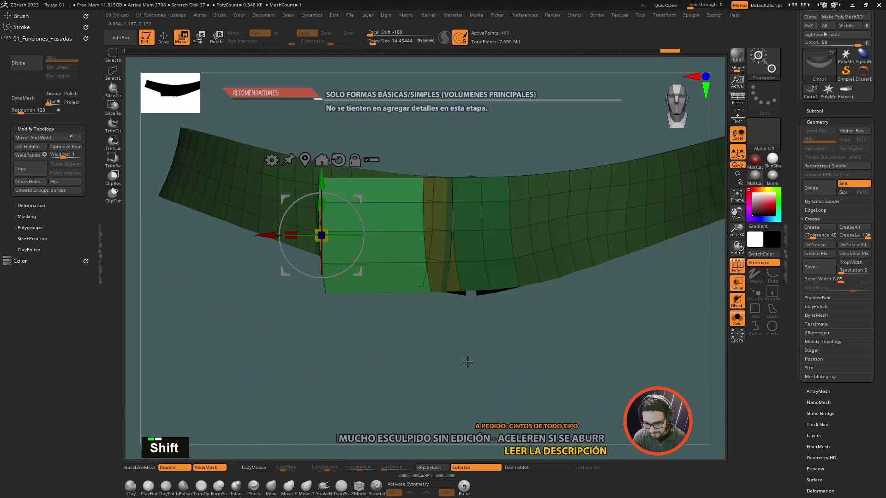
{"action": "left_click", "coordinate": [462, 365]}
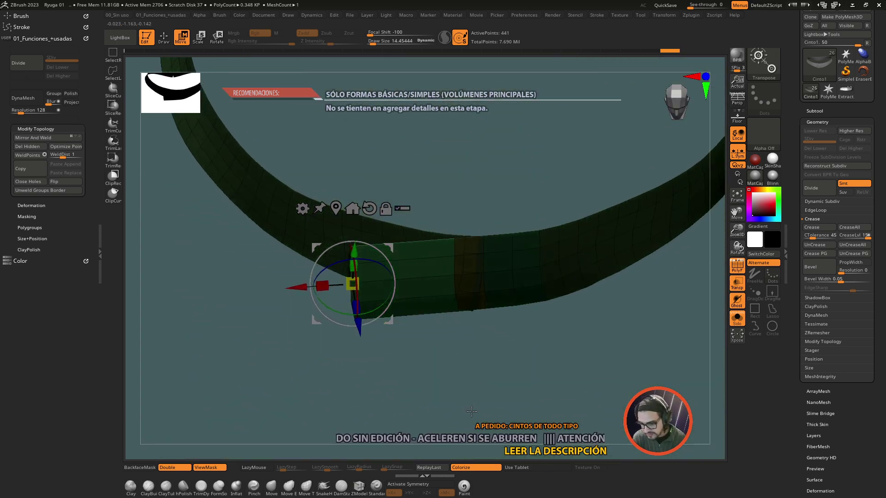
{"action": "double_click", "coordinate": [470, 390]}
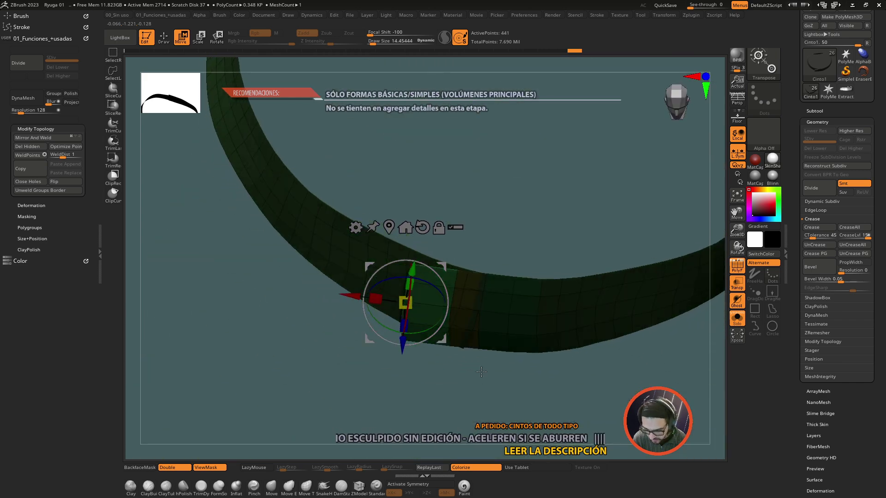
{"action": "left_click", "coordinate": [500, 383]}
{"action": "left_click", "coordinate": [510, 368]}
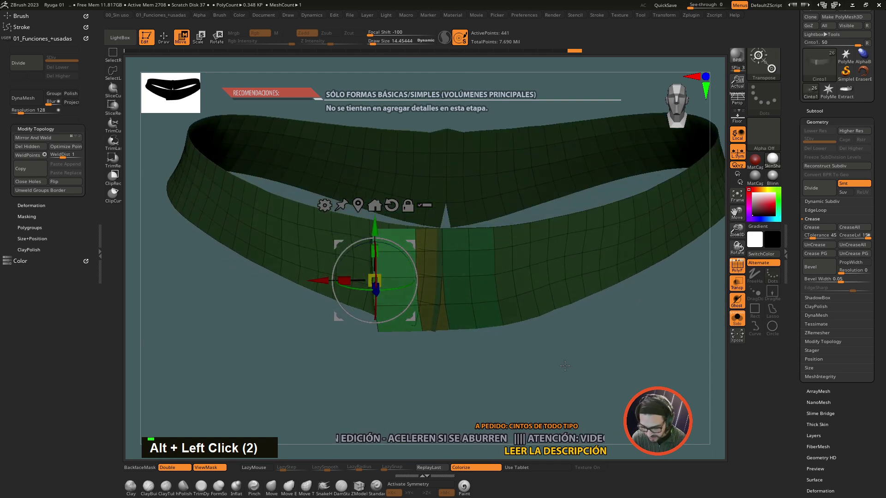
Mask a complete face loop across the front band and switch to freehand MaskPen
{"action": "left_click", "coordinate": [570, 379]}
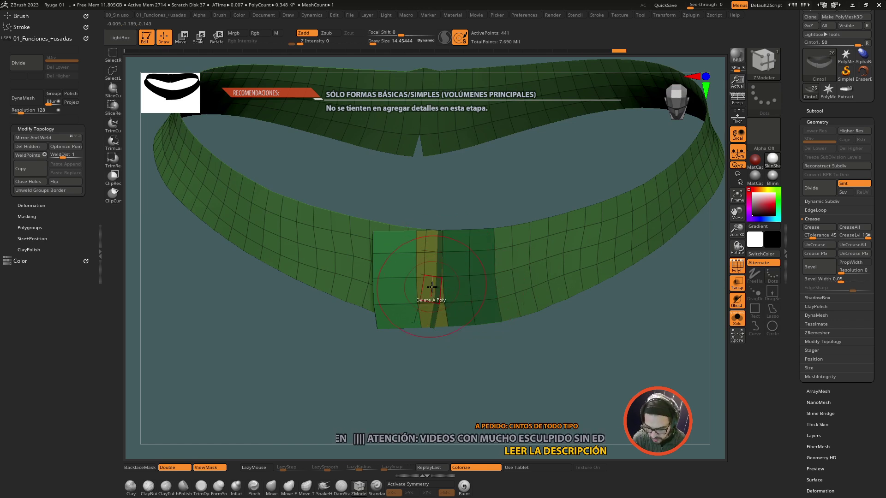
{"action": "key", "text": "ctrl+z"}
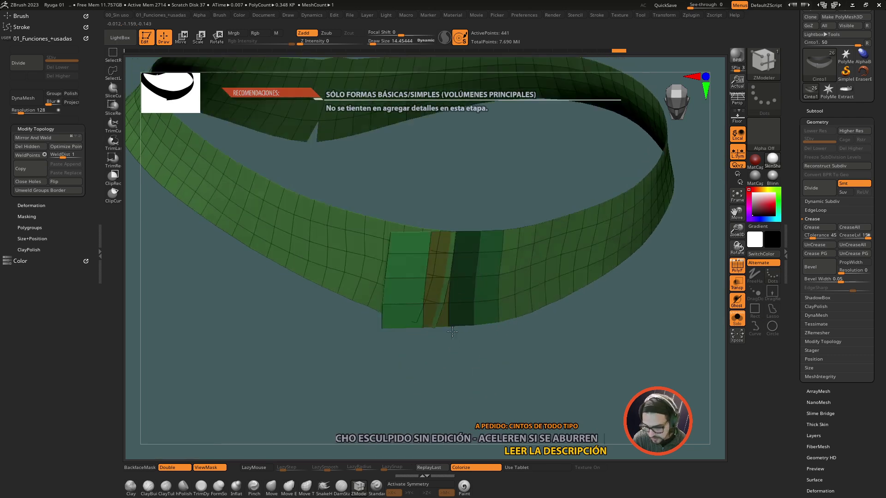
{"action": "left_click", "coordinate": [471, 391]}
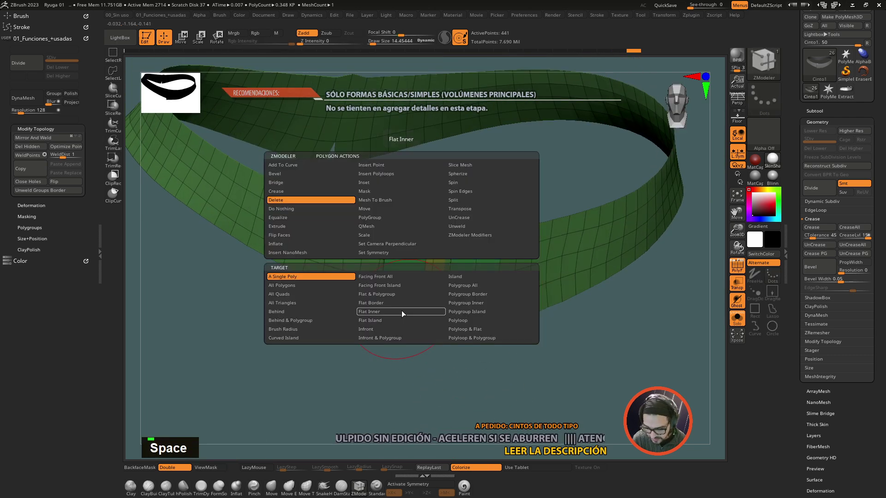
{"action": "key", "text": "space"}
{"action": "key", "text": "space"}
{"action": "key", "text": "space"}
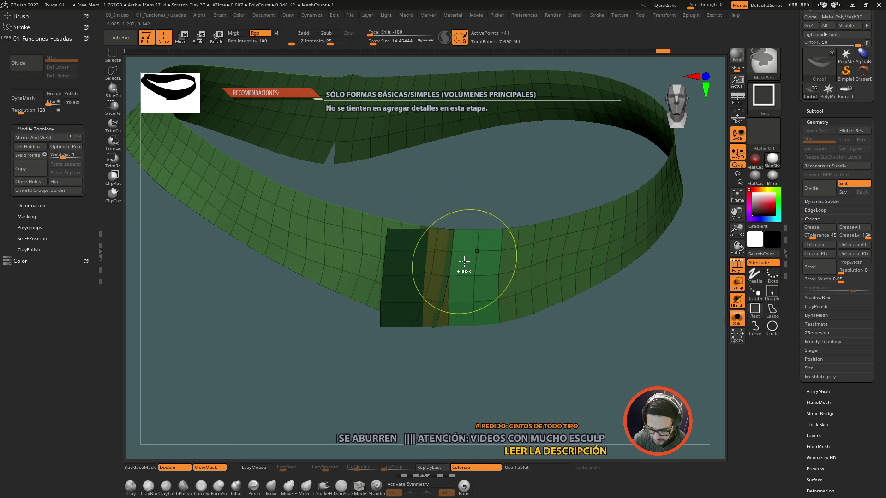
Refine the mask so only narrow strips at the band's left end stay free
{"action": "key", "text": "ctrl+z"}
{"action": "key", "text": "space"}
{"action": "key", "text": "space"}
{"action": "key", "text": "space"}
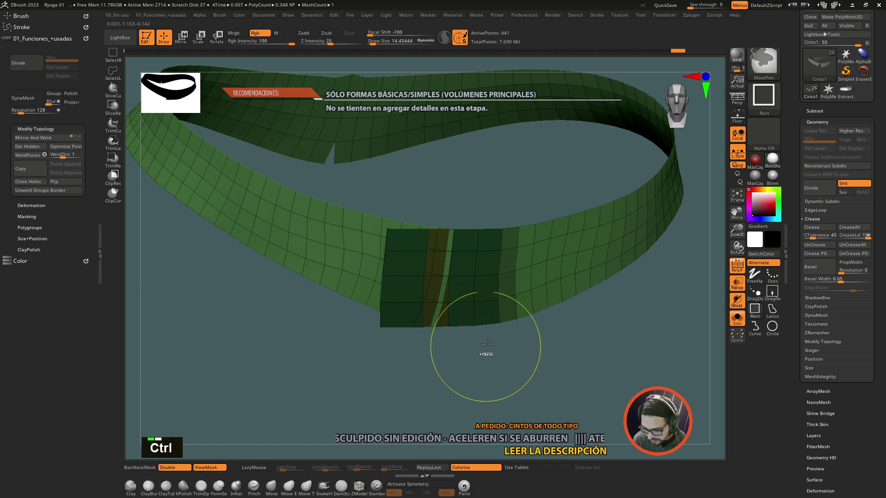
Mask the front polygroup band with polygon-level ZModeler masking actions
{"action": "left_click", "coordinate": [486, 352]}
{"action": "key", "text": "w"}
{"action": "key", "text": "ctrl+z"}
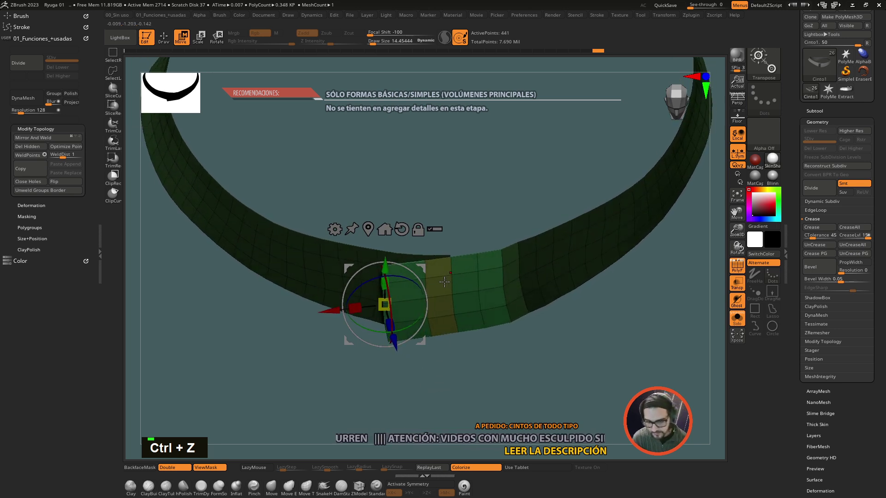
{"action": "key", "text": "q"}
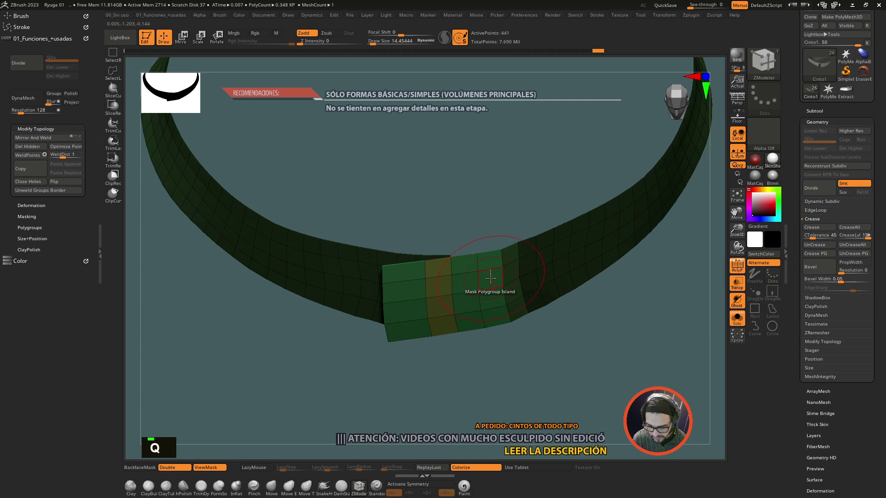
{"action": "key", "text": "space"}
{"action": "key", "text": "space"}
{"action": "key", "text": "space"}
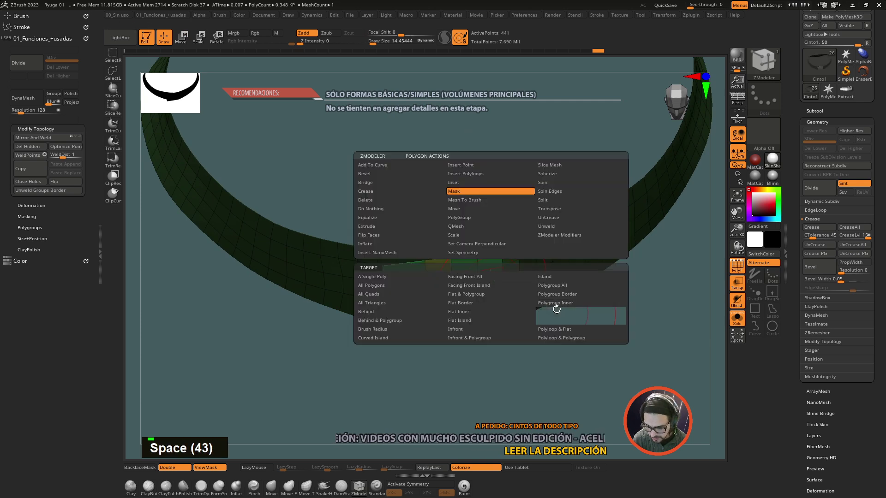
{"action": "key", "text": "space"}
{"action": "key", "text": "space"}
{"action": "key", "text": "space"}
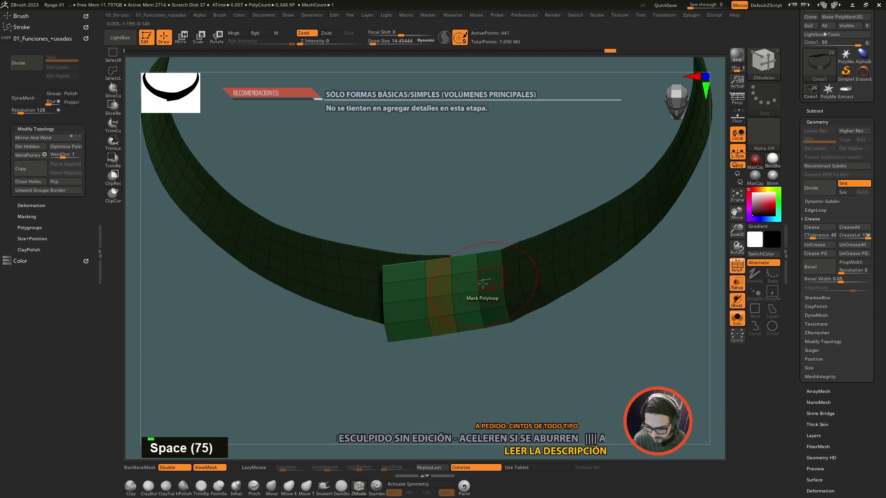
Alternate masking face loops and moving the free faces to push the band out
{"action": "key", "text": "w"}
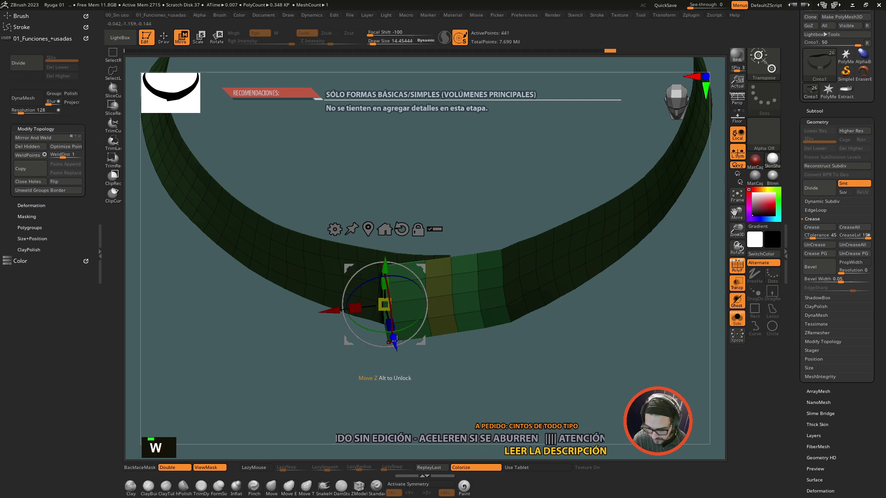
{"action": "key", "text": "q"}
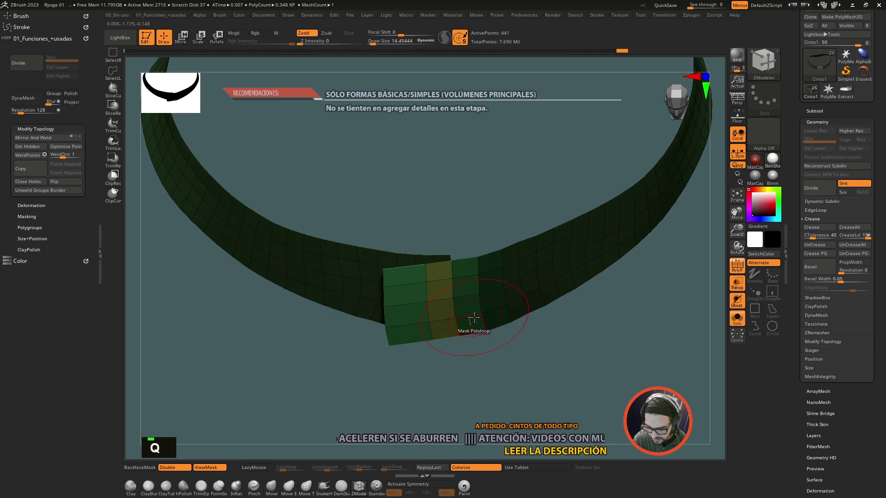
{"action": "key", "text": "w"}
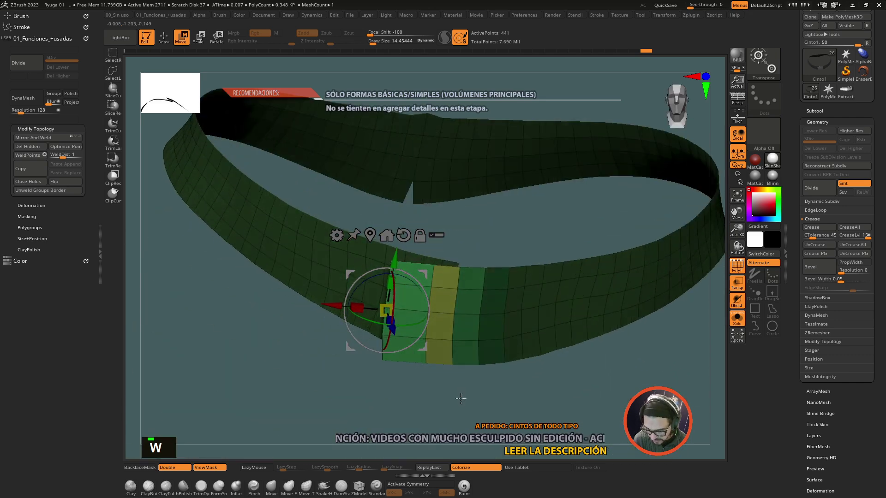
{"action": "left_click", "coordinate": [472, 381]}
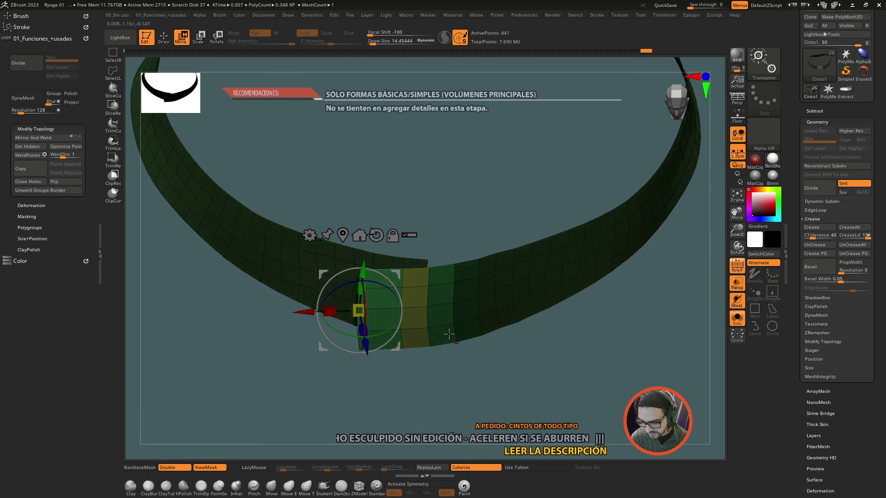
{"action": "key", "text": "q"}
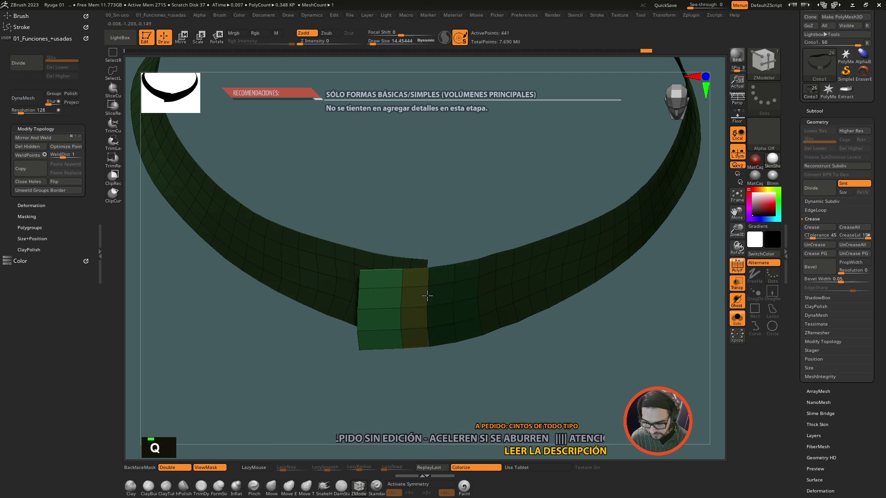
{"action": "key", "text": "w"}
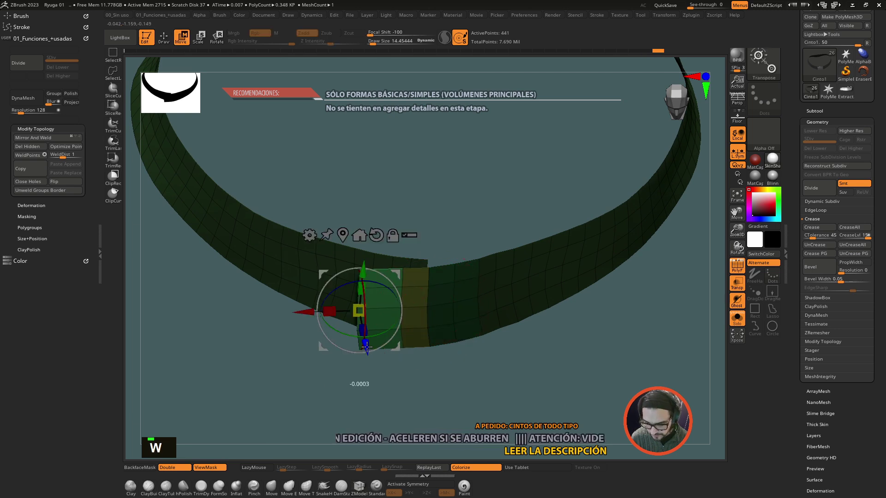
{"action": "key", "text": "q"}
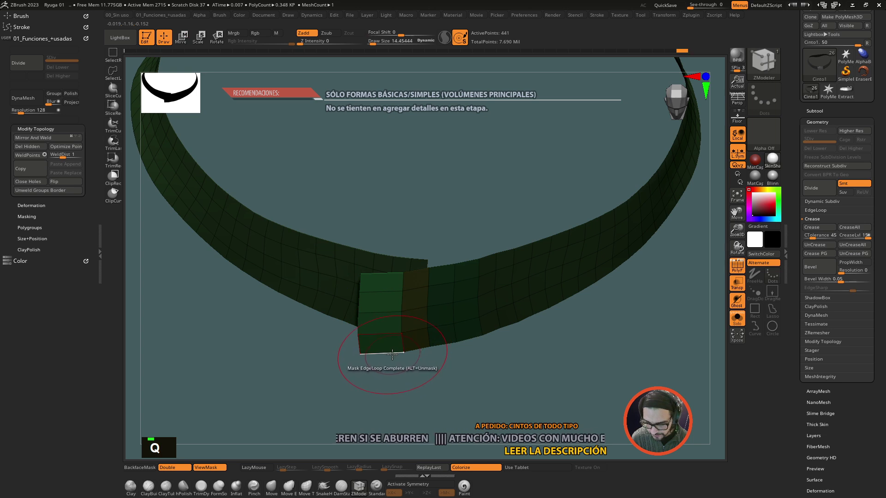
{"action": "key", "text": "w"}
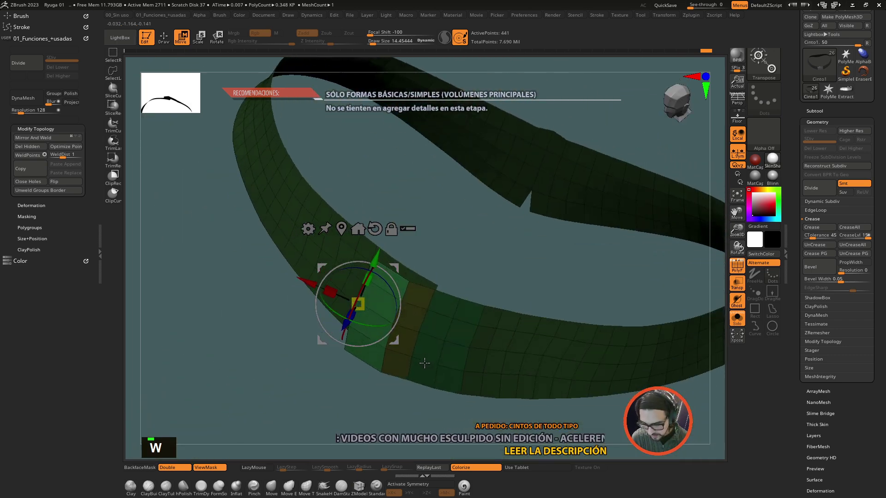
Isolate the buckle section's edge loops and pull a thin wedge of faces downward
{"action": "left_click", "coordinate": [436, 395]}
{"action": "left_click", "coordinate": [429, 385]}
{"action": "left_click", "coordinate": [429, 380]}
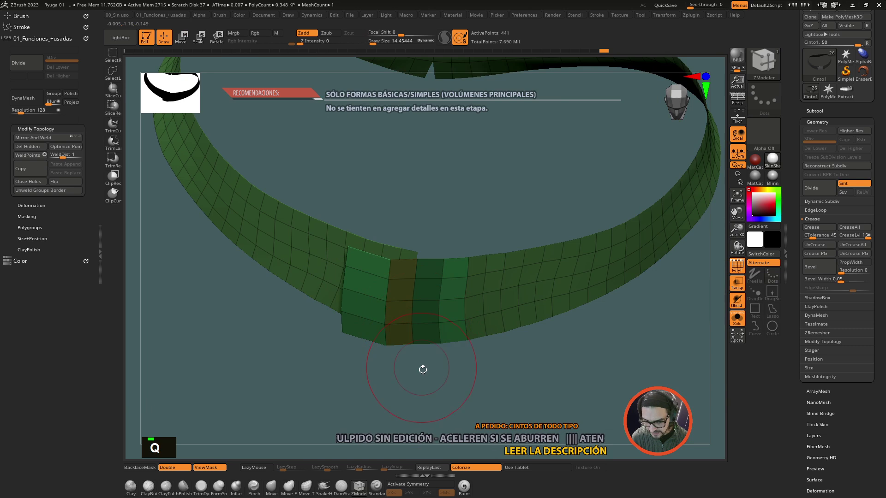
{"action": "key", "text": "q"}
{"action": "left_click", "coordinate": [425, 380]}
{"action": "key", "text": "w"}
{"action": "left_click", "coordinate": [326, 210]}
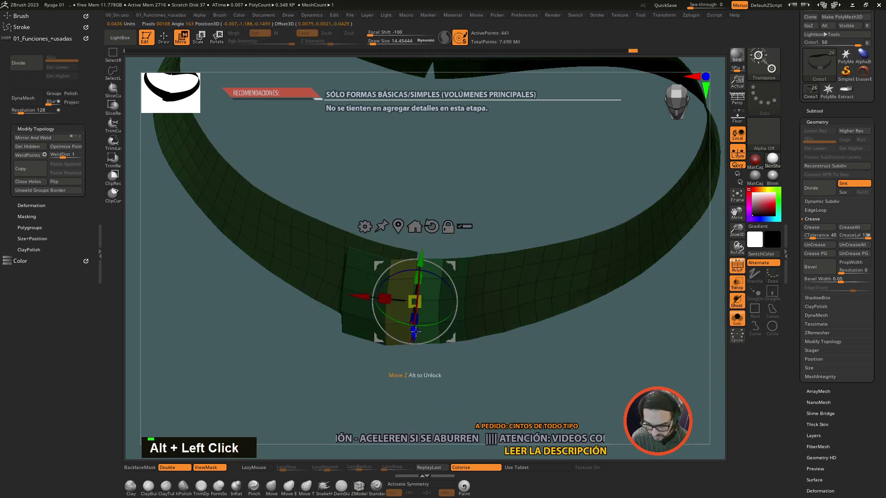
{"action": "left_click", "coordinate": [425, 325]}
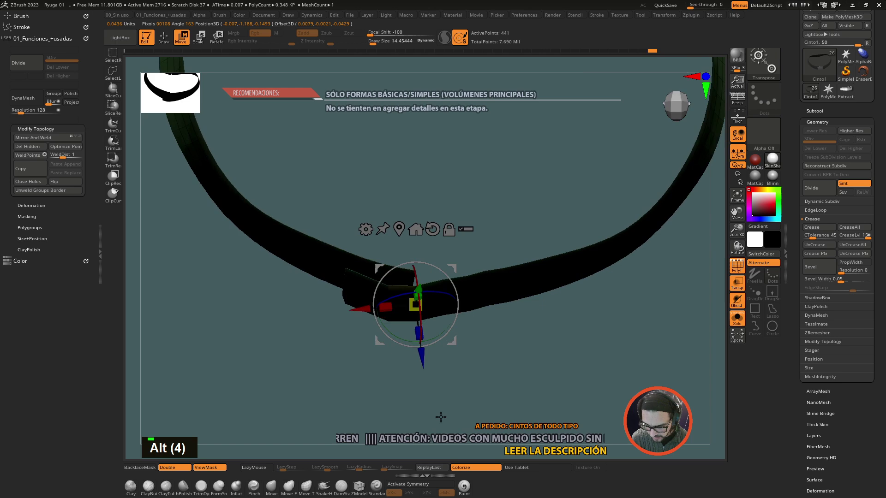
{"action": "left_click", "coordinate": [447, 409]}
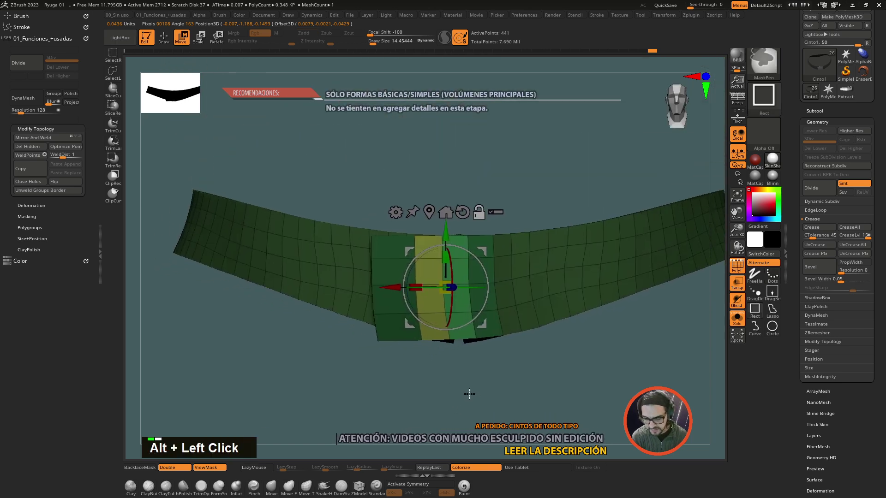
{"action": "key", "text": "q"}
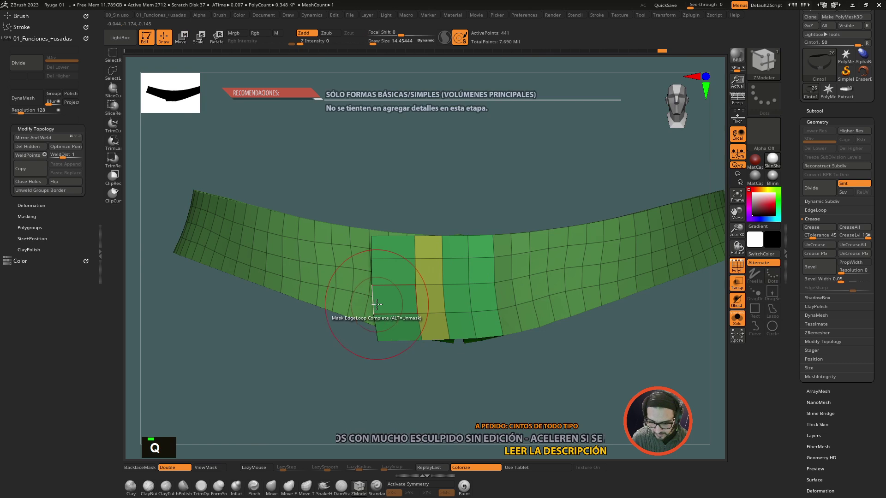
{"action": "key", "text": "space"}
{"action": "key", "text": "space"}
{"action": "key", "text": "space"}
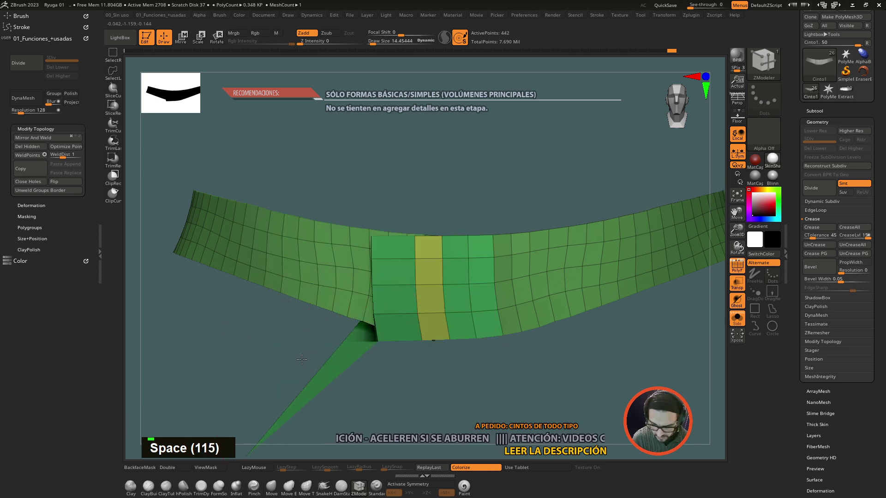
Stretch the buckle panel leftward into a wide multi-column rectangle over the strap
{"action": "key", "text": "ctrl+z"}
{"action": "left_click", "coordinate": [392, 322]}
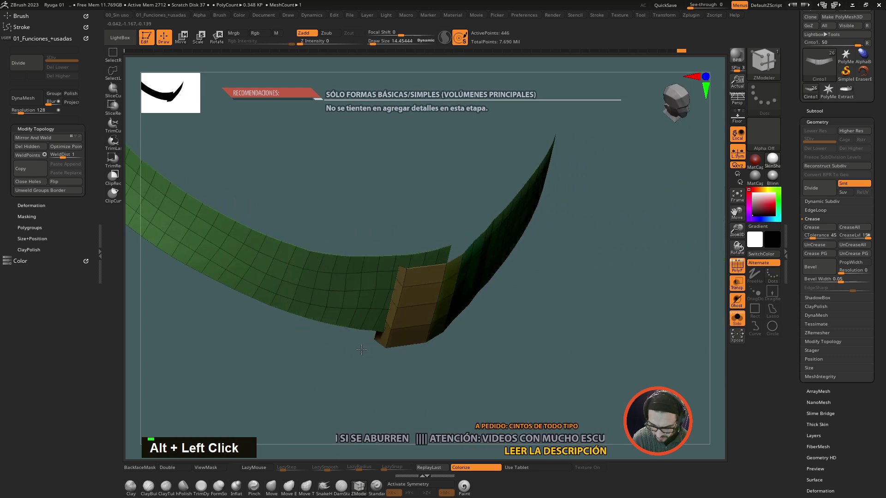
{"action": "key", "text": "ctrl+z"}
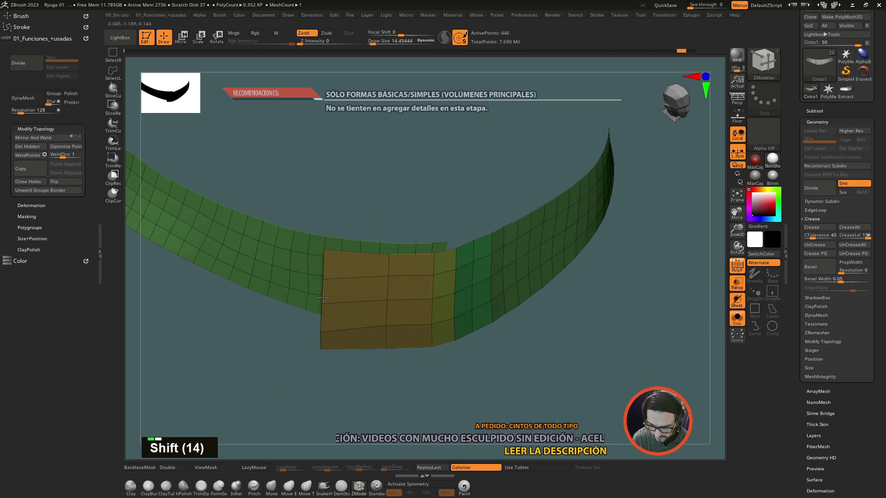
{"action": "left_click_drag", "start_coordinate": [330, 297], "coordinate": [339, 289]}
{"action": "key", "text": "ctrl+z"}
{"action": "left_click", "coordinate": [356, 272]}
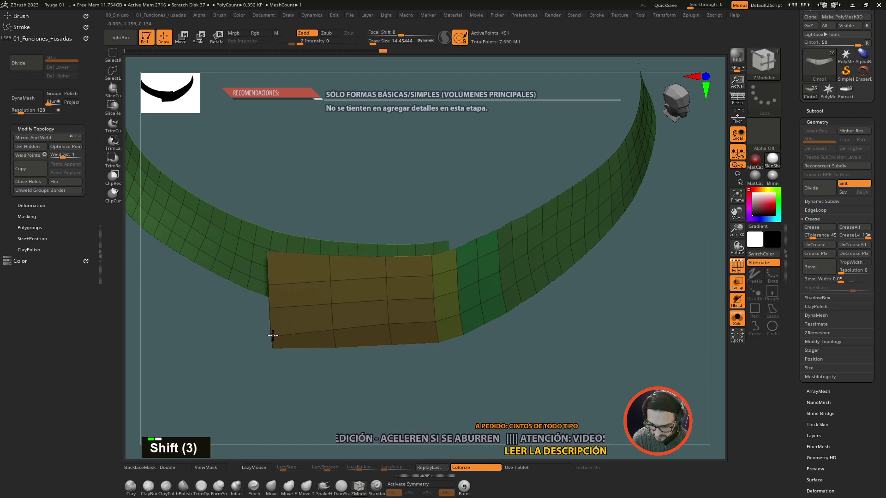
Pull the panel's left edge outward and smooth its corner and edge loops
{"action": "left_click_drag", "start_coordinate": [277, 341], "coordinate": [286, 337]}
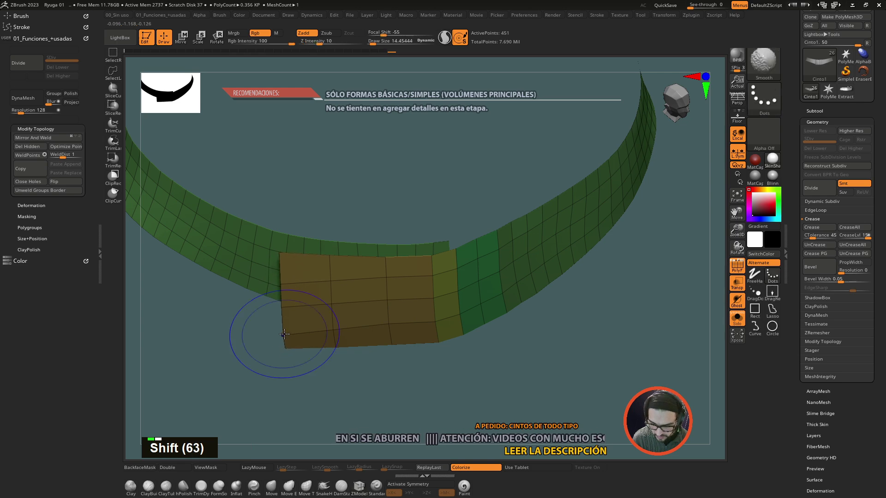
{"action": "left_click", "coordinate": [333, 409]}
{"action": "left_click", "coordinate": [361, 397]}
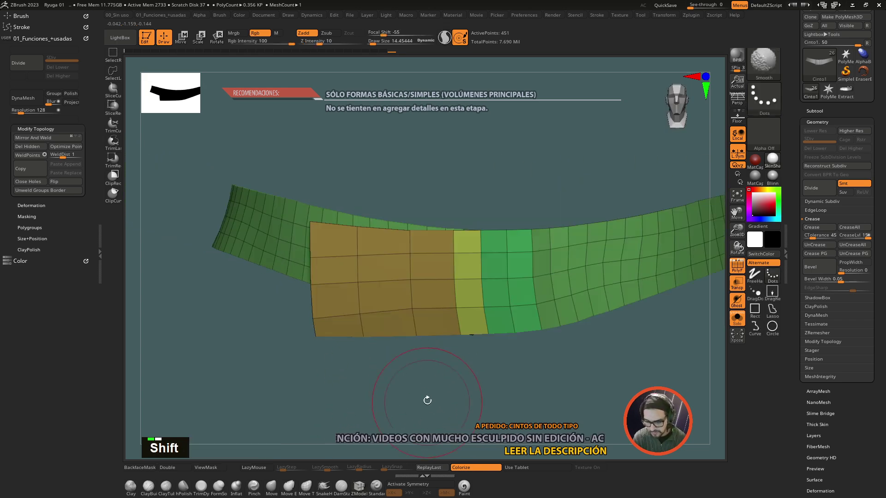
{"action": "left_click", "coordinate": [412, 396]}
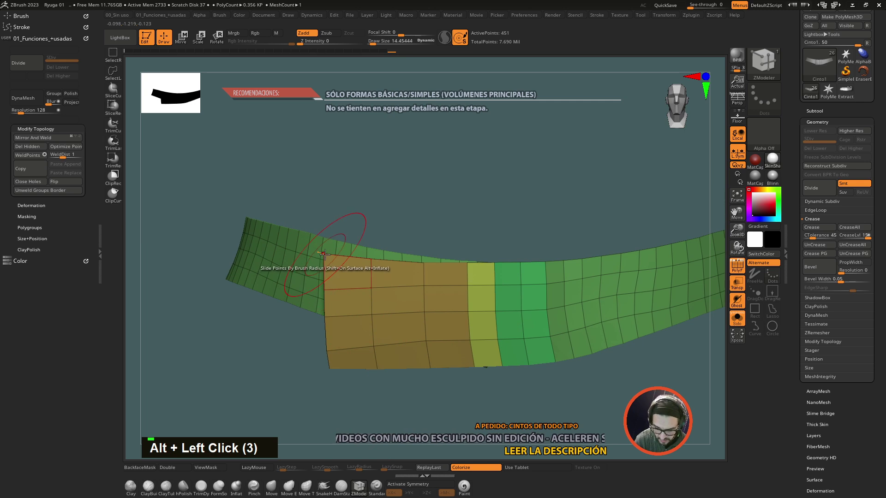
{"action": "key", "text": "space"}
{"action": "key", "text": "space"}
{"action": "key", "text": "space"}
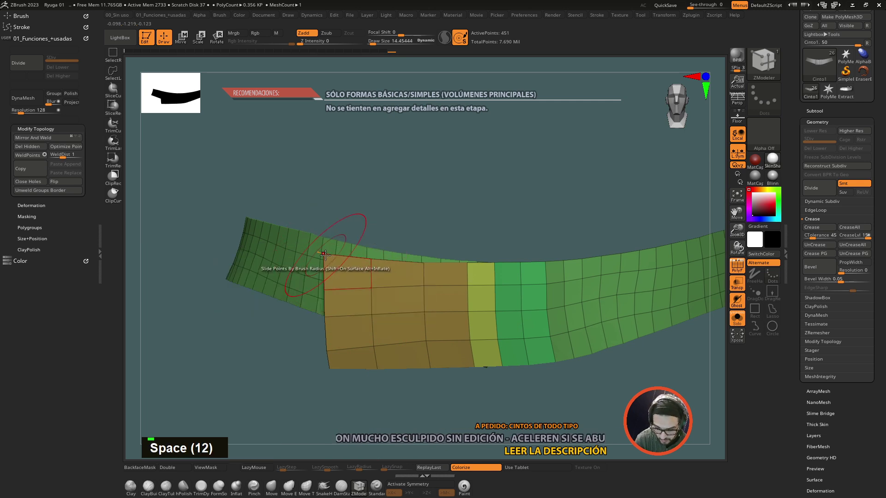
{"action": "key", "text": "ctrl+z"}
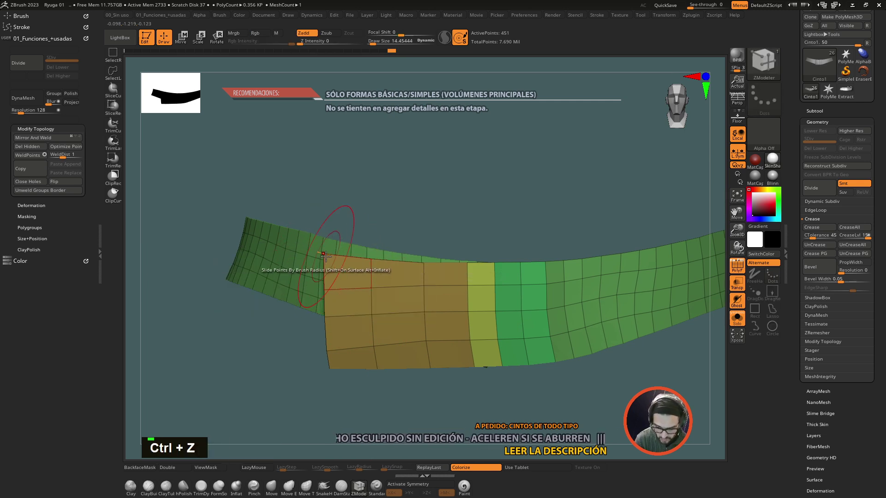
Straighten the panel's top edge into a clean horizontal line
{"action": "key", "text": "'"}
{"action": "key", "text": "'"}
{"action": "key", "text": "'"}
{"action": "key", "text": "'"}
{"action": "key", "text": "'"}
{"action": "key", "text": "'"}
{"action": "key", "text": "'"}
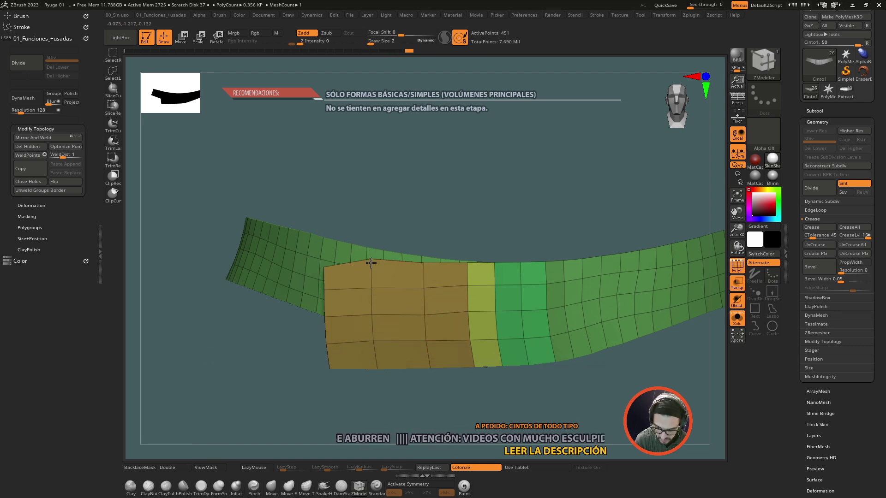
{"action": "left_click", "coordinate": [406, 400]}
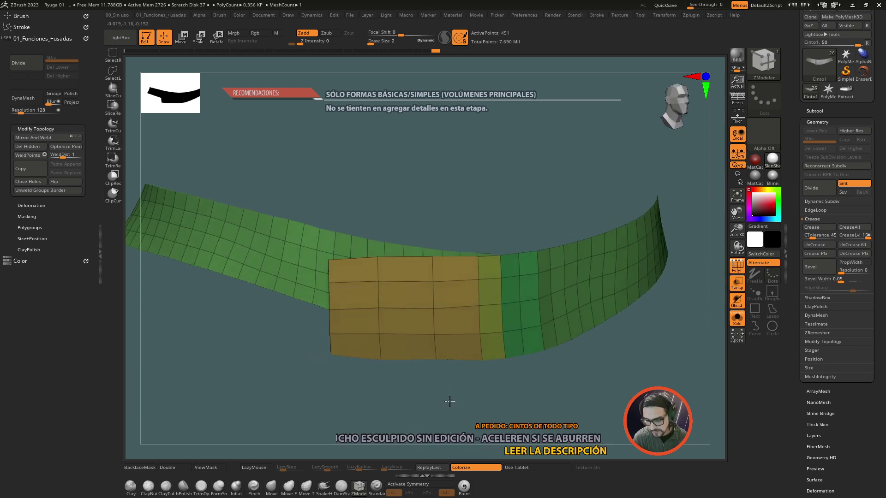
Touch up the panel's lower right edge so it reads as an even rectangle
{"action": "key", "text": "space"}
{"action": "key", "text": "space"}
{"action": "key", "text": "space"}
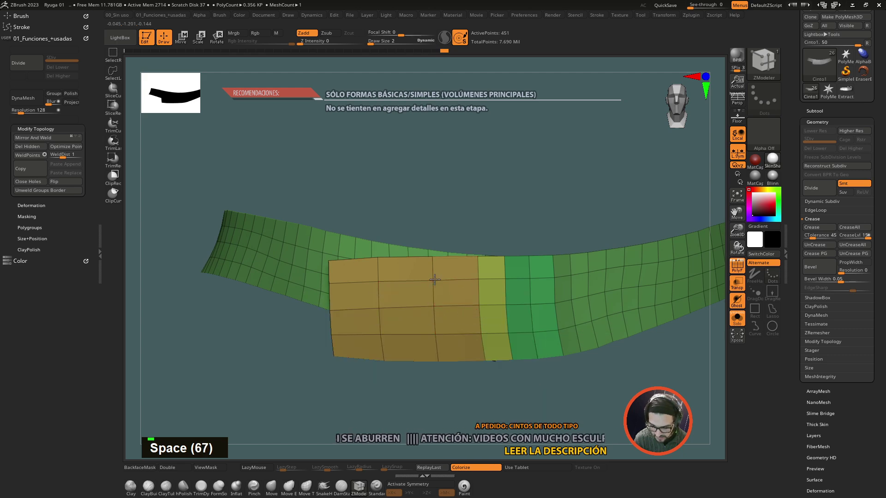
{"action": "key", "text": "space"}
{"action": "left_click", "coordinate": [431, 415]}
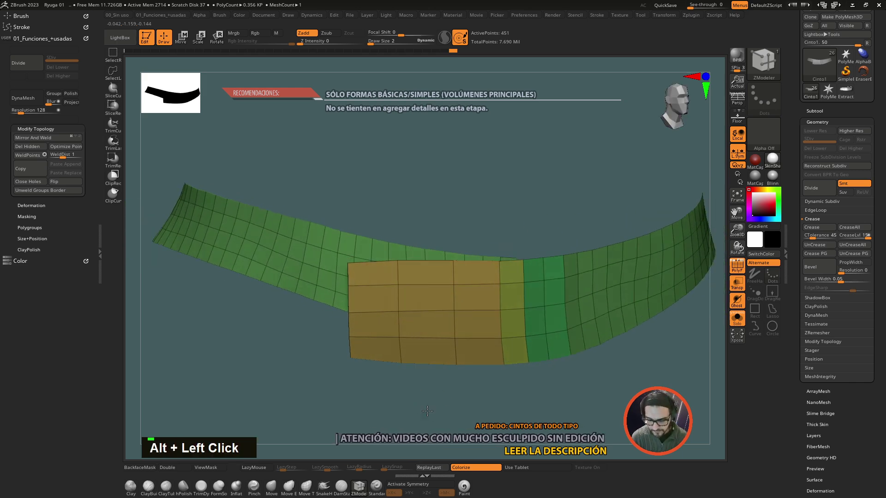
{"action": "key", "text": "space"}
{"action": "key", "text": "space"}
{"action": "key", "text": "space"}
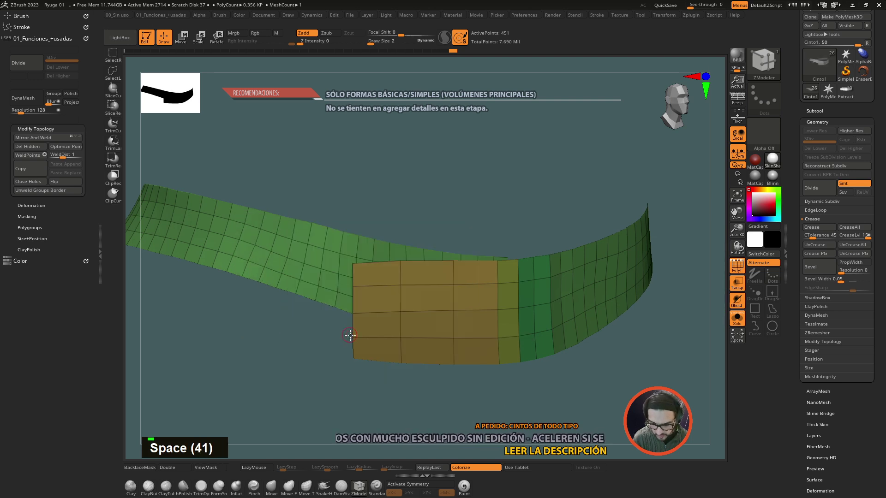
Mask the panel's end polyloop and pull it out with the Gizmo3D into an angled left point
{"action": "left_click", "coordinate": [361, 411]}
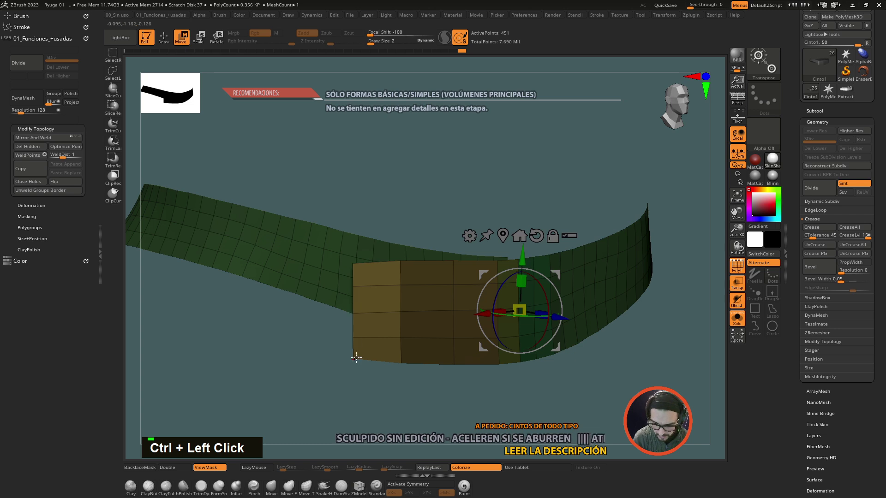
{"action": "left_click", "coordinate": [354, 312]}
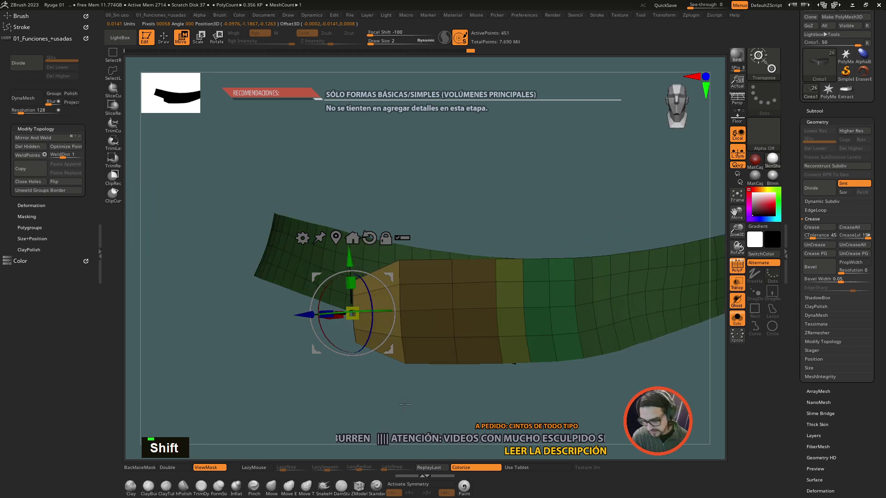
{"action": "left_click", "coordinate": [405, 404]}
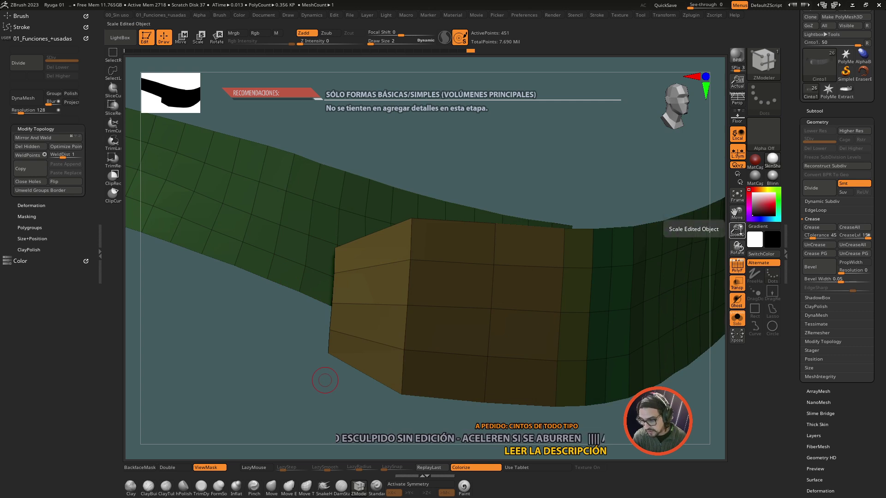
{"action": "left_click", "coordinate": [607, 370]}
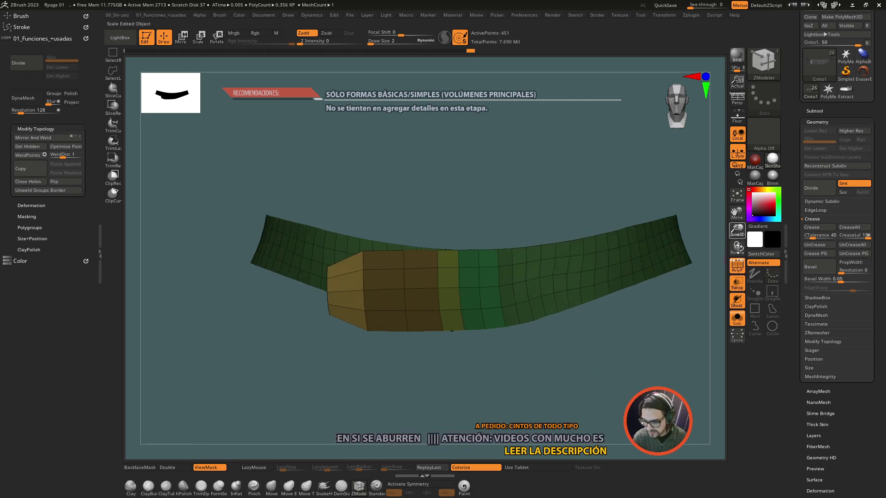
{"action": "left_click", "coordinate": [594, 384]}
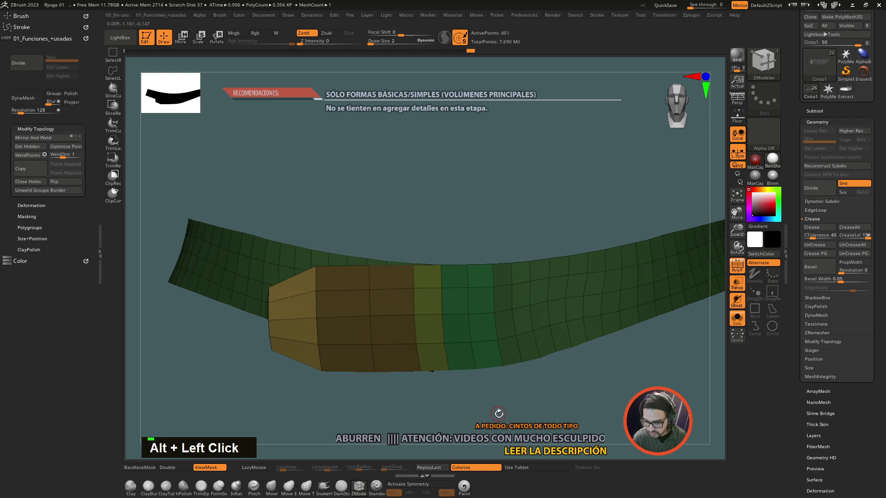
Mask the panel polyloops and its pointed tip, inverting so the strap is protected for Move
{"action": "left_click", "coordinate": [513, 416]}
{"action": "left_click", "coordinate": [513, 404]}
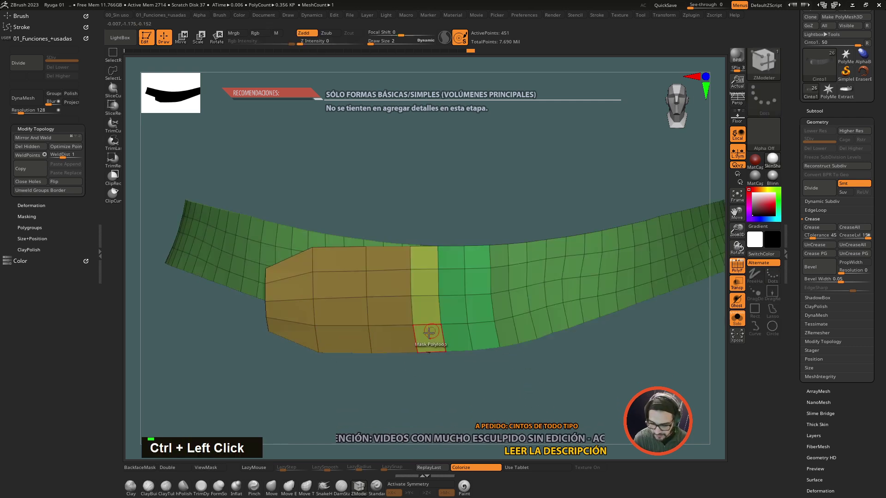
{"action": "key", "text": "space"}
{"action": "key", "text": "space"}
{"action": "key", "text": "space"}
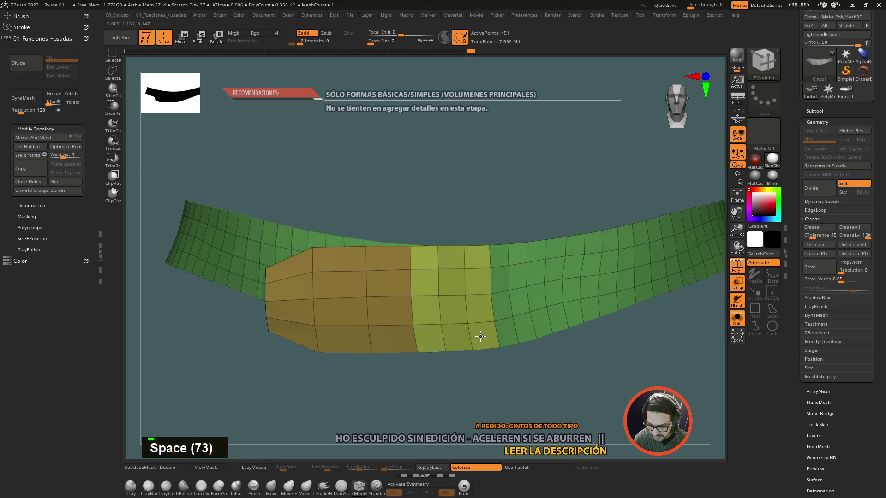
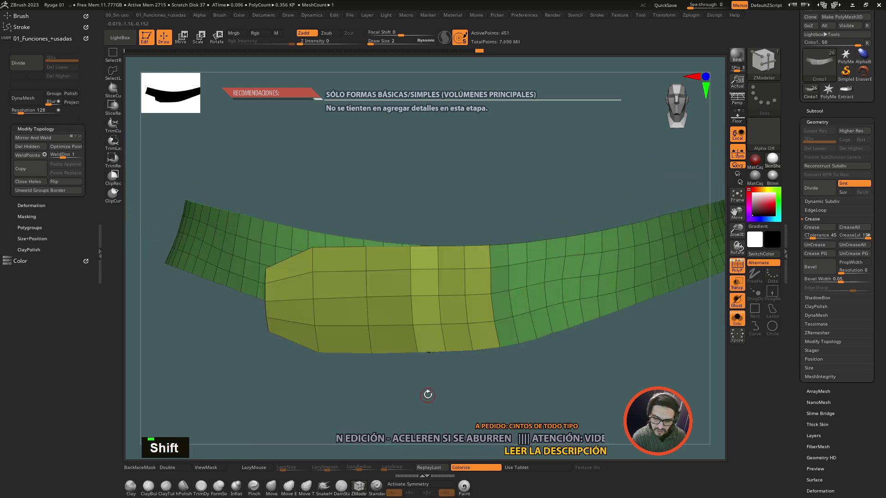
{"action": "left_click", "coordinate": [439, 398]}
{"action": "key", "text": "space"}
{"action": "key", "text": "space"}
{"action": "key", "text": "space"}
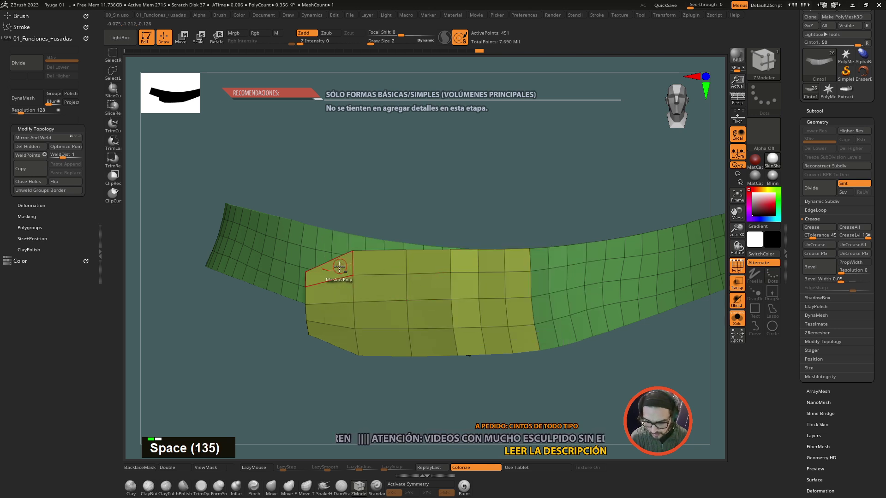
{"action": "left_click", "coordinate": [342, 270]}
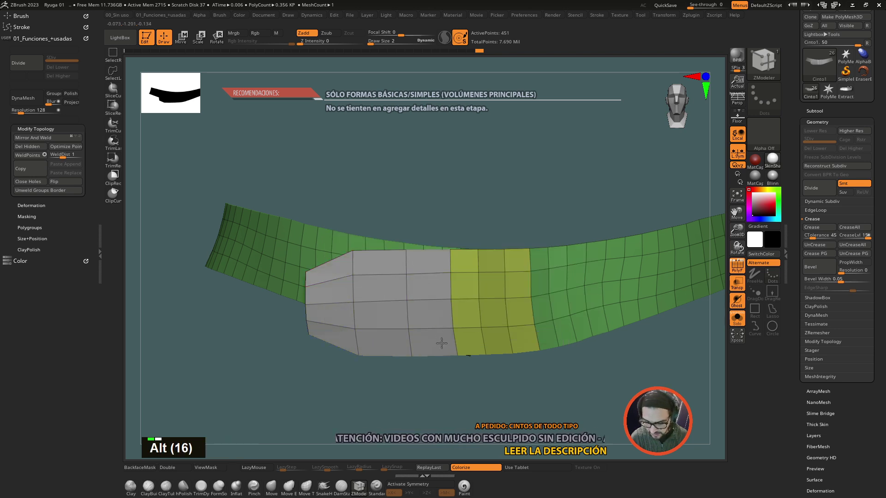
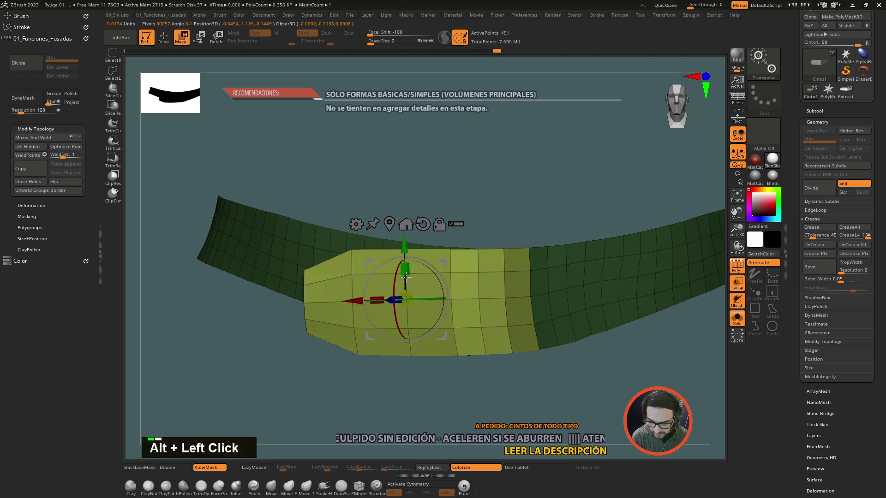
Test-scale the yellow strap end with the Transpose gizmo, revert it, and pick ZModeler
{"action": "left_click_drag", "start_coordinate": [413, 283], "coordinate": [410, 273]}
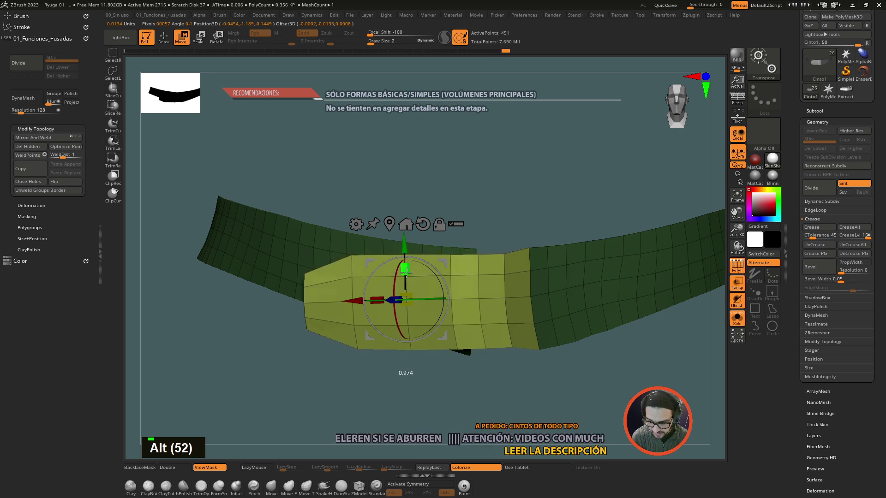
{"action": "key", "text": "ctrl+z"}
{"action": "key", "text": "ctrl+z"}
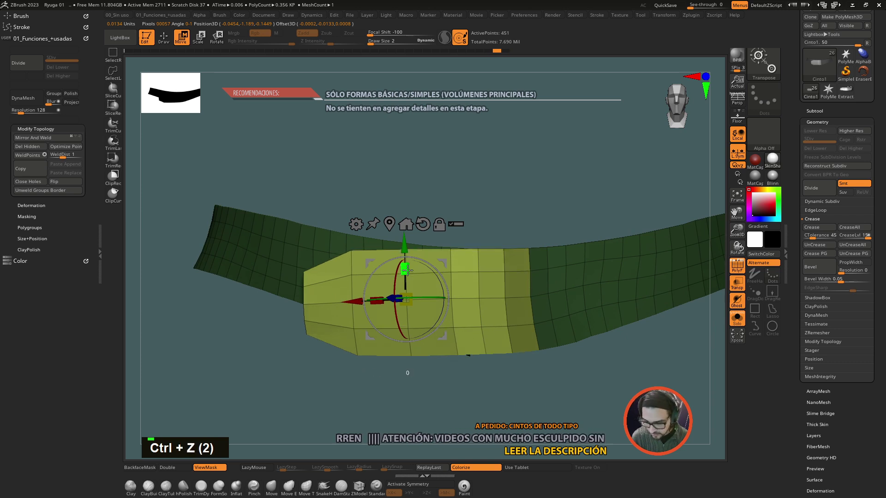
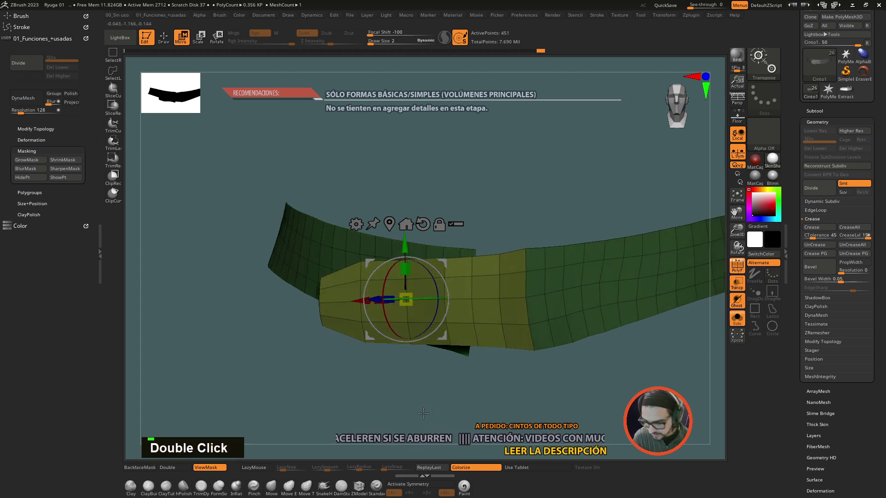
{"action": "left_click", "coordinate": [519, 382]}
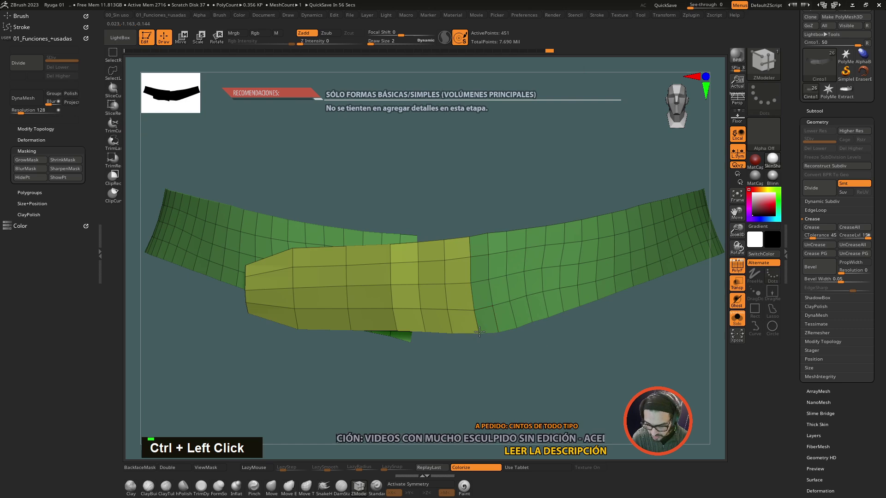
Show the buckle subtool see-through over the strap using Transparency
{"action": "key", "text": "ctrl+z"}
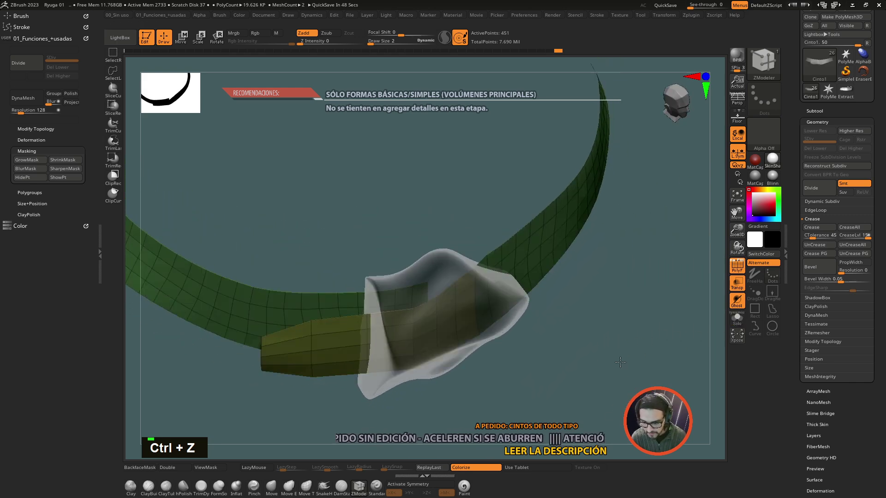
{"action": "left_click", "coordinate": [617, 361]}
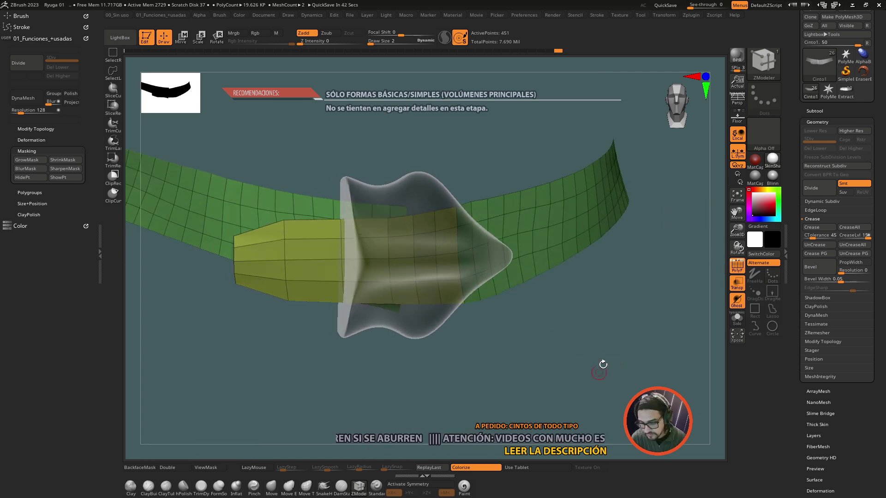
{"action": "left_click", "coordinate": [575, 370]}
{"action": "key", "text": "space"}
{"action": "key", "text": "space"}
{"action": "key", "text": "space"}
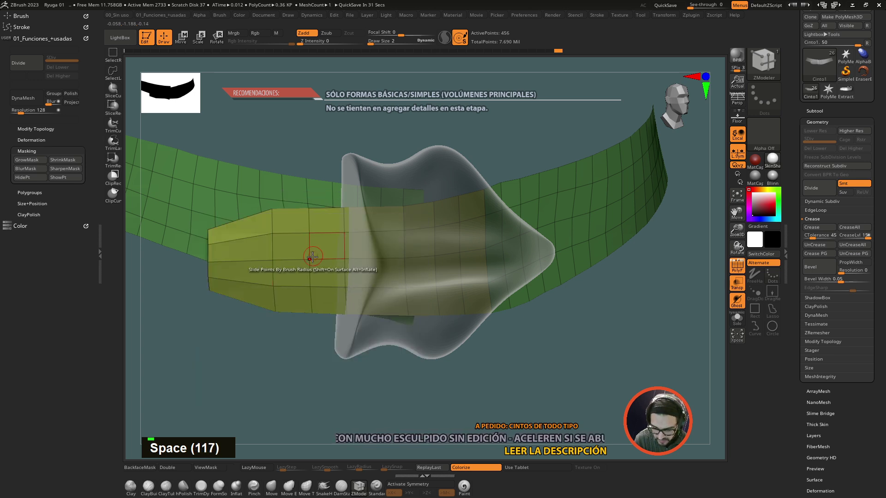
{"action": "key", "text": "space"}
{"action": "key", "text": "ctrl+z"}
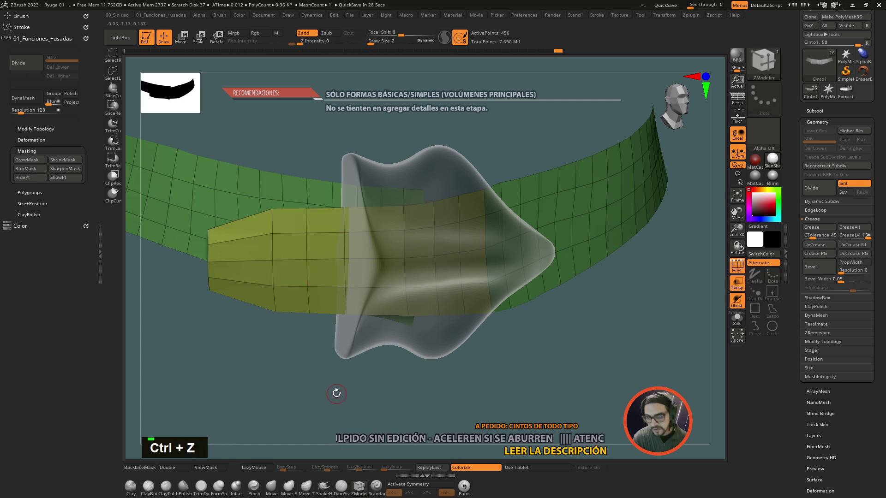
Cut two small octagonal inset rings into the strap end with ZModeler Insert Point and Inset
{"action": "key", "text": "space"}
{"action": "key", "text": "space"}
{"action": "key", "text": "space"}
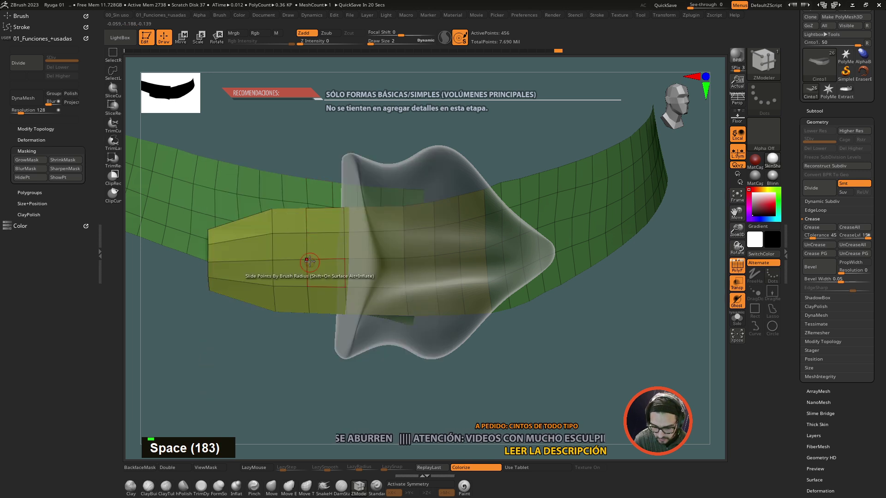
{"action": "key", "text": "space"}
{"action": "key", "text": "space"}
{"action": "key", "text": "space"}
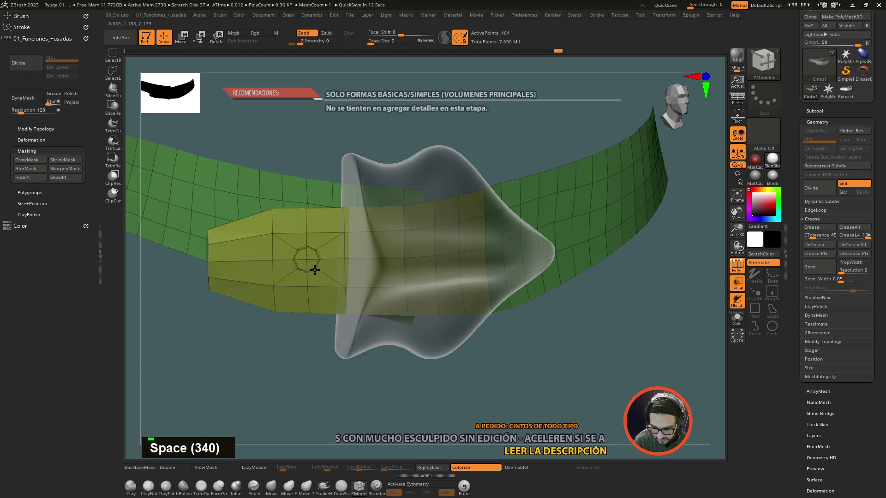
Rework the ring edits into a row of about nine octagonal insets along the strap end
{"action": "key", "text": "ctrl+z"}
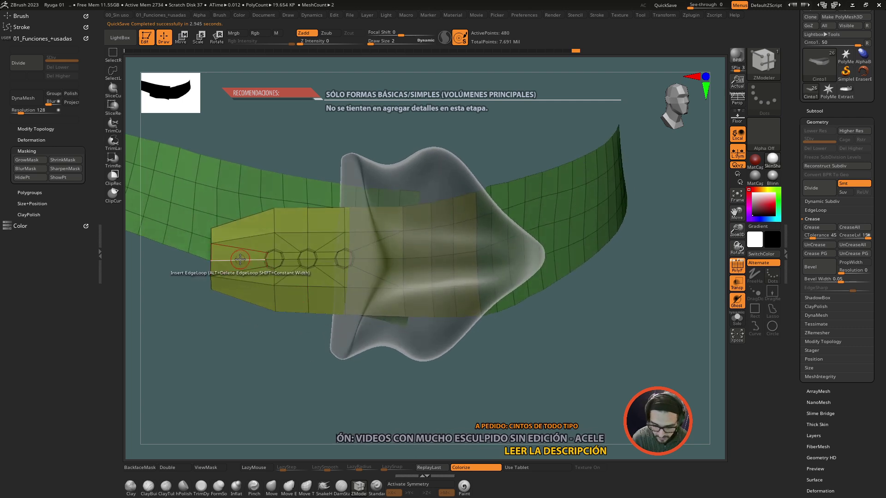
{"action": "key", "text": "ctrl+z"}
{"action": "key", "text": "ctrl+z"}
{"action": "key", "text": "ctrl+z"}
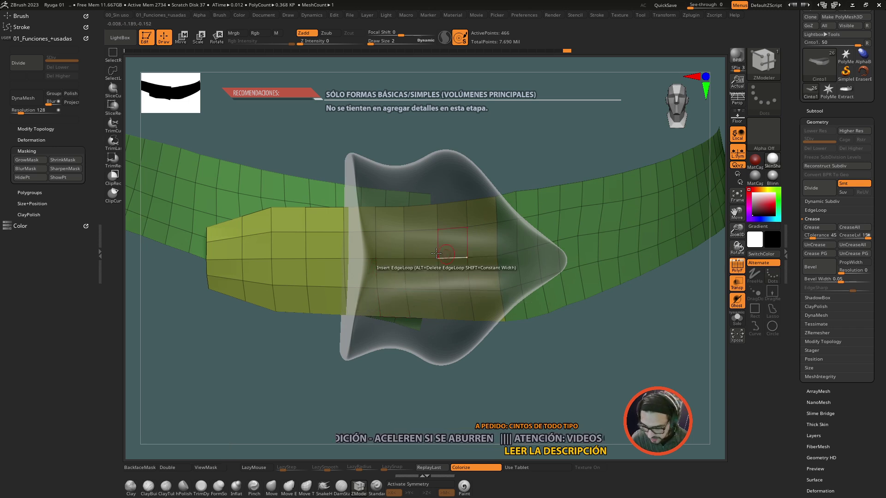
{"action": "left_click", "coordinate": [538, 381]}
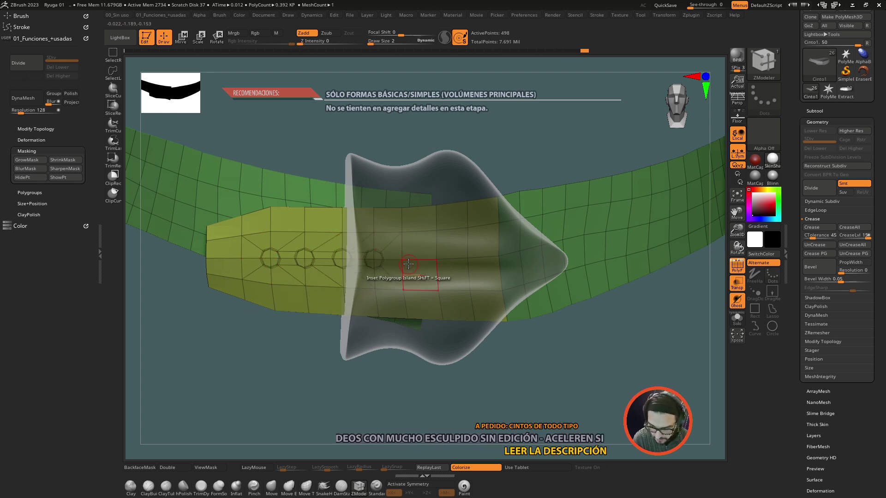
{"action": "key", "text": "ctrl+z"}
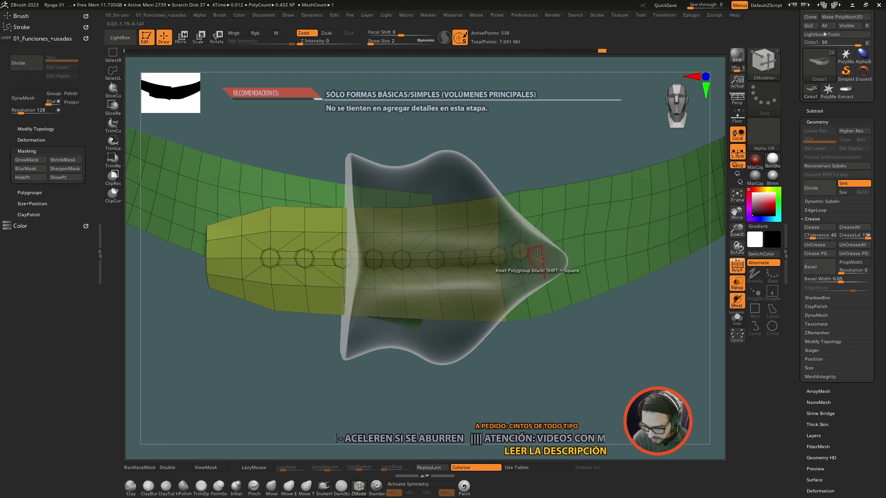
Undo the crowded row of closely spaced rings on the strap end
{"action": "left_click", "coordinate": [601, 346]}
{"action": "key", "text": "ctrl+z"}
{"action": "key", "text": "ctrl+z"}
{"action": "key", "text": "ctrl+z"}
{"action": "key", "text": "ctrl+z"}
{"action": "key", "text": "ctrl+z"}
{"action": "key", "text": "ctrl+z"}
{"action": "key", "text": "ctrl+z"}
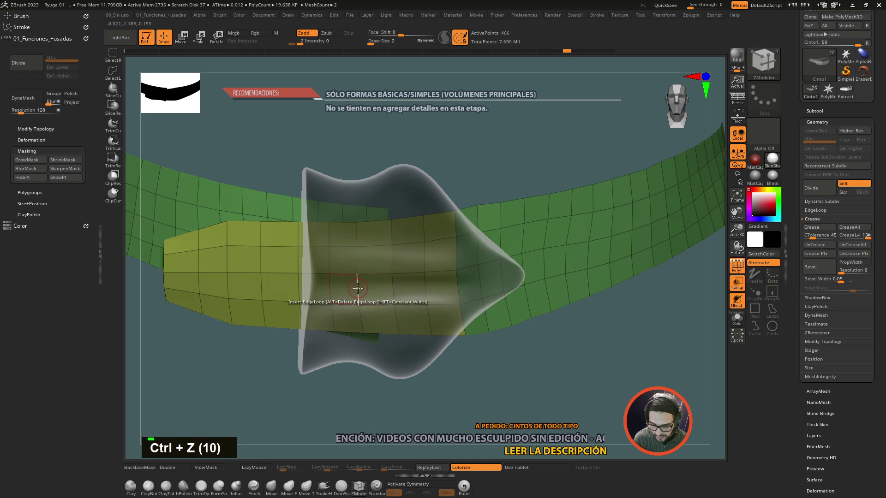
{"action": "key", "text": "ctrl+z"}
Insert edge loops and inset new rings spaced farther apart along the strap end and belt
{"action": "key", "text": "space"}
{"action": "key", "text": "space"}
{"action": "key", "text": "space"}
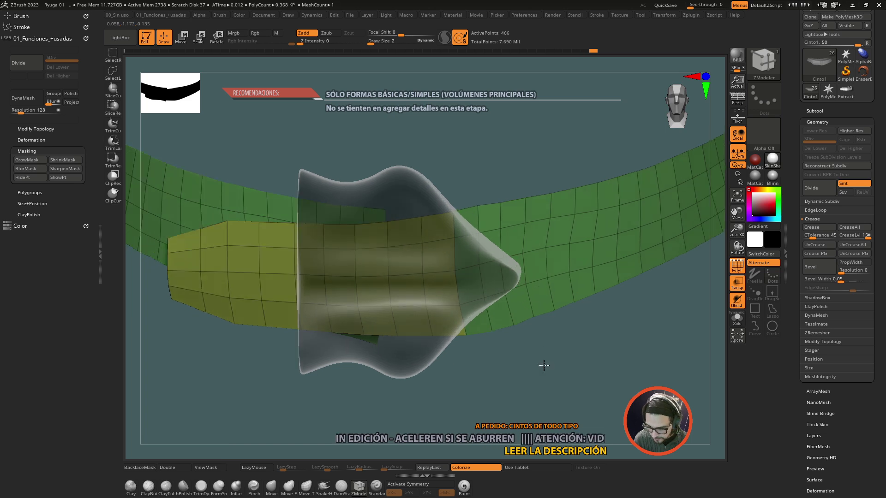
{"action": "left_click", "coordinate": [537, 367]}
{"action": "left_click", "coordinate": [518, 374]}
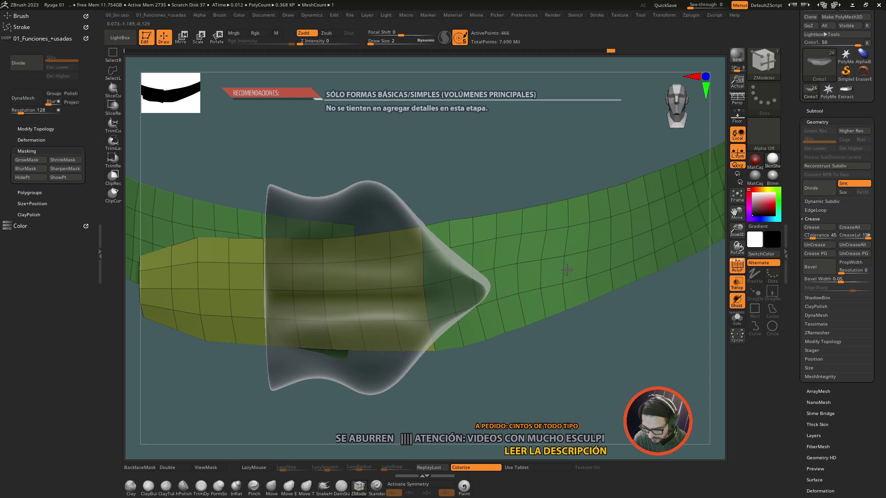
{"action": "left_click", "coordinate": [516, 390]}
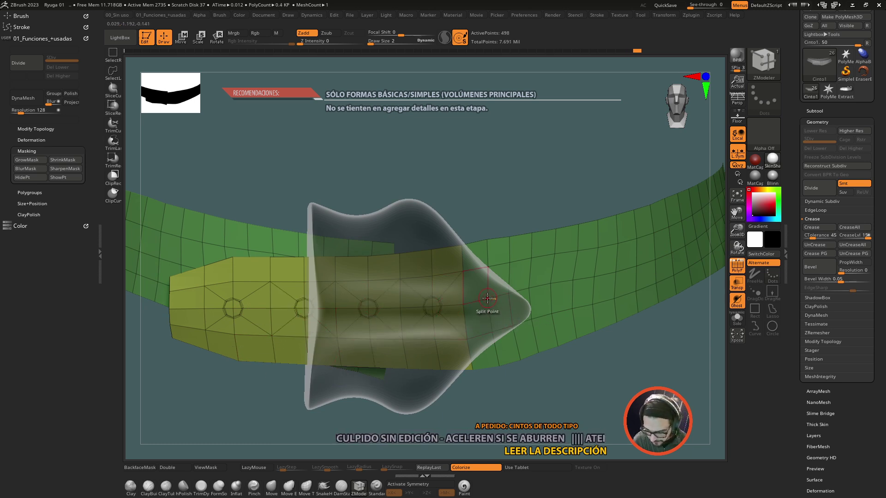
{"action": "left_click", "coordinate": [559, 389]}
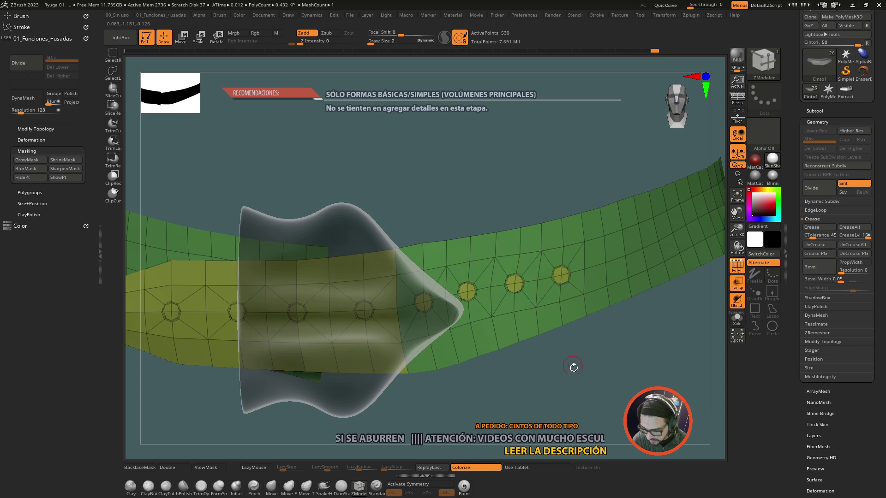
{"action": "left_click", "coordinate": [594, 369]}
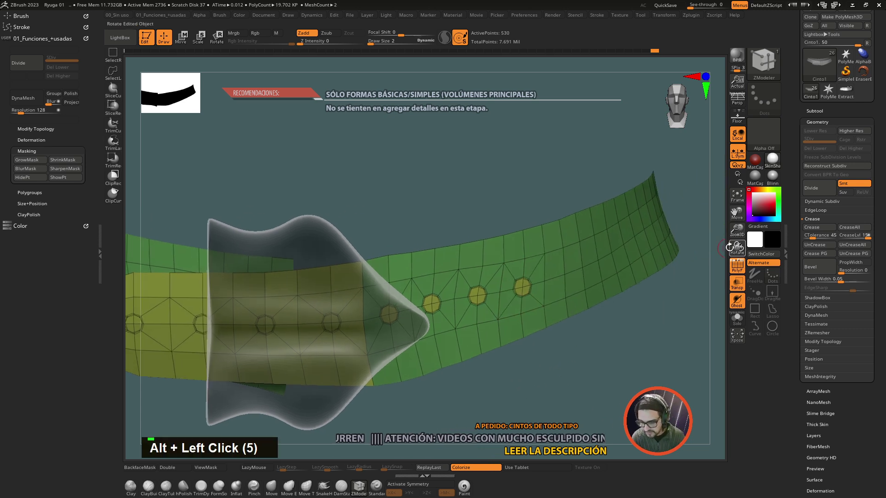
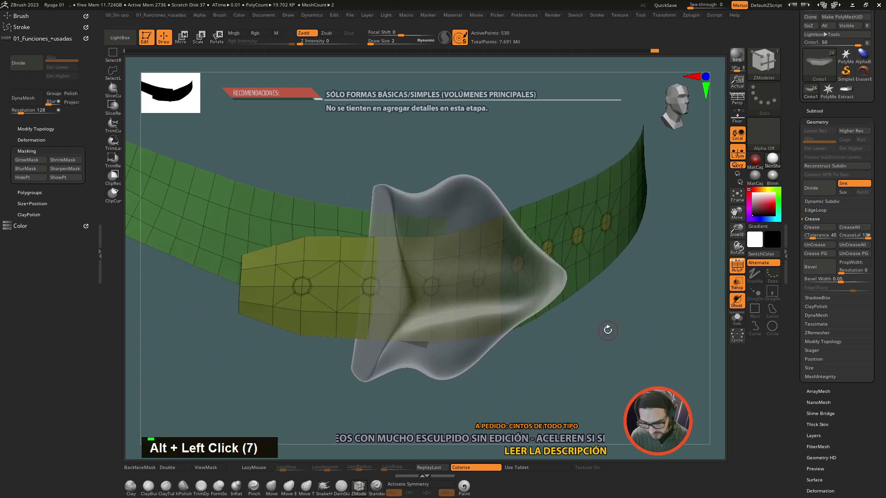
{"action": "key", "text": "space"}
Delete each ring's polygroup island to punch open holes through strap end and belt, checked in Solo
{"action": "key", "text": "space"}
{"action": "key", "text": "space"}
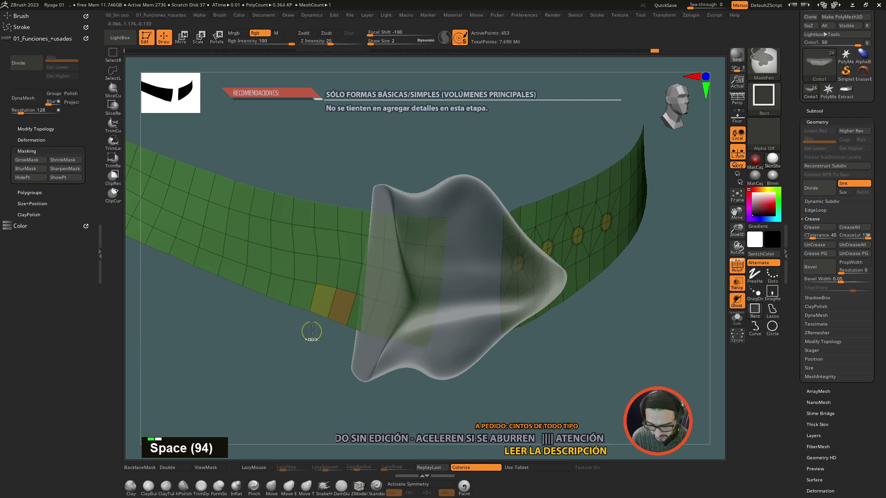
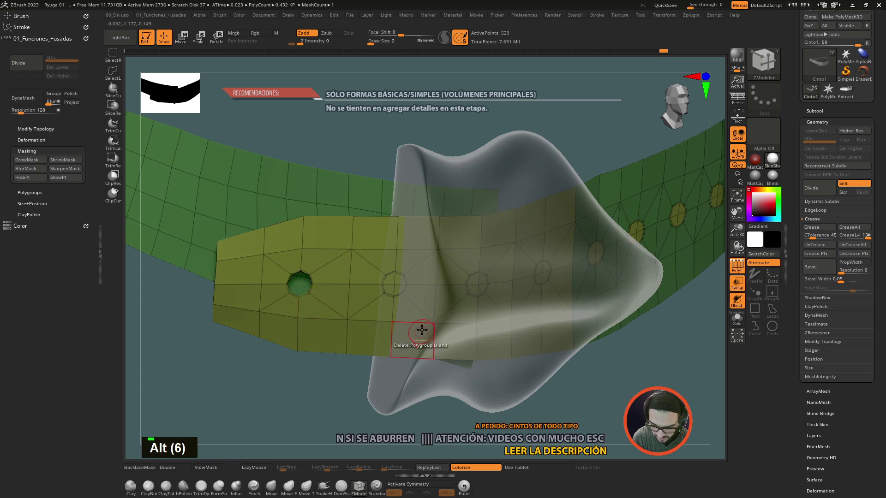
{"action": "left_click", "coordinate": [393, 279]}
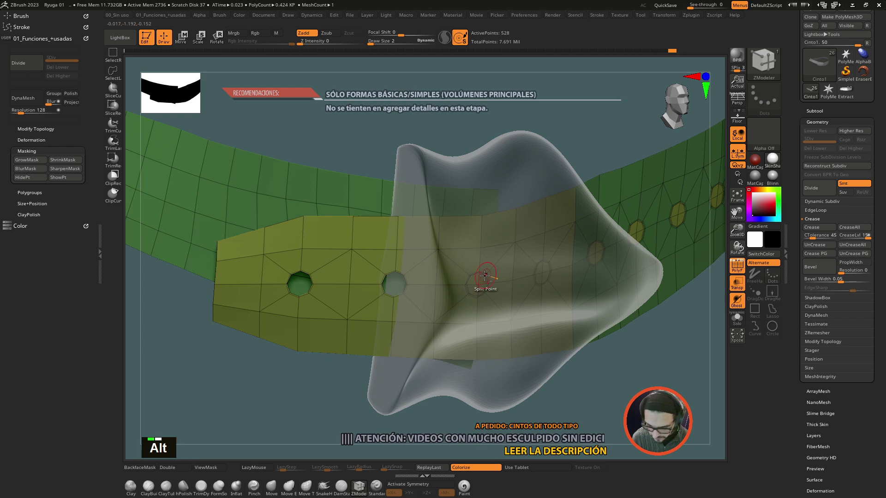
{"action": "left_click", "coordinate": [475, 278]}
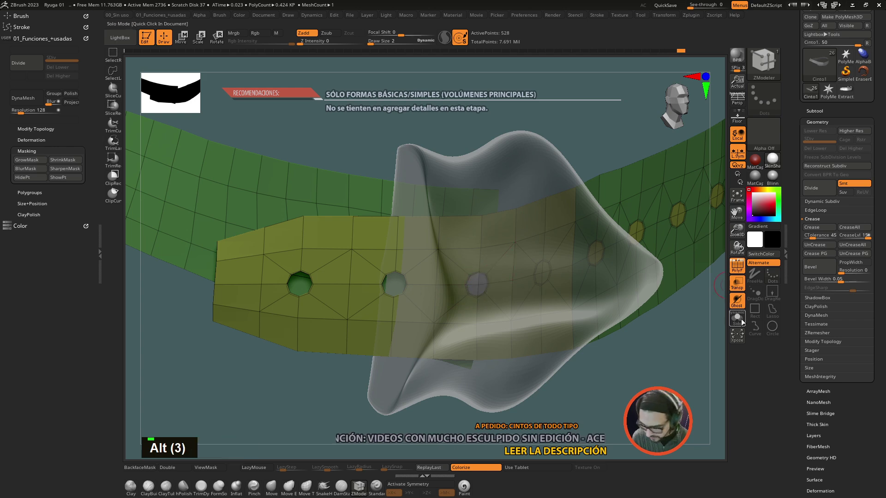
{"action": "double_click", "coordinate": [557, 374]}
{"action": "left_click", "coordinate": [561, 394]}
{"action": "left_click", "coordinate": [494, 279]}
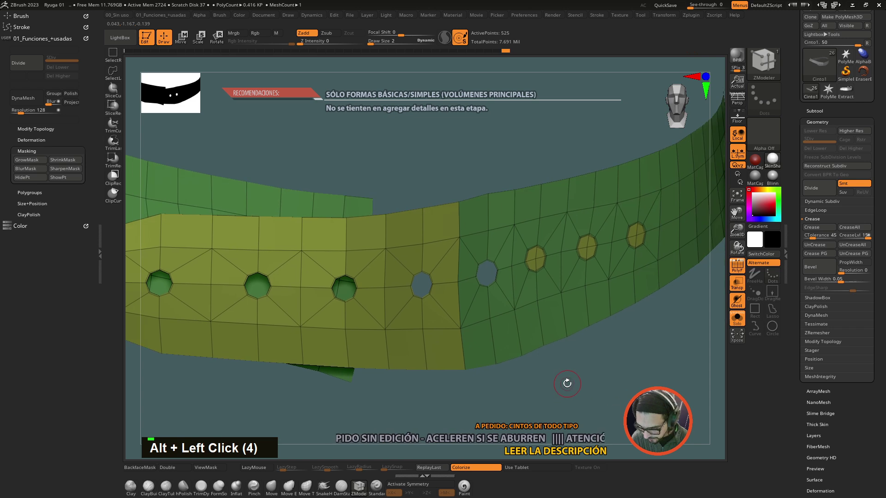
{"action": "double_click", "coordinate": [536, 254]}
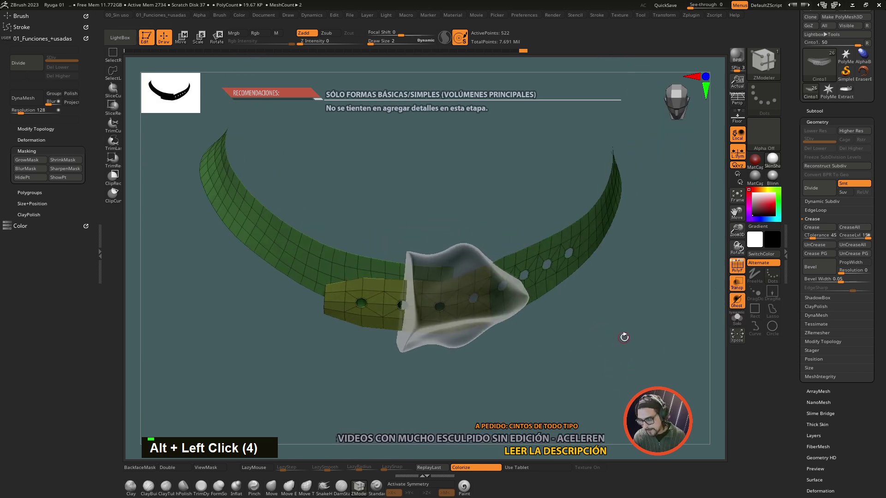
{"action": "double_click", "coordinate": [625, 351]}
{"action": "left_click", "coordinate": [618, 343]}
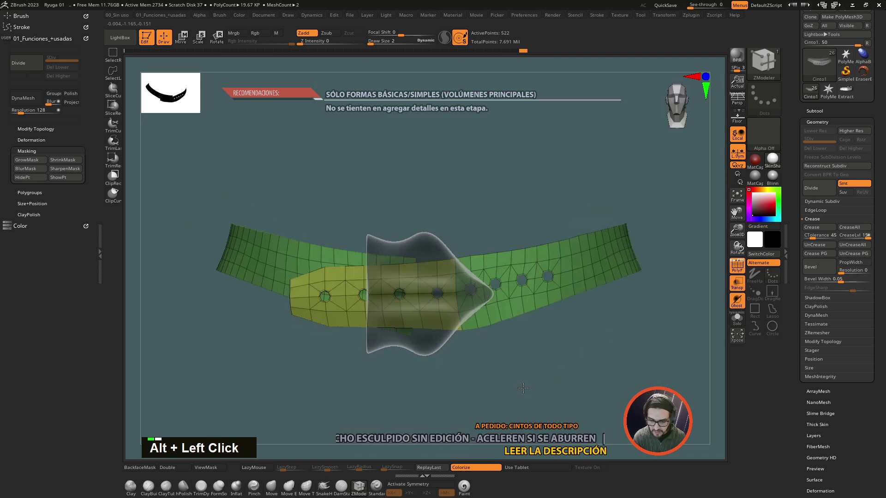
{"action": "left_click", "coordinate": [533, 398]}
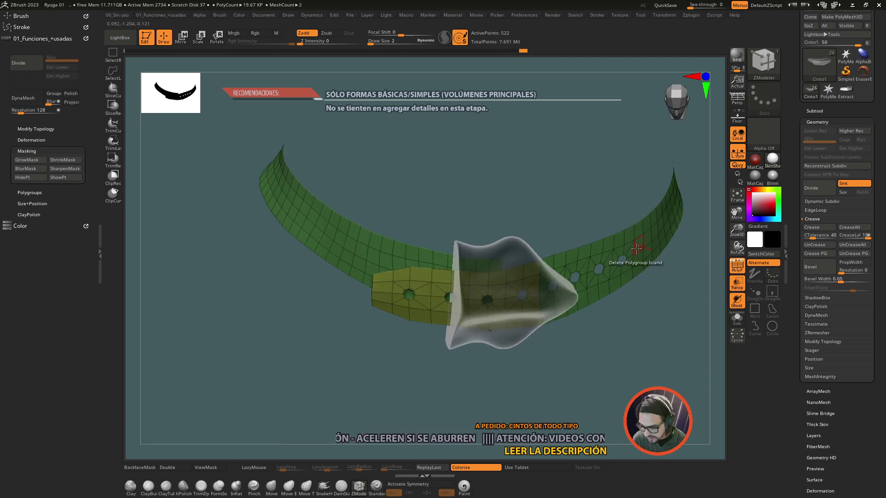
{"action": "key", "text": "space"}
{"action": "key", "text": "space"}
{"action": "key", "text": "space"}
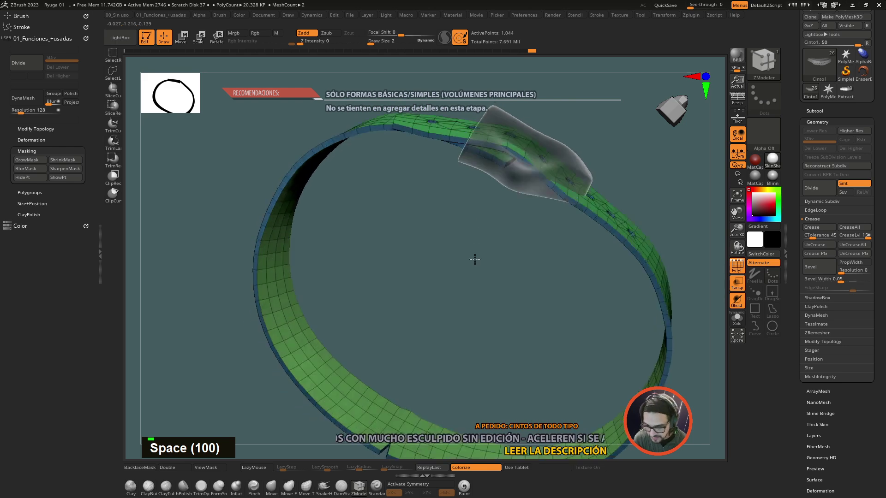
{"action": "key", "text": "space"}
{"action": "left_click", "coordinate": [598, 390]}
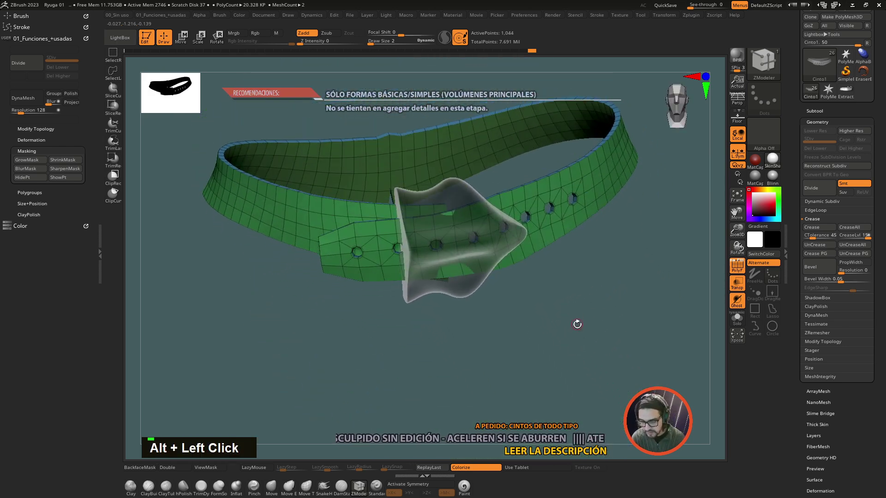
{"action": "key", "text": "ctrl+z"}
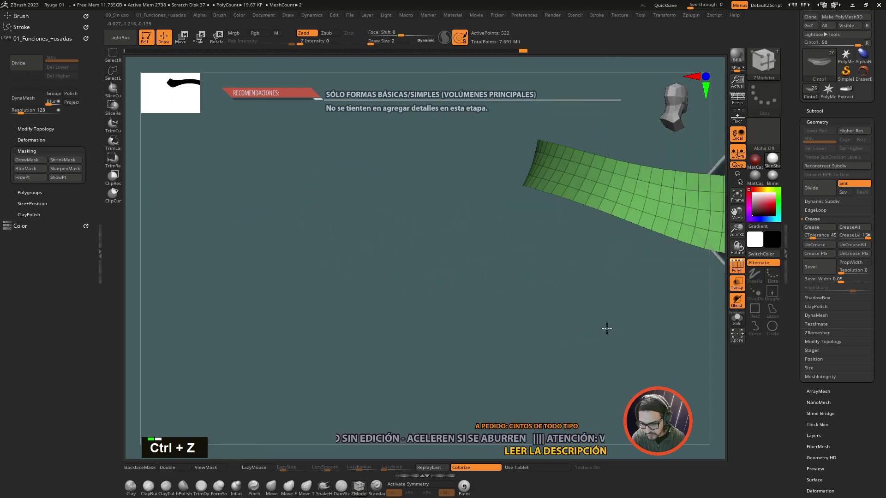
Move and smooth the strap subtool's end so it bends and tucks beneath the buckle
{"action": "left_click", "coordinate": [594, 331]}
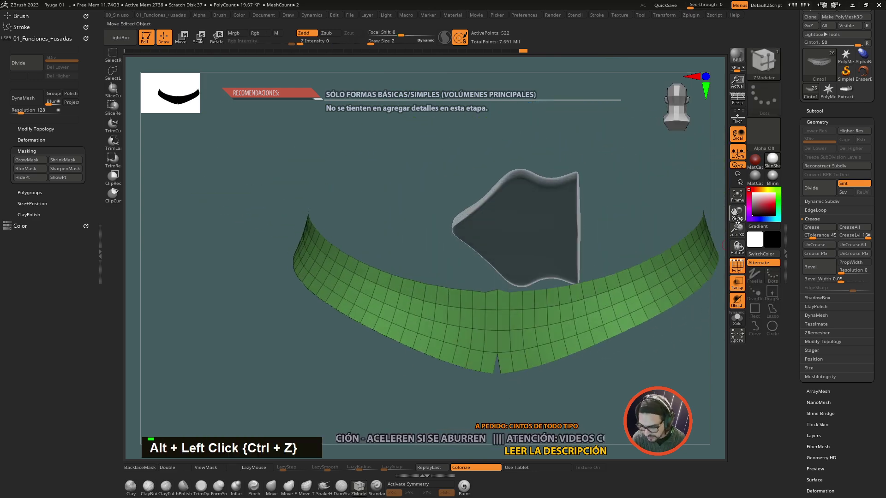
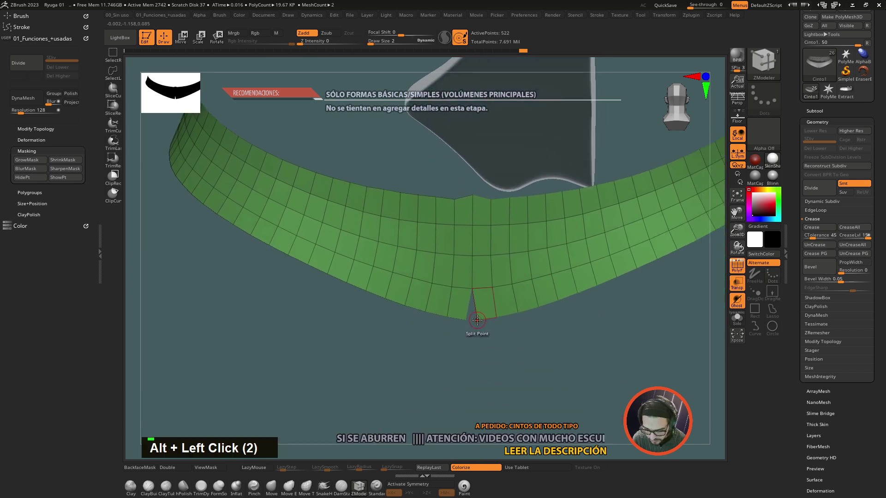
{"action": "key", "text": "space"}
{"action": "key", "text": "space"}
{"action": "key", "text": "space"}
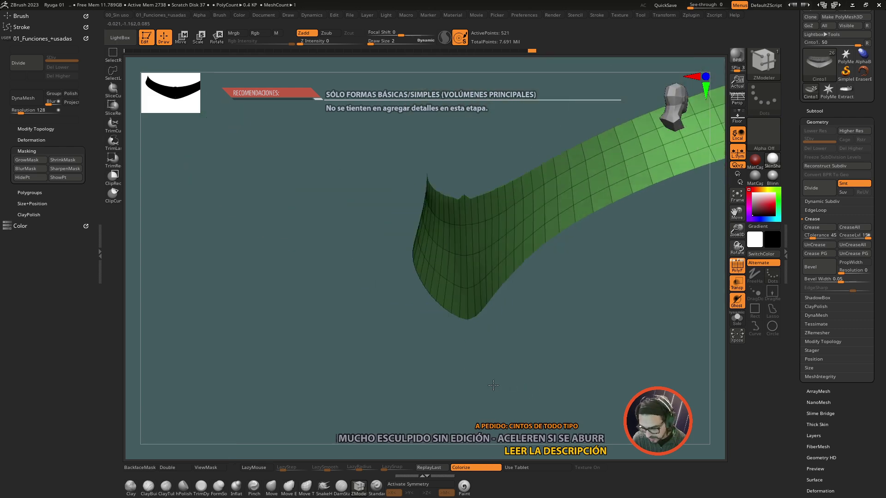
{"action": "left_click", "coordinate": [545, 359]}
{"action": "left_click", "coordinate": [584, 345]}
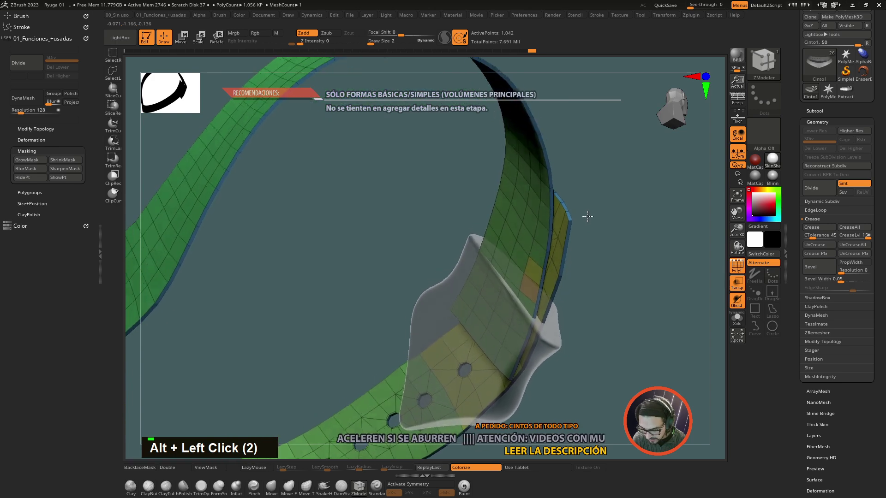
{"action": "key", "text": "ctrl+z"}
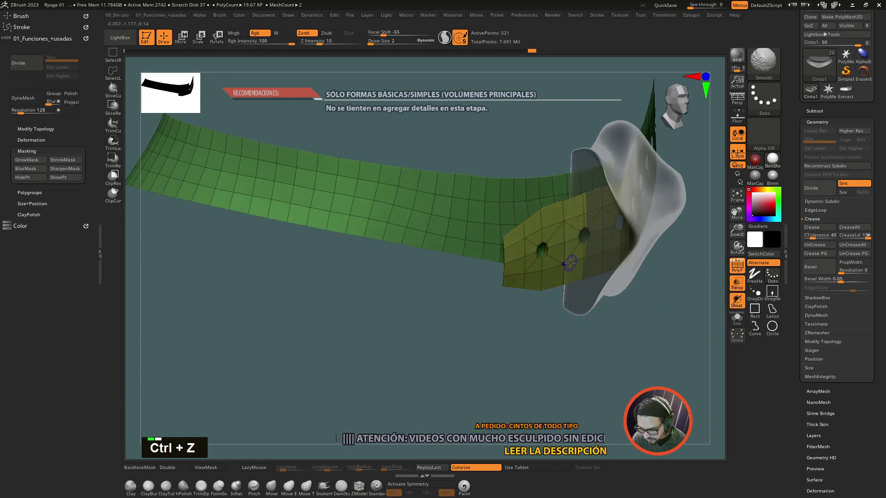
{"action": "left_click", "coordinate": [544, 270]}
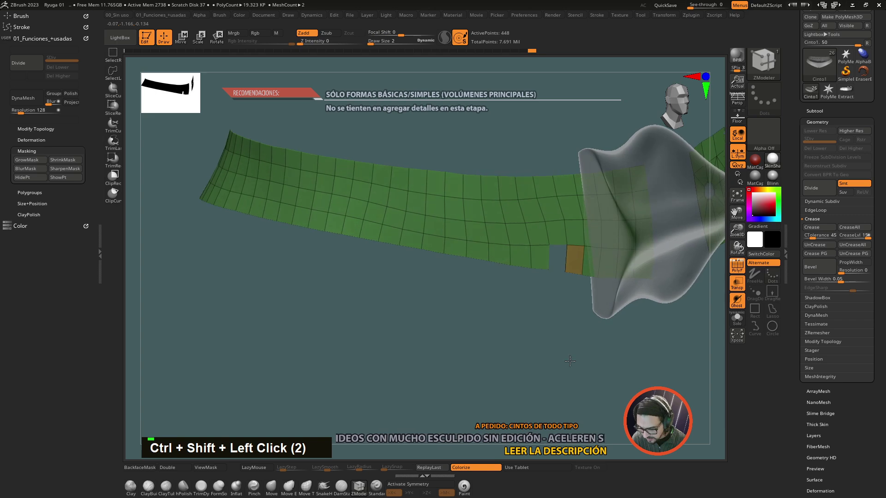
{"action": "left_click", "coordinate": [569, 362]}
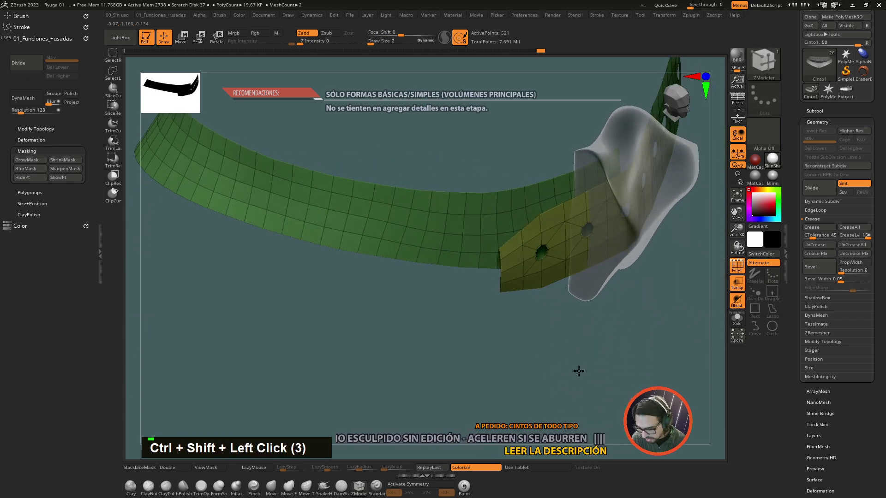
Select the buckle, turn off transparency and DynaMesh it solid at resolution 128
{"action": "key", "text": "ctrl+w"}
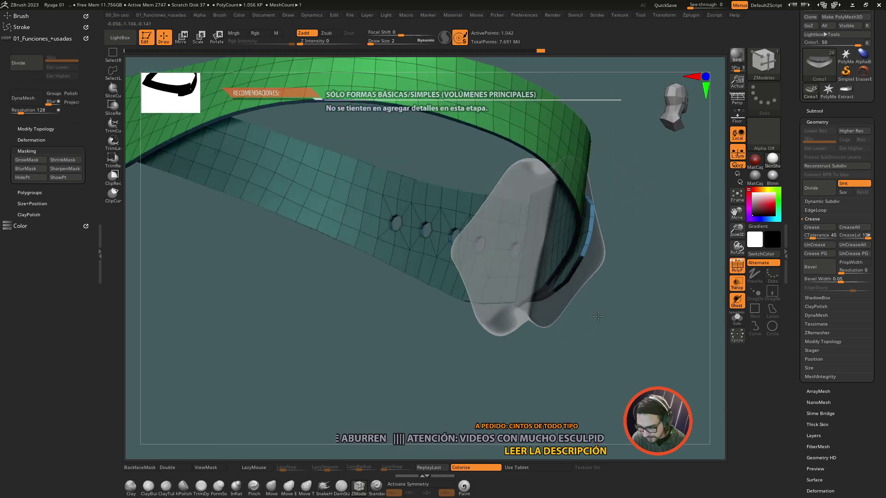
{"action": "left_click", "coordinate": [574, 349]}
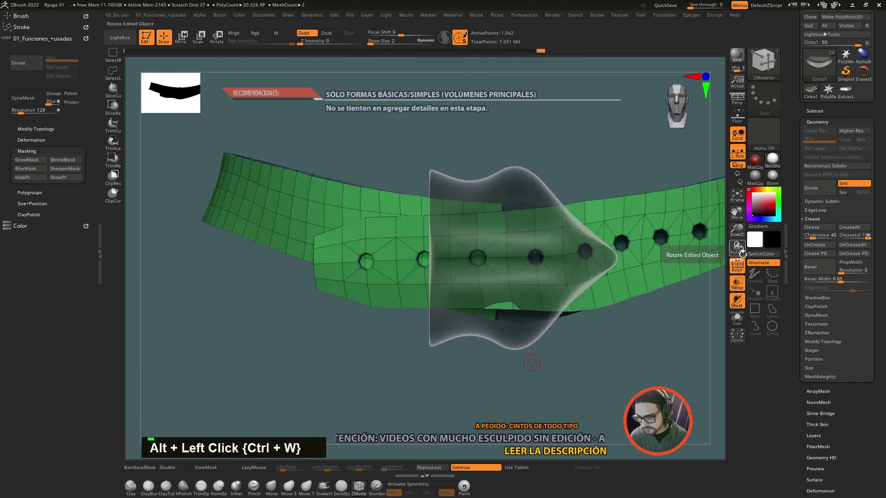
{"action": "double_click", "coordinate": [649, 350]}
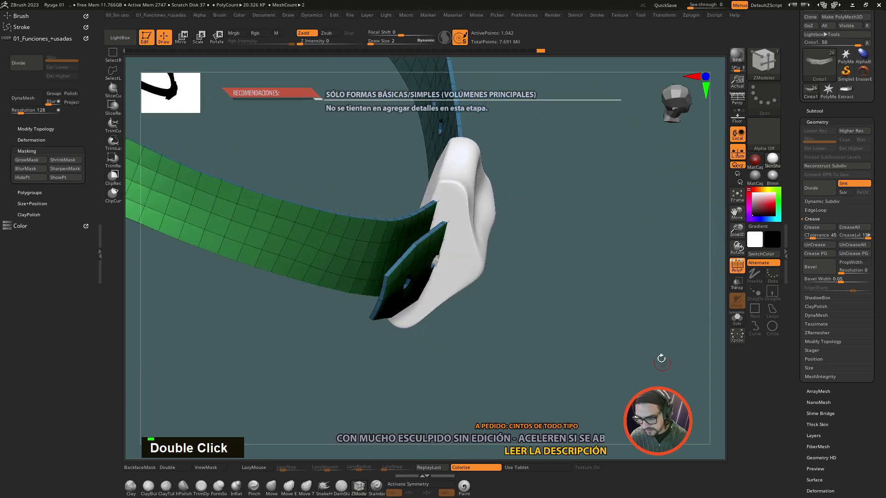
{"action": "double_click", "coordinate": [648, 354]}
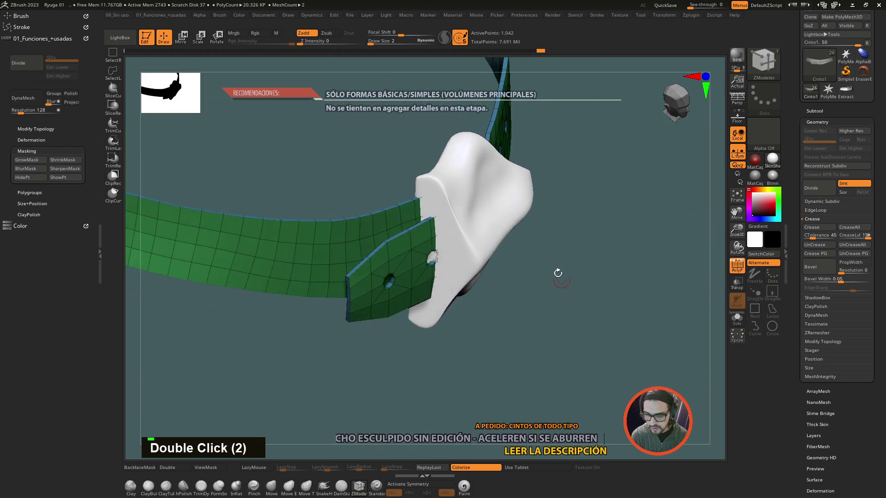
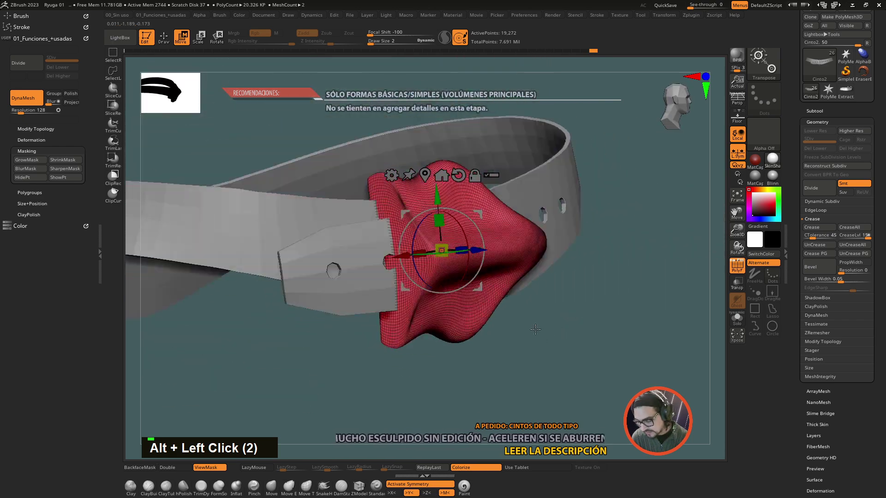
Widen the buckle over the strap with the Gizmo and append a cube subtool sized inside it
{"action": "left_click", "coordinate": [557, 351]}
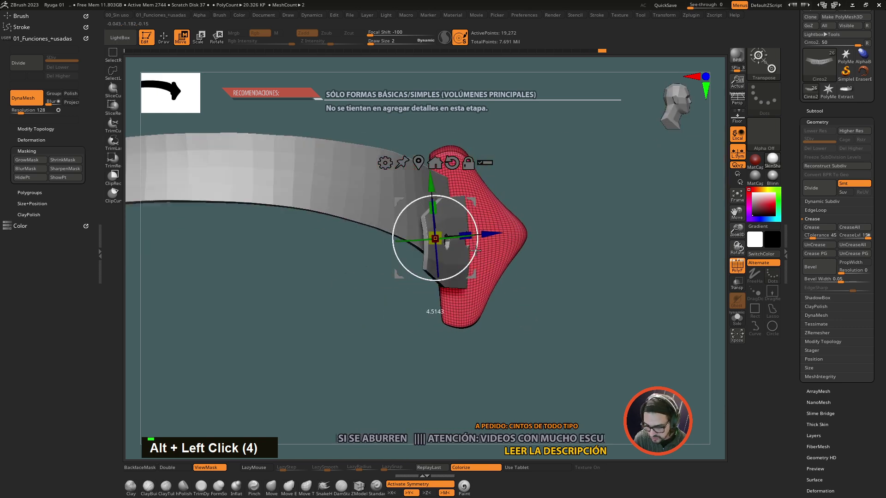
{"action": "key", "text": "ctrl+z"}
{"action": "key", "text": "ctrl+z"}
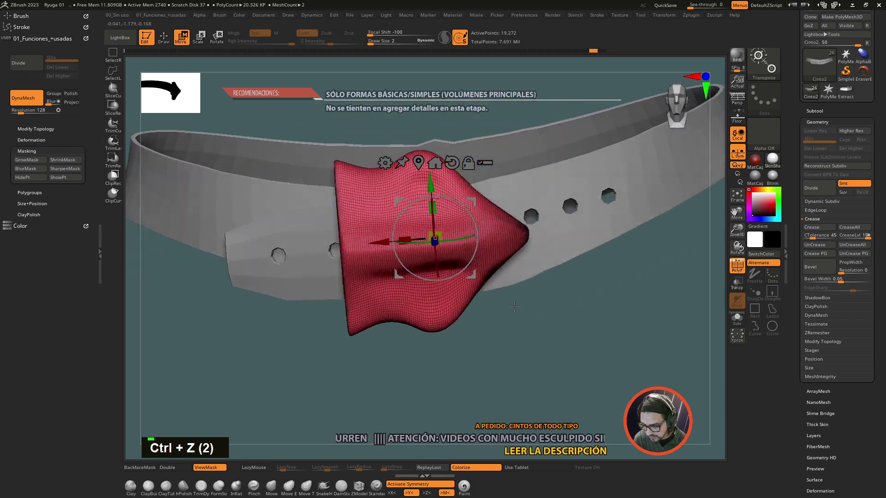
{"action": "key", "text": "ctrl+z"}
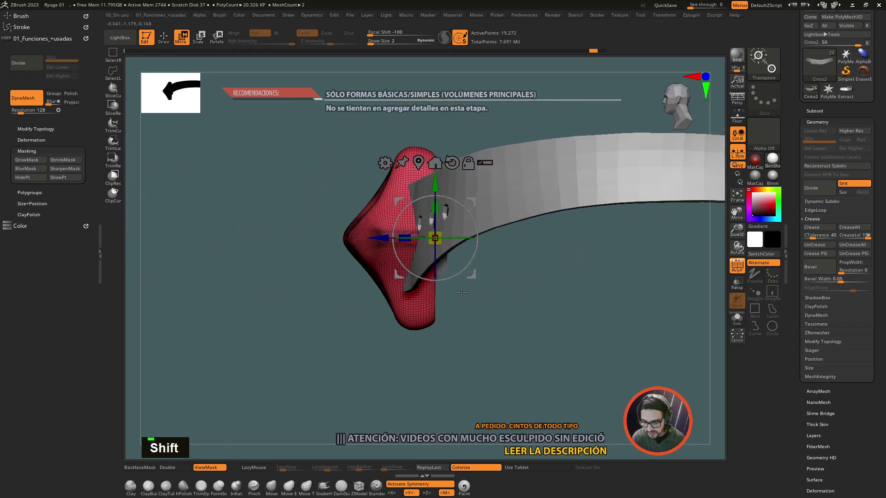
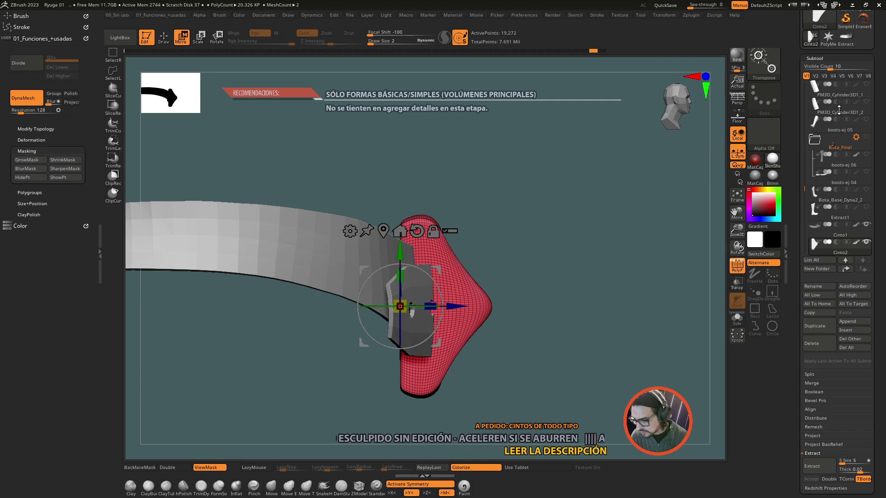
{"action": "left_click", "coordinate": [562, 355]}
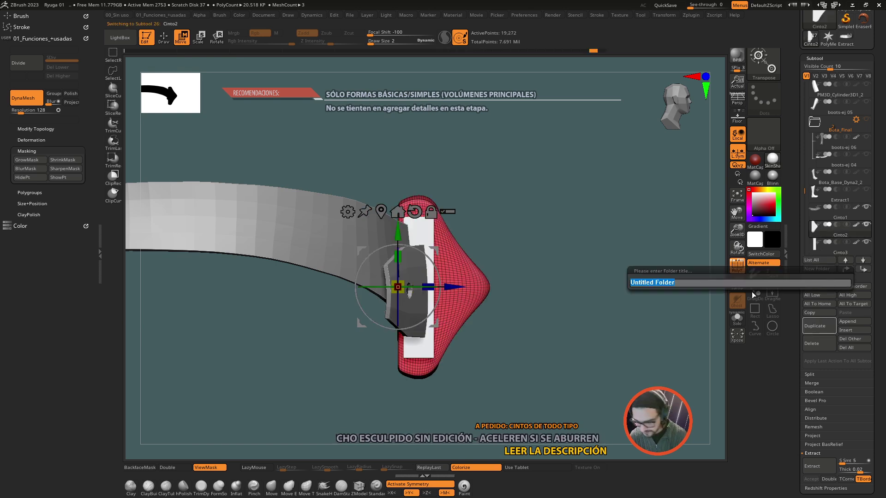
Name the new subtool folder 'hebilla' holding the buckle and its subtractive inner box
{"action": "key", "text": "h"}
{"action": "type", "text": "E, H"}
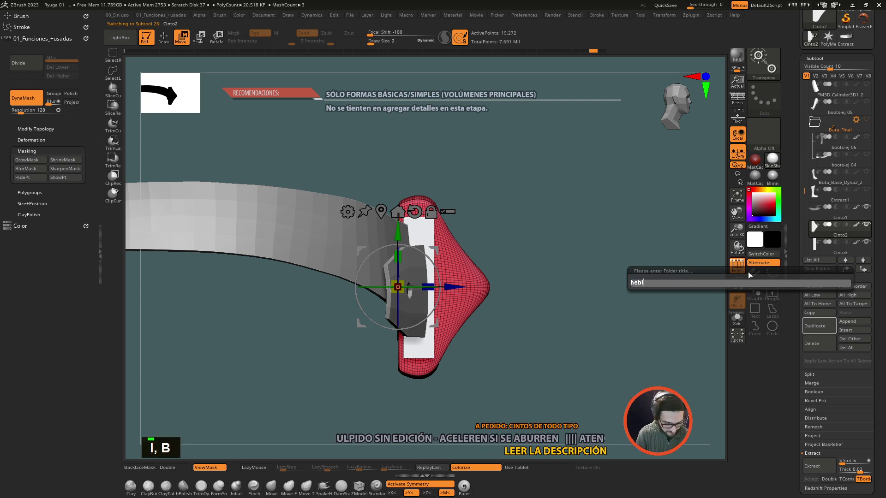
{"action": "key", "text": "l"}
{"action": "type", "text": "A, L"}
{"action": "key", "text": "Return"}
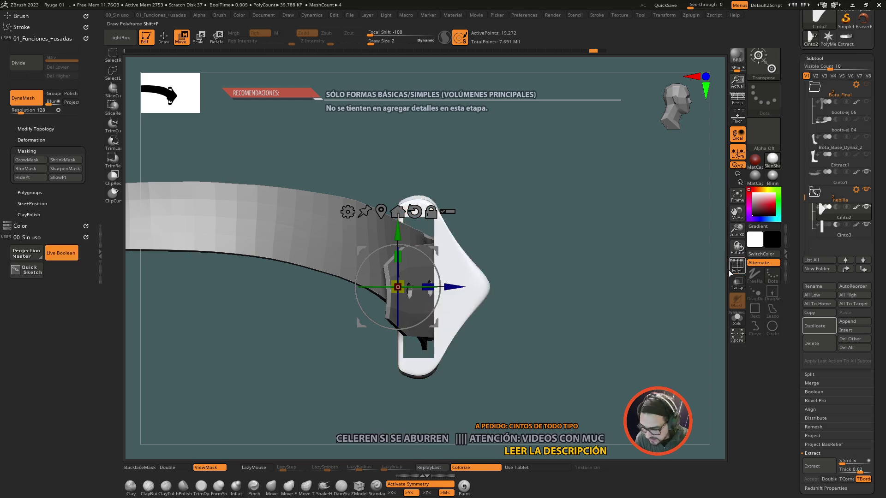
Make Boolean Mesh on the buckle folder, producing the single UMesh_Cinto2 subtool and activating it
{"action": "double_click", "coordinate": [612, 333]}
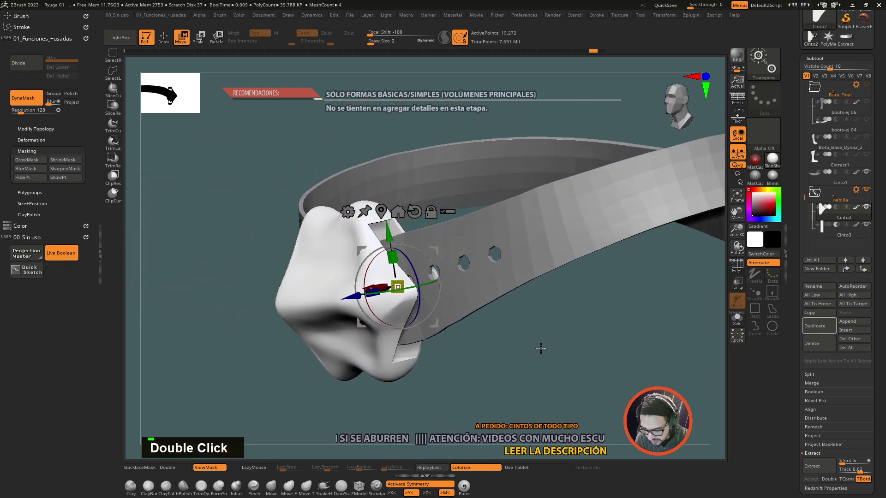
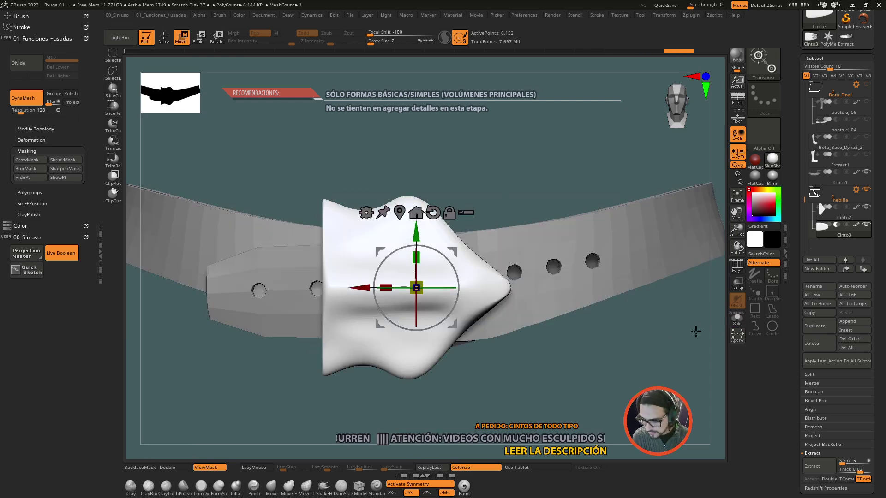
{"action": "double_click", "coordinate": [622, 368]}
{"action": "double_click", "coordinate": [638, 375]}
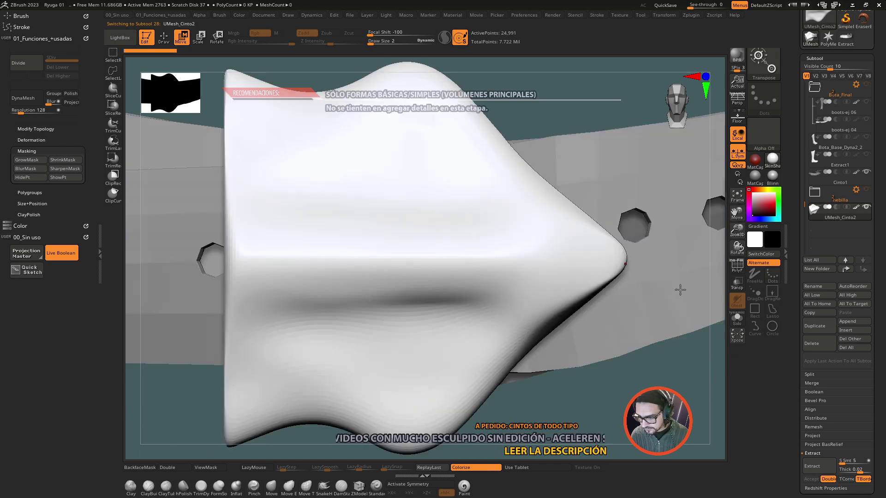
Select the strap, turn Solo off and activate the female body to see belt and buckle on her waist
{"action": "left_click", "coordinate": [673, 309]}
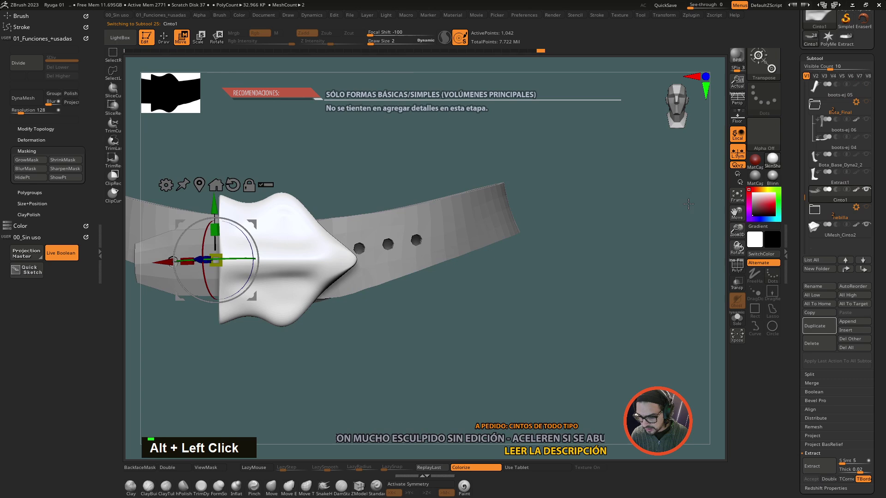
{"action": "left_click", "coordinate": [550, 321]}
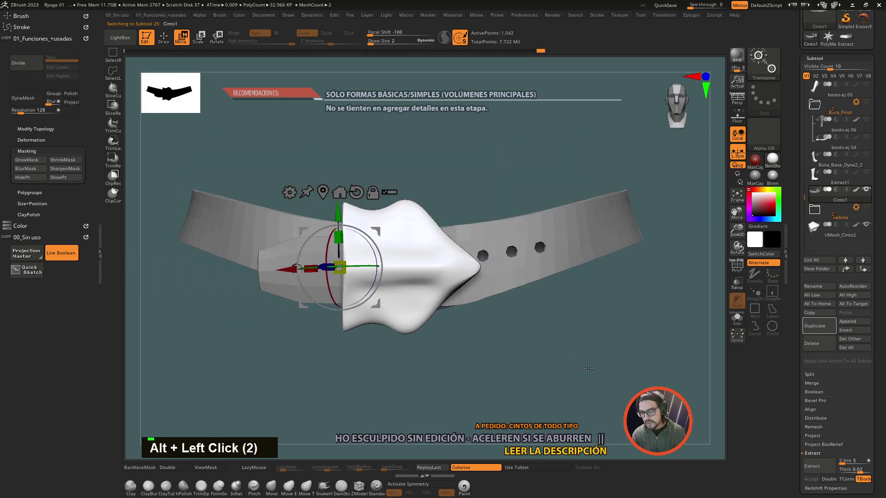
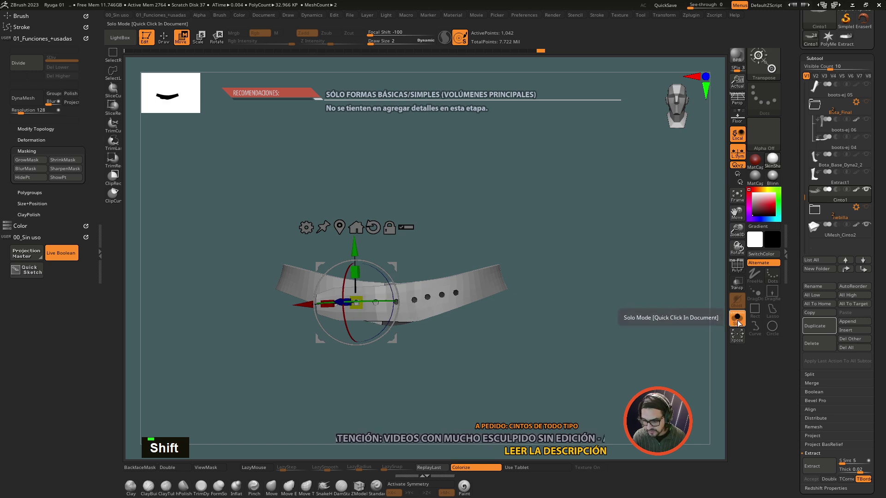
{"action": "double_click", "coordinate": [612, 353]}
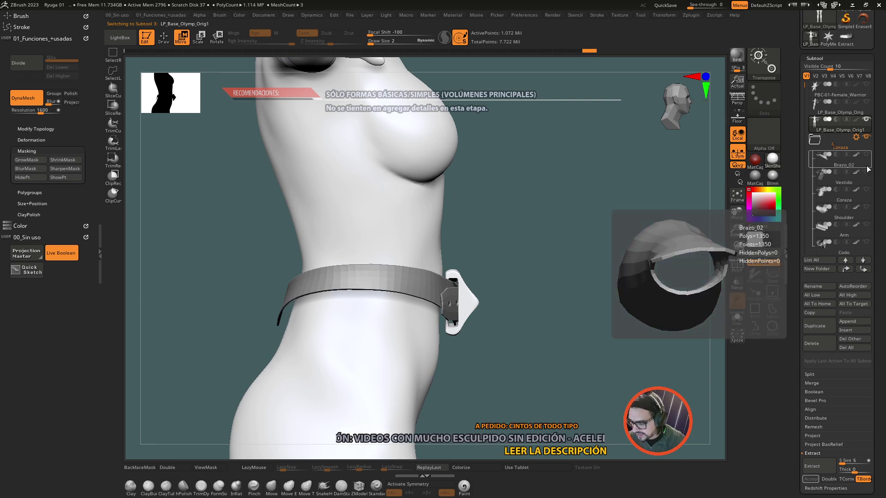
Step through the SubTool list to UMesh_Cinto2 and view the figure straight from the front
{"action": "double_click", "coordinate": [869, 180]}
{"action": "double_click", "coordinate": [868, 198]}
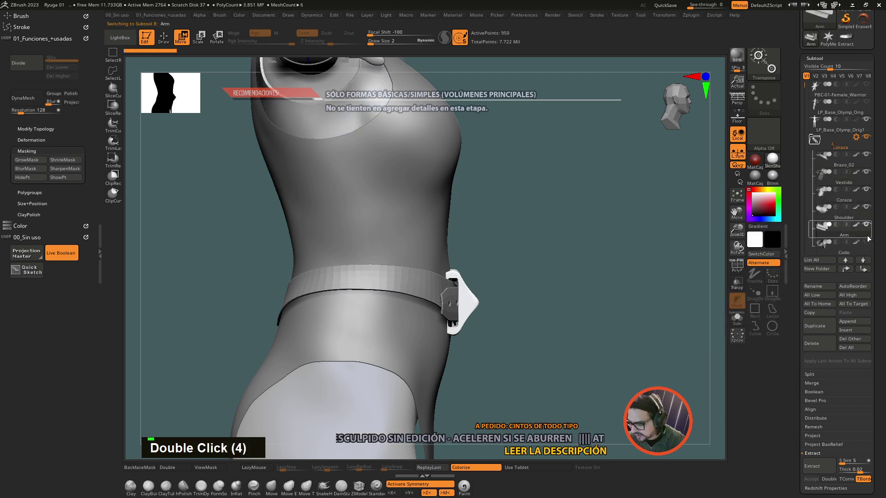
{"action": "double_click", "coordinate": [869, 250]}
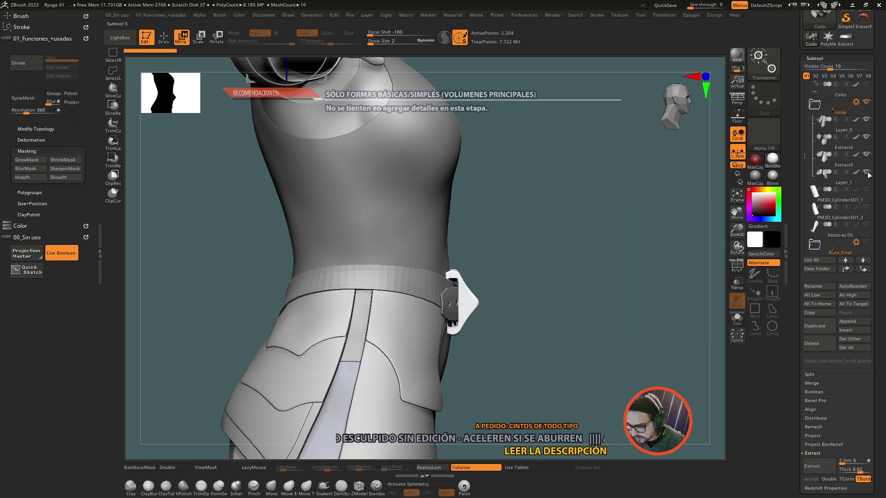
{"action": "left_click", "coordinate": [445, 264]}
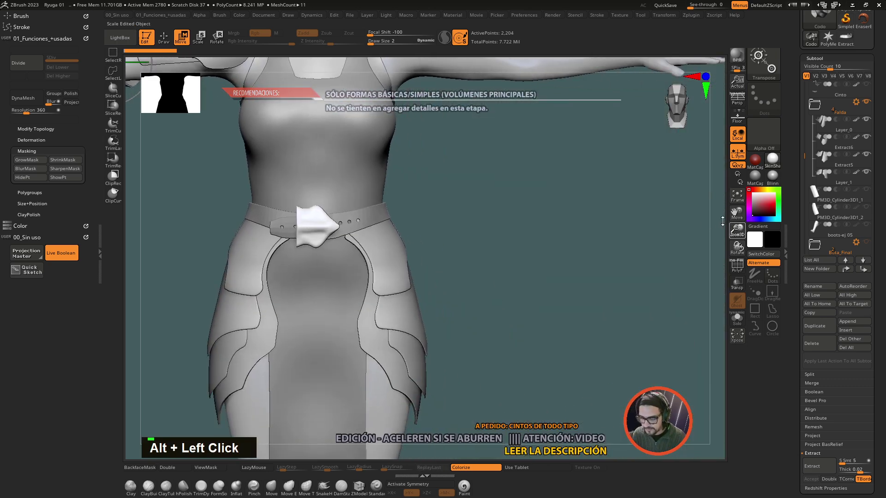
{"action": "left_click", "coordinate": [602, 270]}
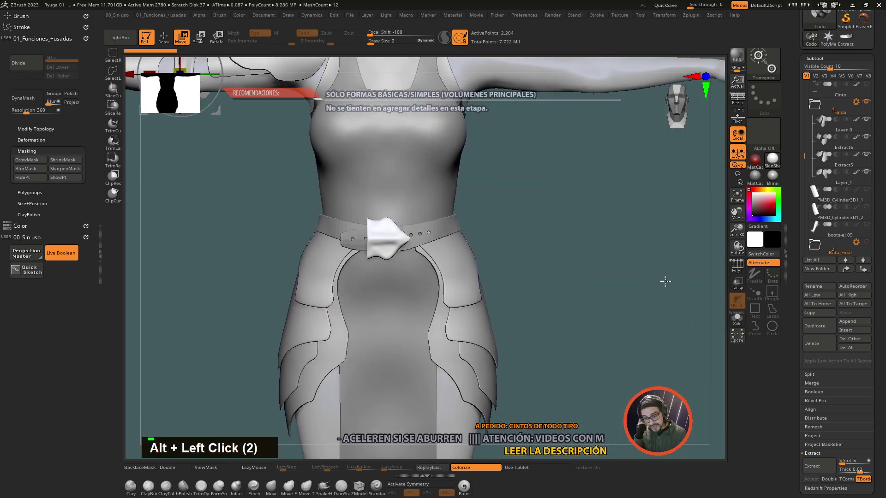
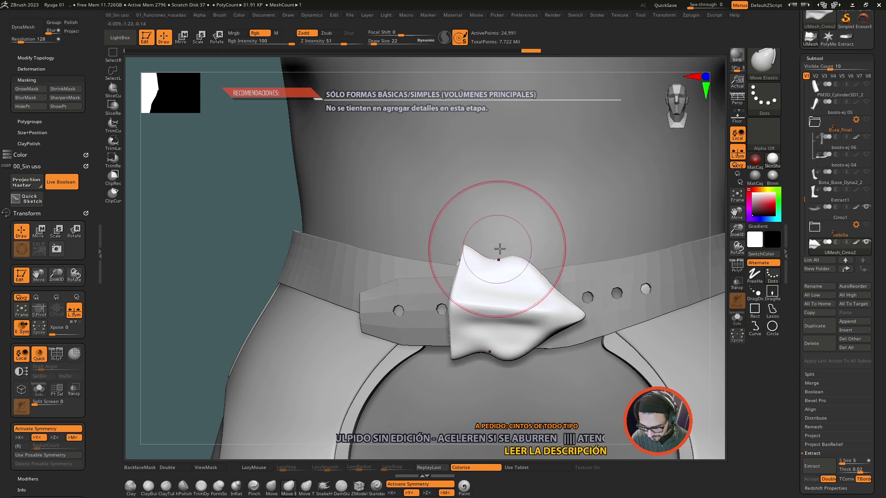
Inspect the wavy buckle from several angles and undo the reshaping back to its smooth pointed form
{"action": "key", "text": "'"}
{"action": "key", "text": "'"}
{"action": "key", "text": "i"}
{"action": "key", "text": "i"}
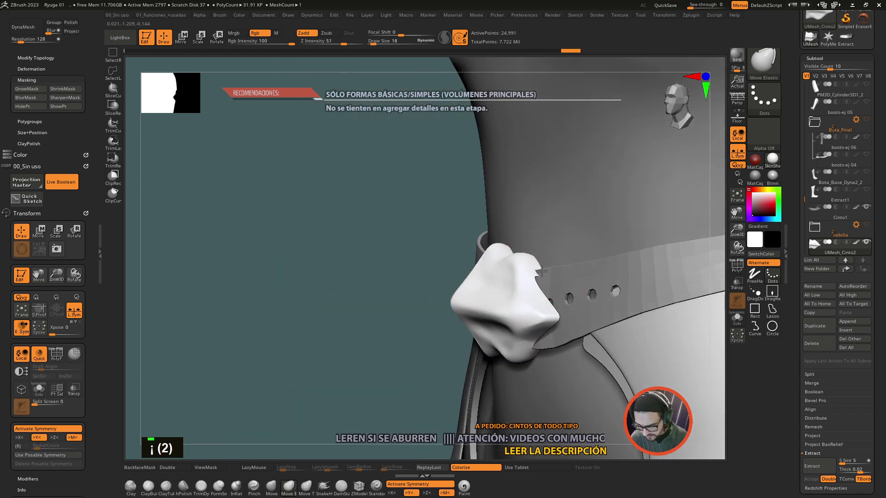
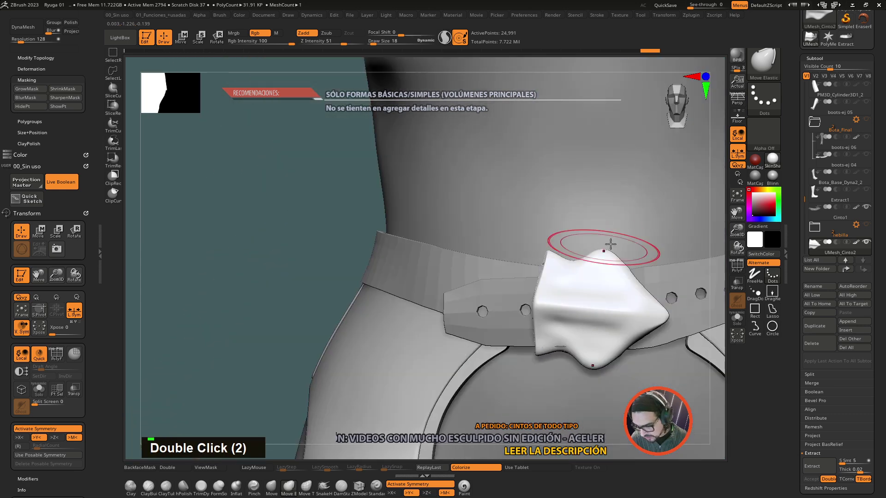
{"action": "key", "text": "ctrl+z"}
{"action": "key", "text": "ctrl+z"}
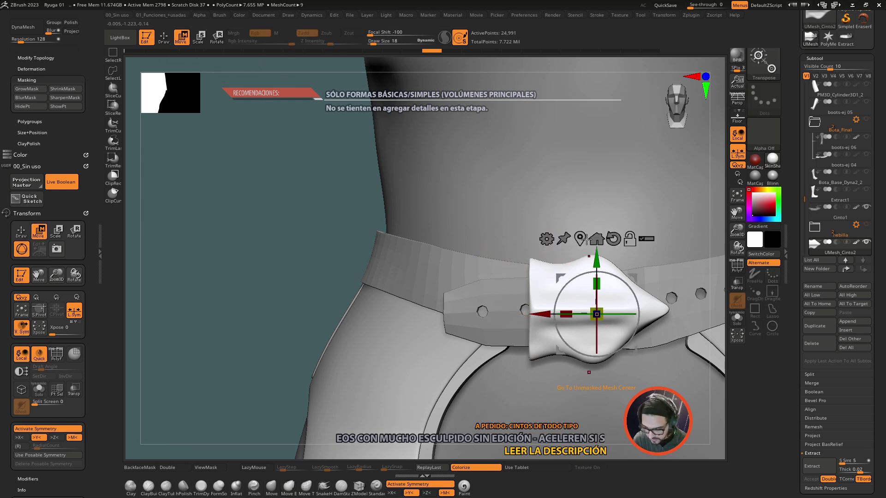
Return to Draw mode and pull a gentle wave into the buckle's top edge with Move Elastic, symmetry on
{"action": "left_click", "coordinate": [582, 237]}
{"action": "left_click", "coordinate": [582, 204]}
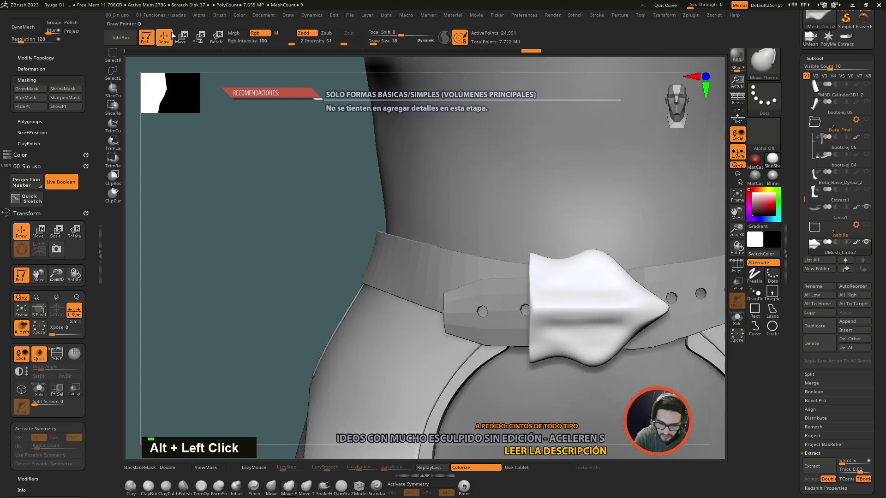
{"action": "key", "text": "x"}
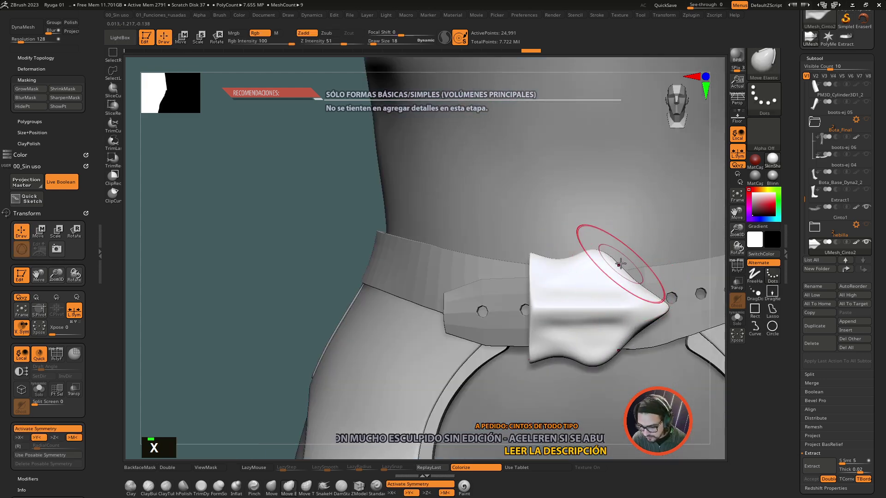
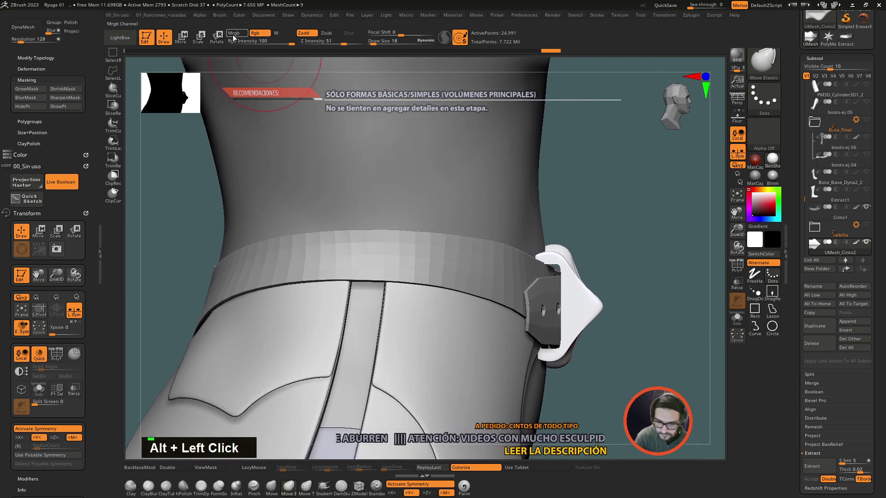
Nudge the buckle into place over the strap with the gizmo, then activate the Cinto1 strap subtool
{"action": "left_click", "coordinate": [626, 302]}
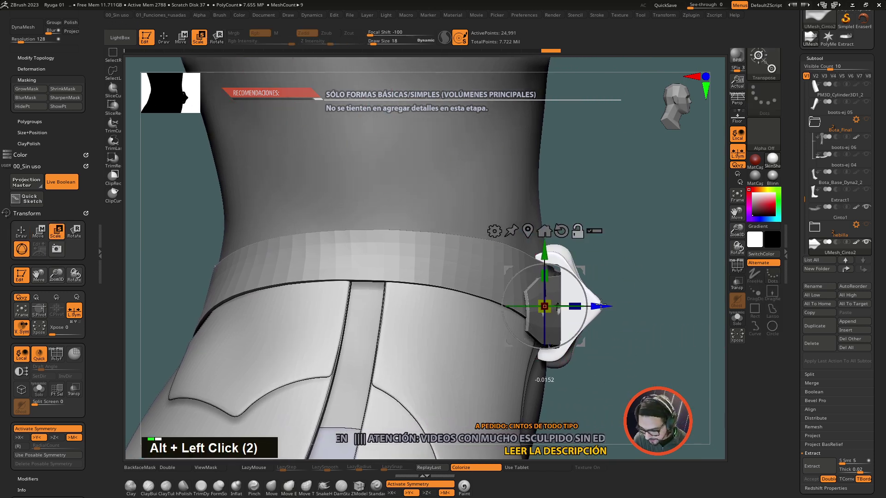
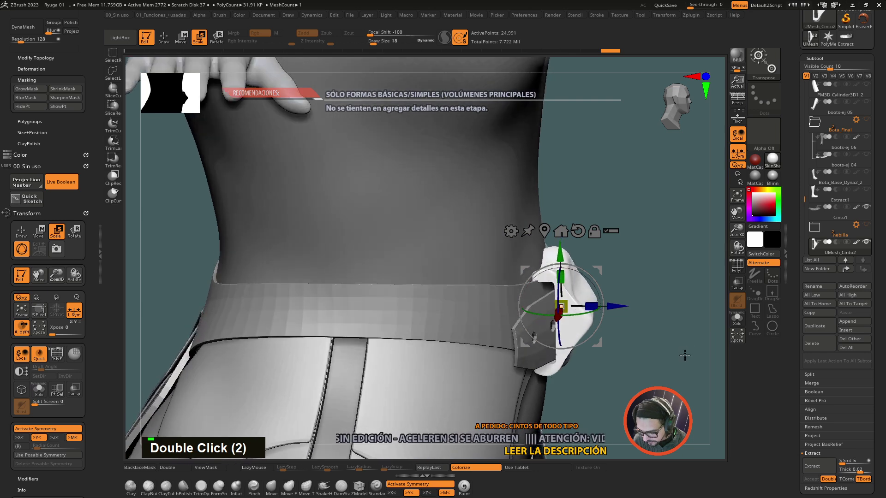
{"action": "key", "text": "ctrl+z"}
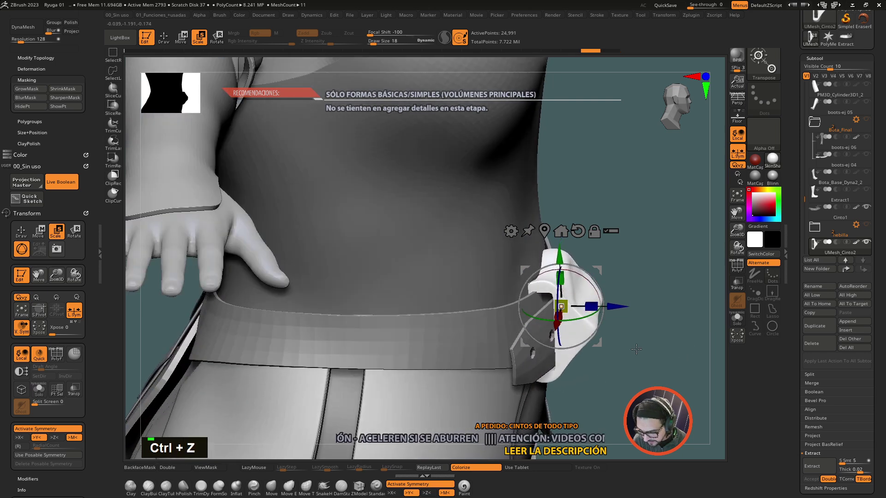
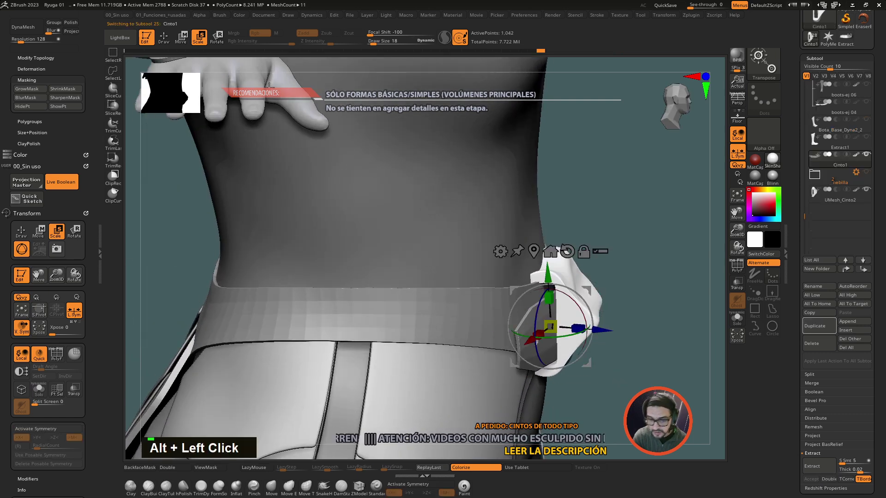
{"action": "left_click", "coordinate": [498, 316]}
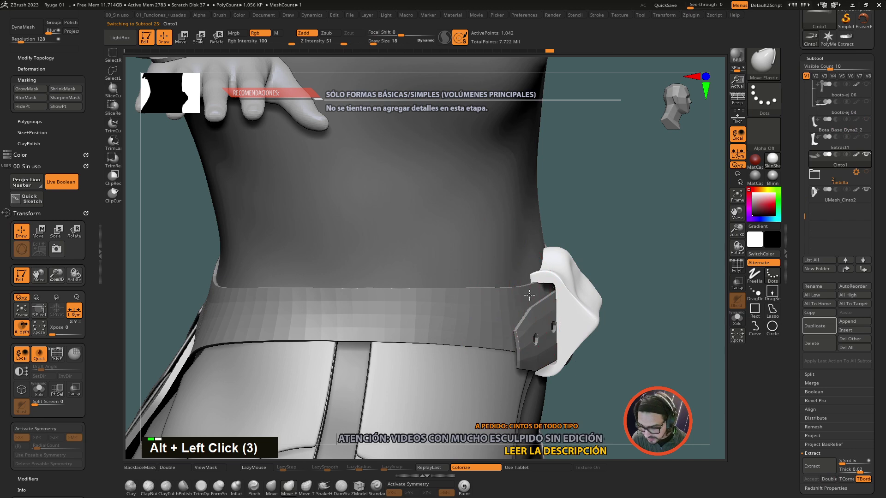
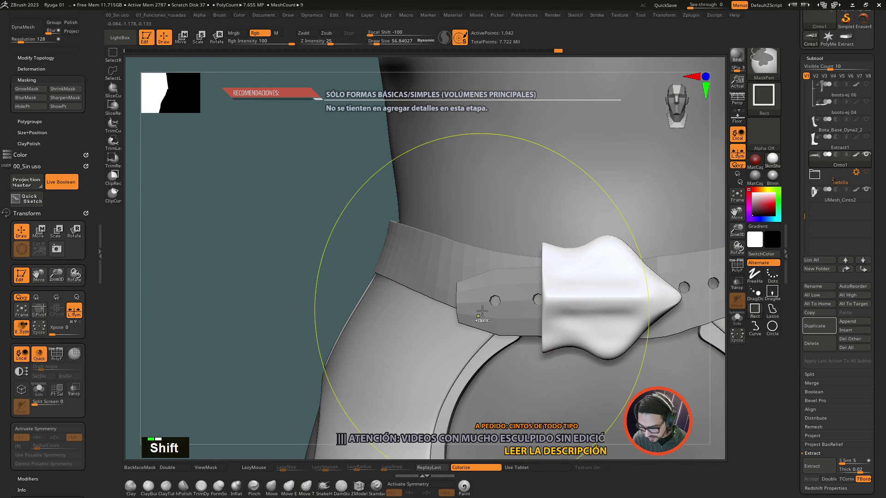
Push the strap surface near the buckle with Move Topological after masking part of it
{"action": "key", "text": "ctrl+z"}
{"action": "key", "text": "ctrl+z"}
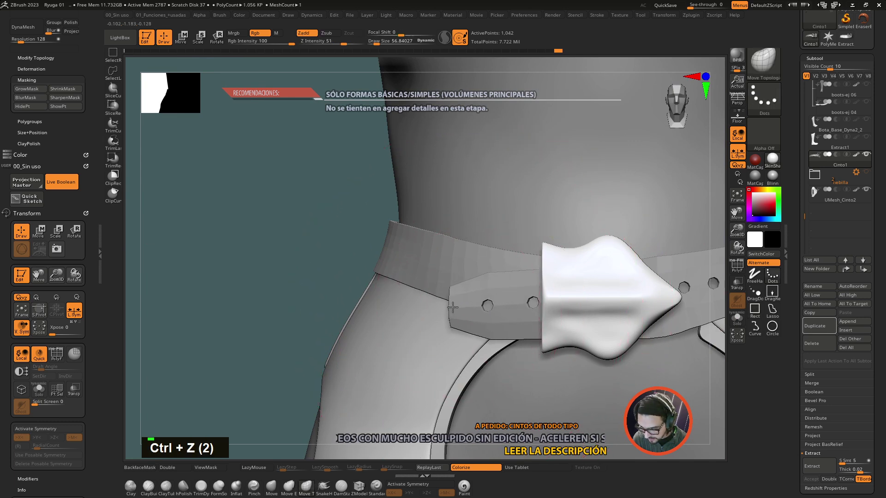
{"action": "left_click", "coordinate": [279, 297]}
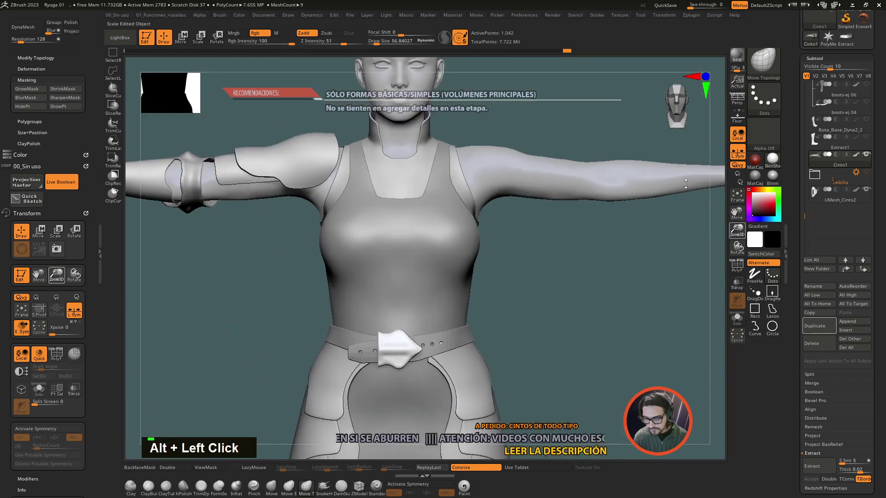
{"action": "left_click", "coordinate": [603, 337]}
{"action": "left_click", "coordinate": [609, 281]}
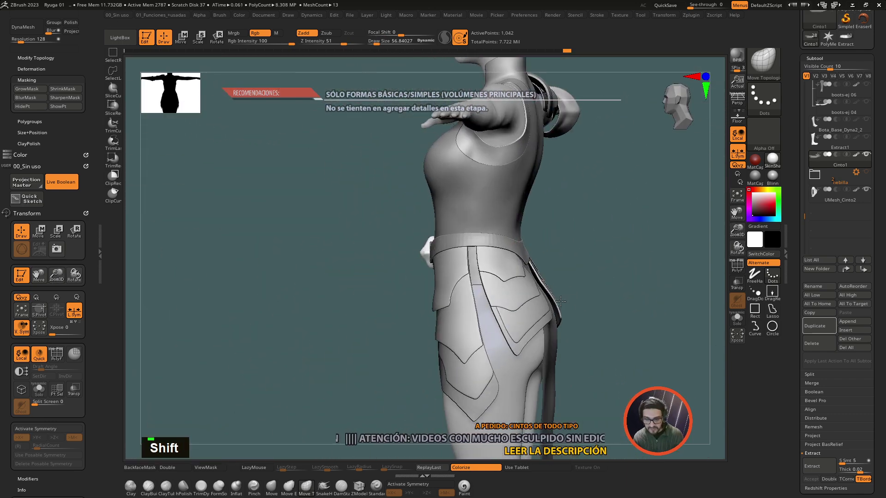
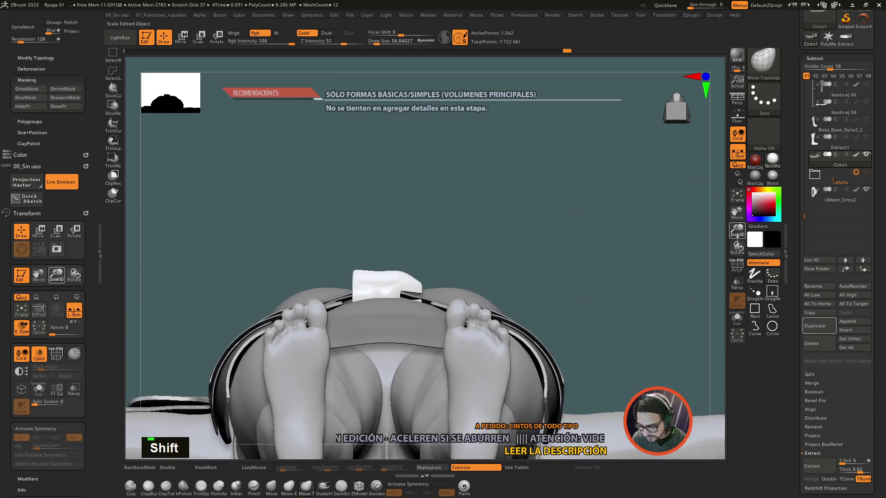
Activate the buckle in Solo and reshape its upper surface with Move Elastic at adjusted Draw Size
{"action": "left_click", "coordinate": [617, 234]}
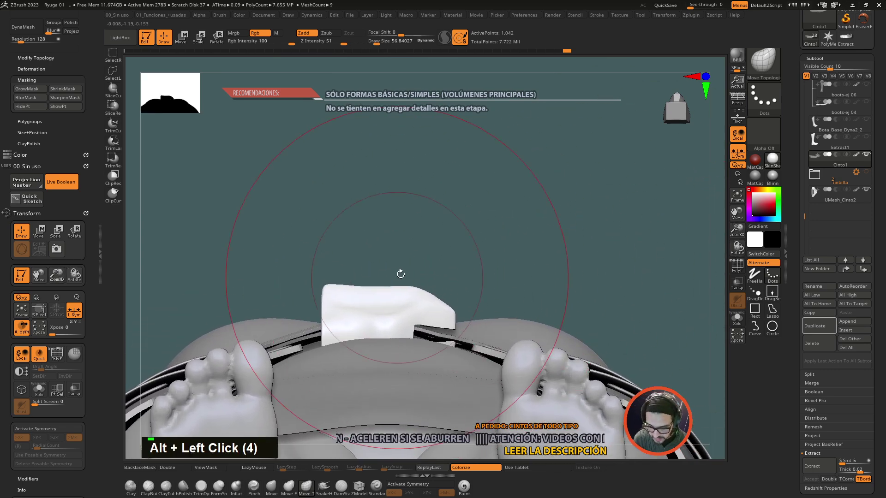
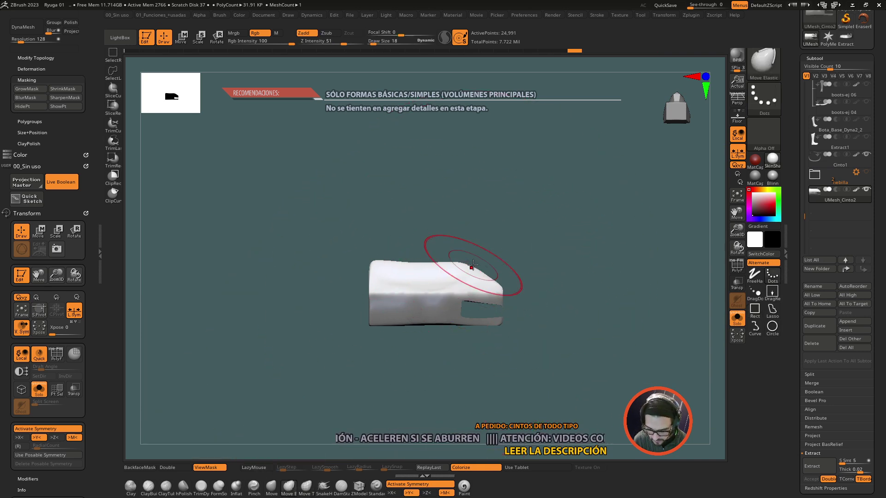
{"action": "key", "text": "s"}
{"action": "key", "text": "s"}
{"action": "key", "text": "s"}
{"action": "key", "text": "ctrl+z"}
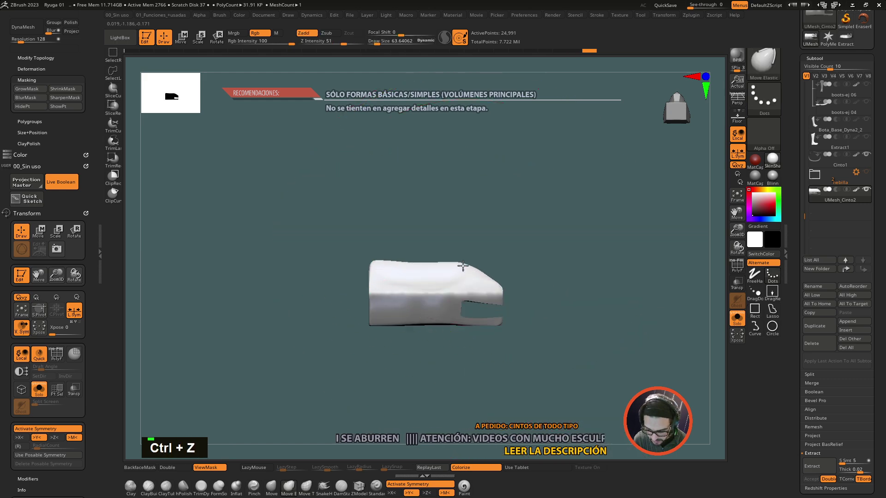
{"action": "key", "text": "ctrl+z"}
{"action": "key", "text": "'"}
{"action": "key", "text": "'"}
{"action": "key", "text": "'"}
{"action": "key", "text": "'"}
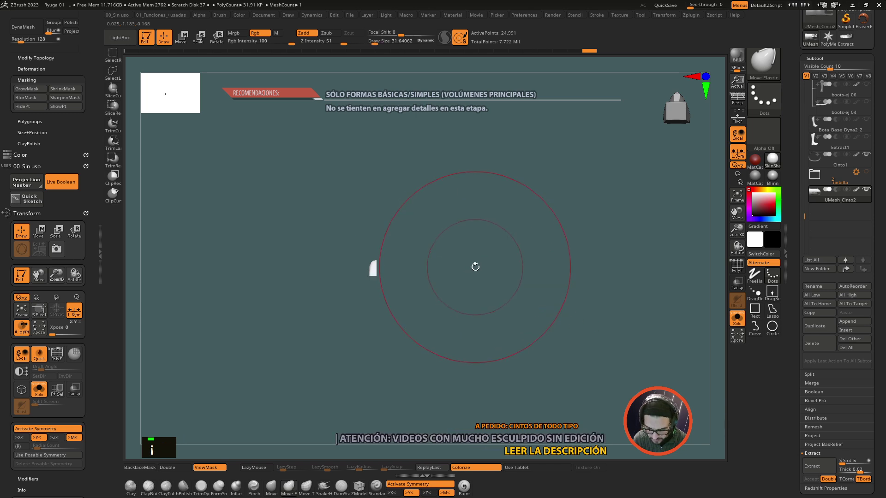
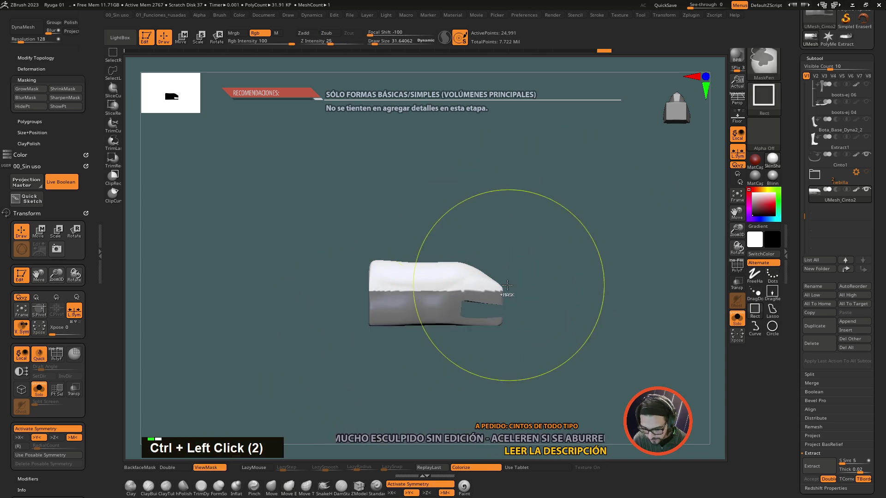
Clear the mask from the buckle top and bring the piece back into view for DynaMesh
{"action": "left_click", "coordinate": [423, 314]}
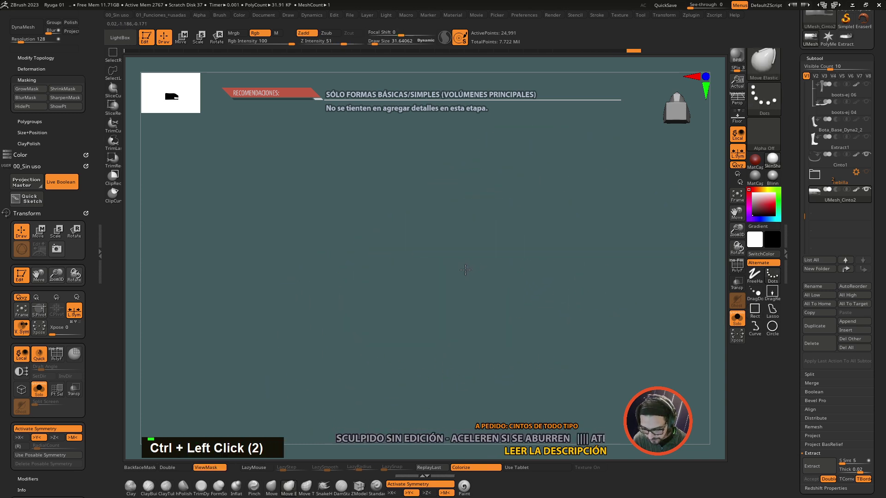
{"action": "key", "text": "ctrl+z"}
DynaMesh the extracted buckle for even topology, undoing and redoing strokes while masking its lower part
{"action": "left_click", "coordinate": [530, 249]}
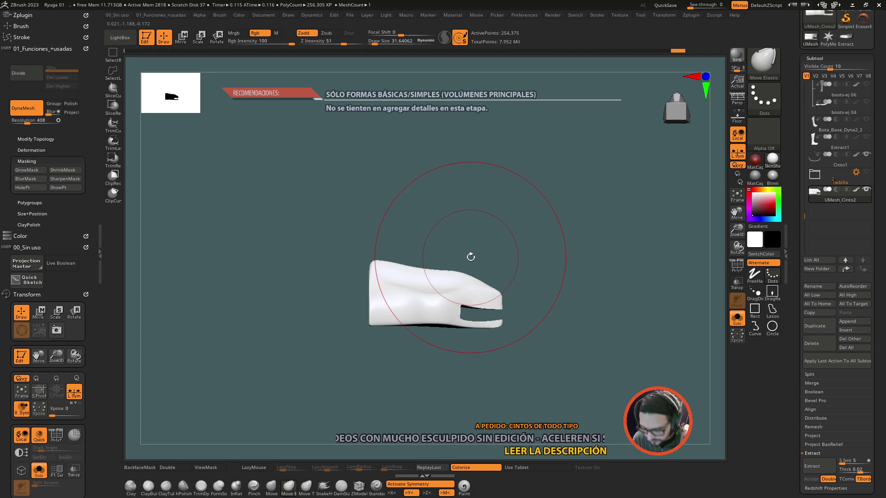
{"action": "key", "text": "ctrl+z"}
{"action": "left_click", "coordinate": [343, 349]}
{"action": "left_click", "coordinate": [491, 295]}
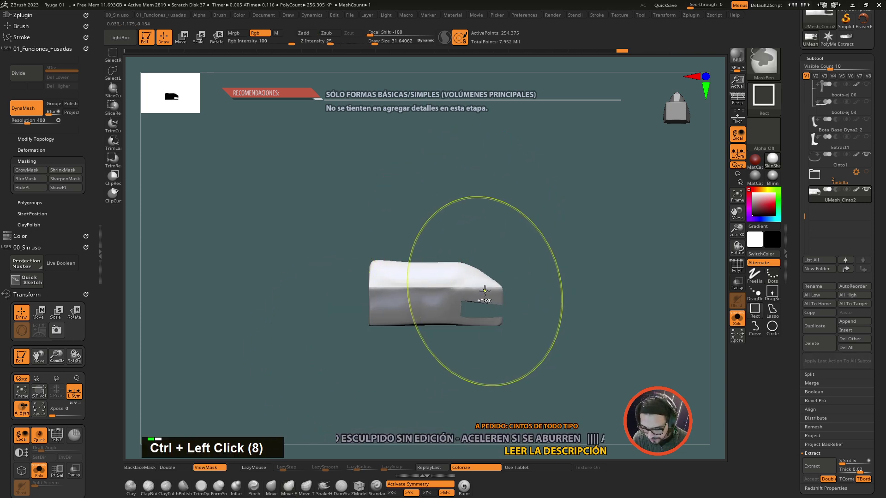
{"action": "key", "text": "ctrl+z"}
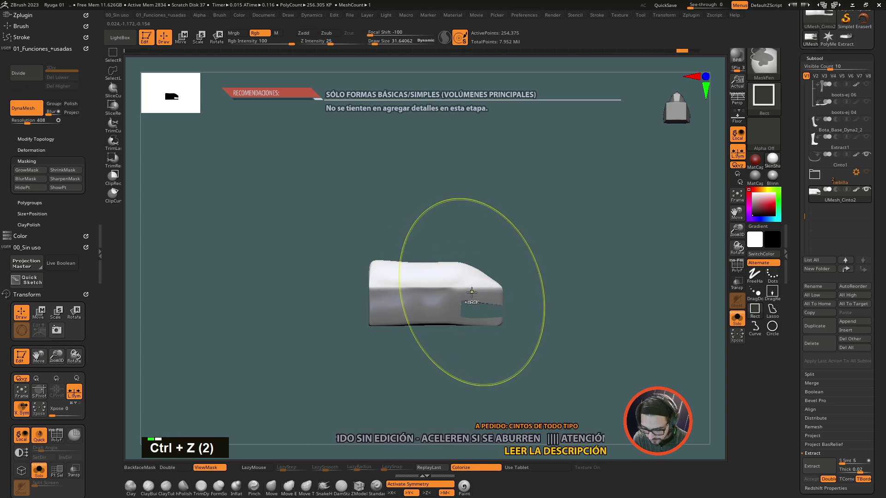
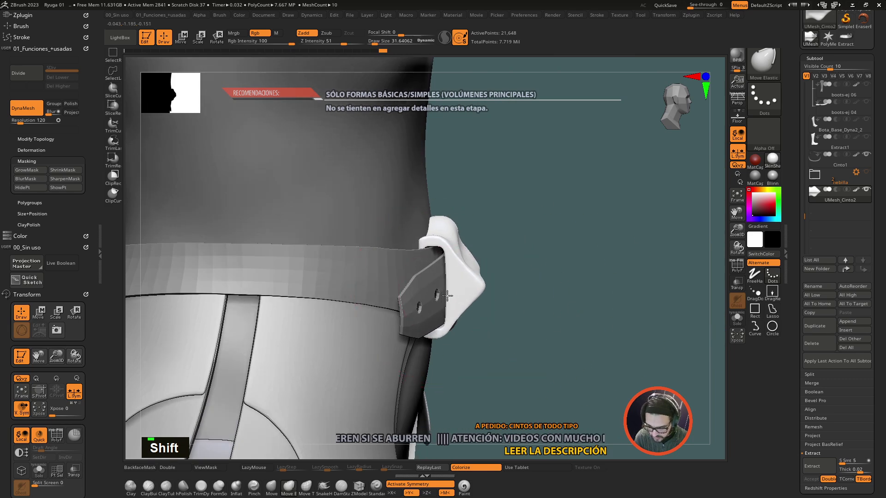
Rework Move Elastic strokes on the buckle tip, undoing misses and shrinking the Draw Size for finer control
{"action": "key", "text": "ctrl+z"}
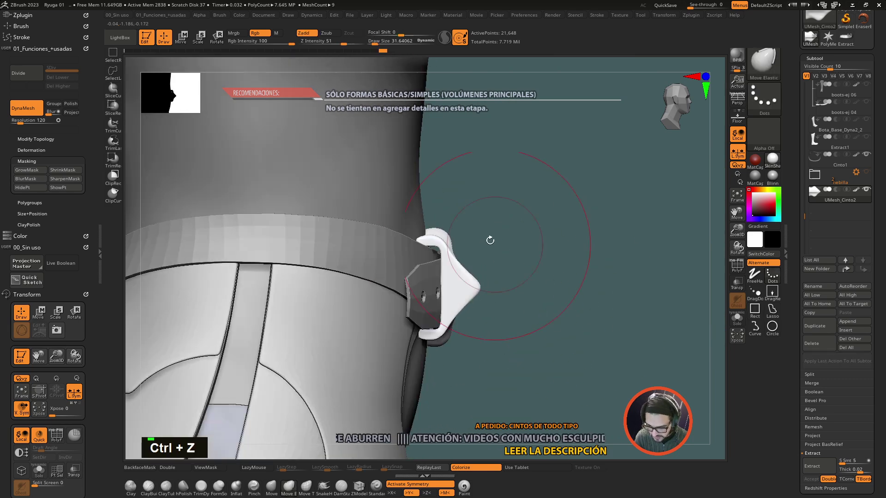
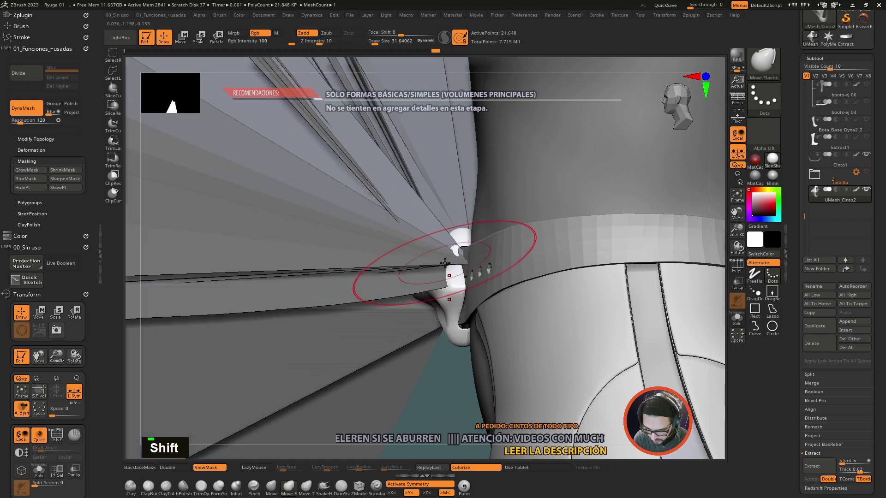
{"action": "key", "text": "ctrl+z"}
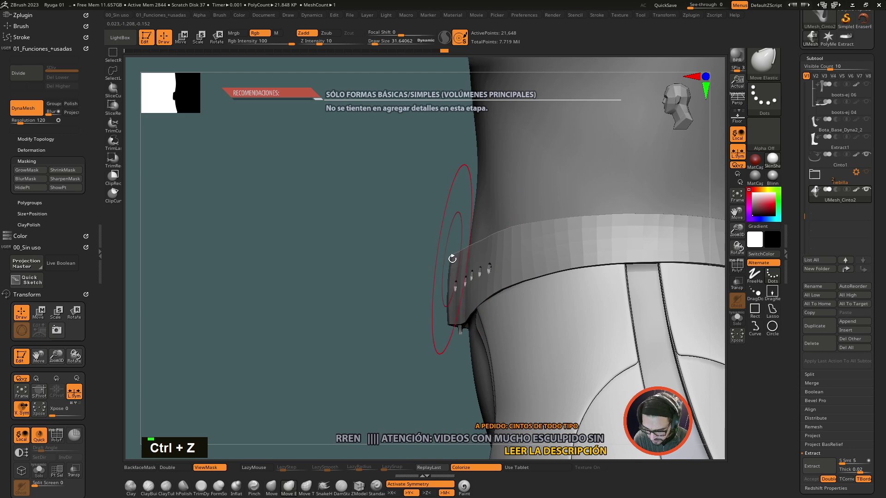
{"action": "key", "text": "ctrl+z"}
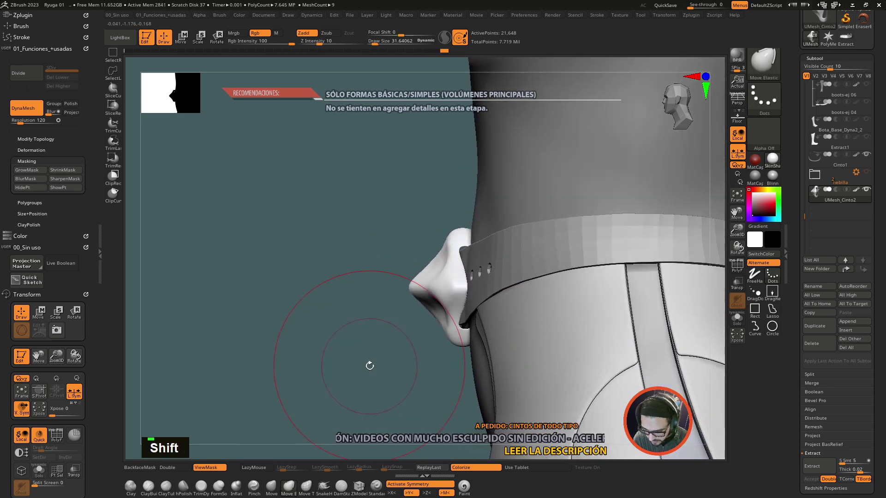
{"action": "left_click", "coordinate": [640, 208]}
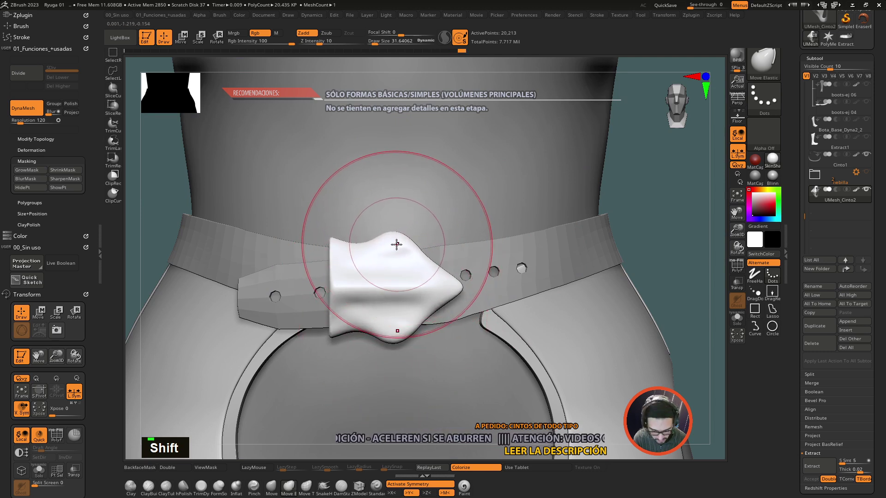
{"action": "key", "text": "'"}
{"action": "key", "text": "'"}
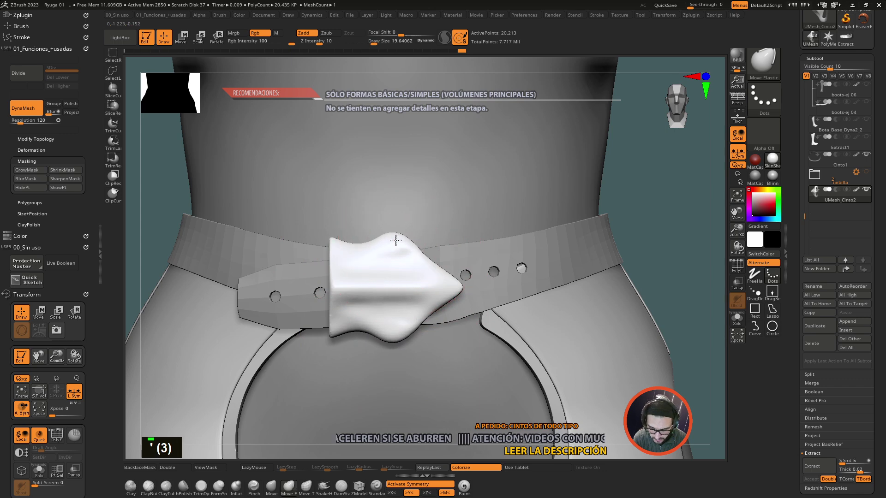
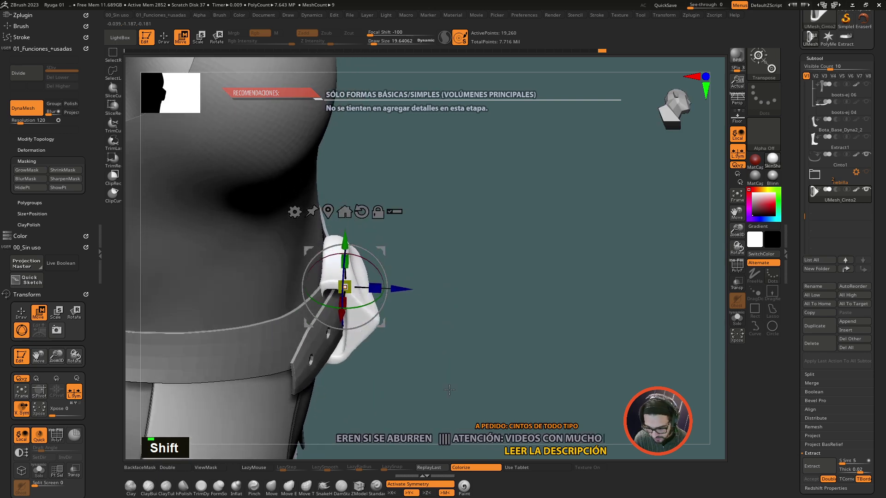
Leave the Transpose gizmo and nudge the Cinto1 strap end under the buckle with Move Topological, undoing stray strokes
{"action": "left_click", "coordinate": [451, 370]}
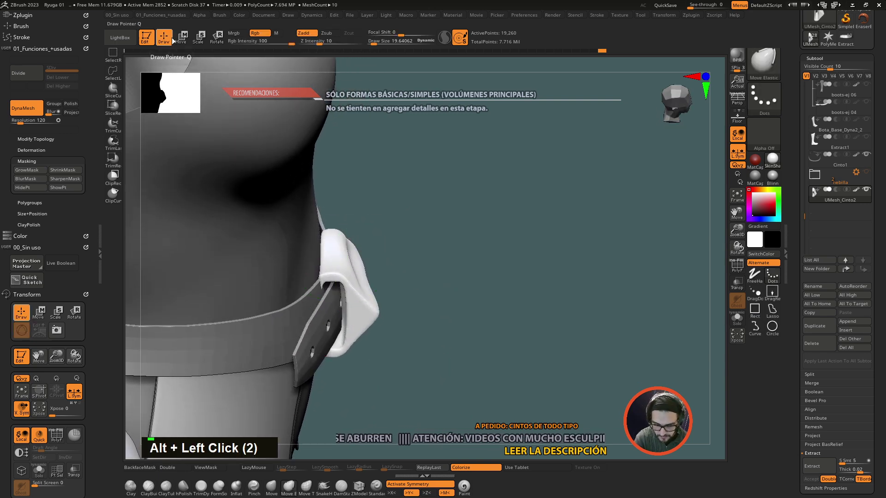
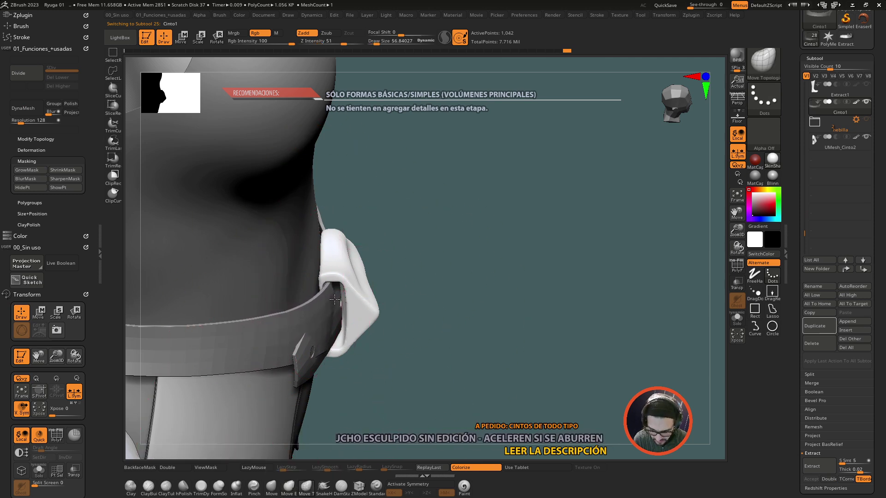
{"action": "key", "text": "ctrl+z"}
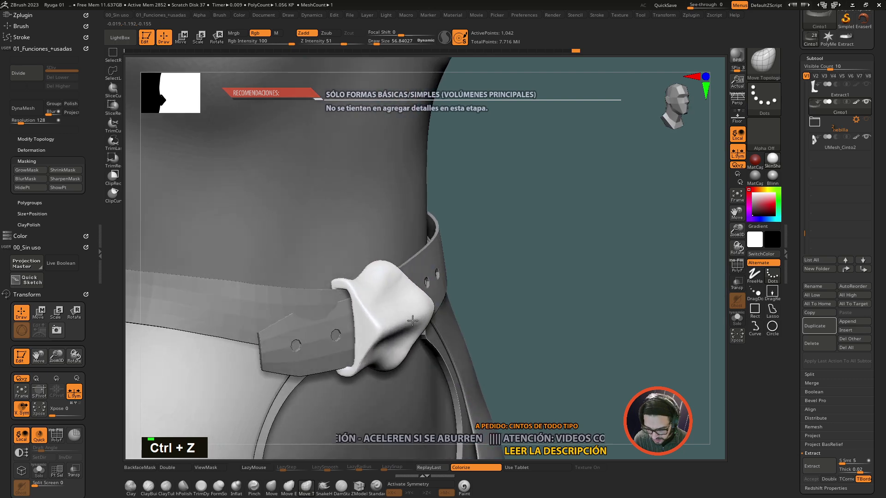
{"action": "key", "text": "ctrl+z"}
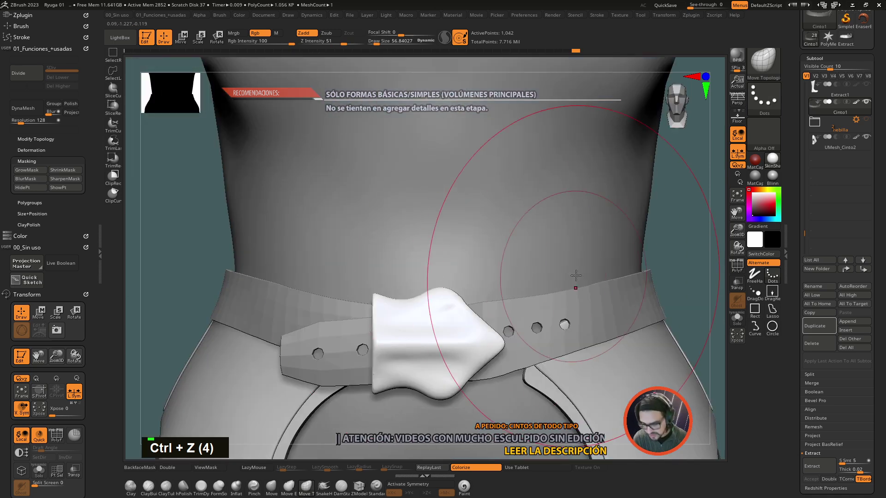
{"action": "left_click", "coordinate": [672, 272]}
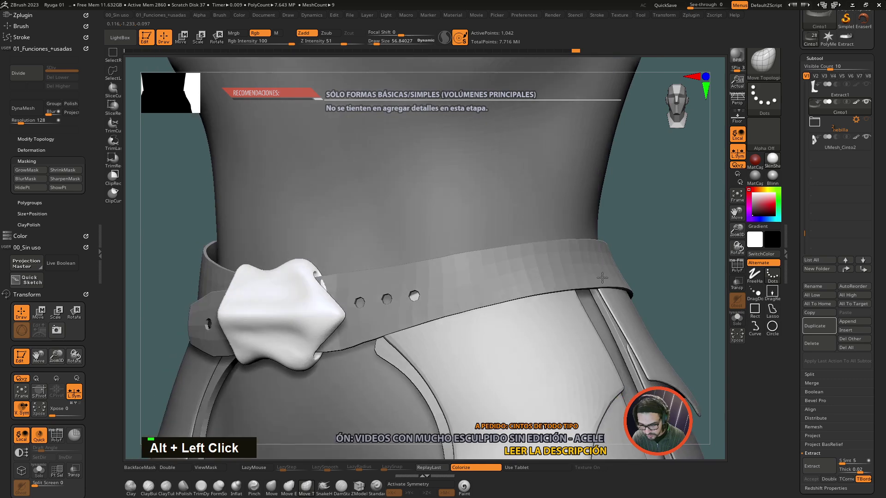
{"action": "left_click", "coordinate": [556, 302]}
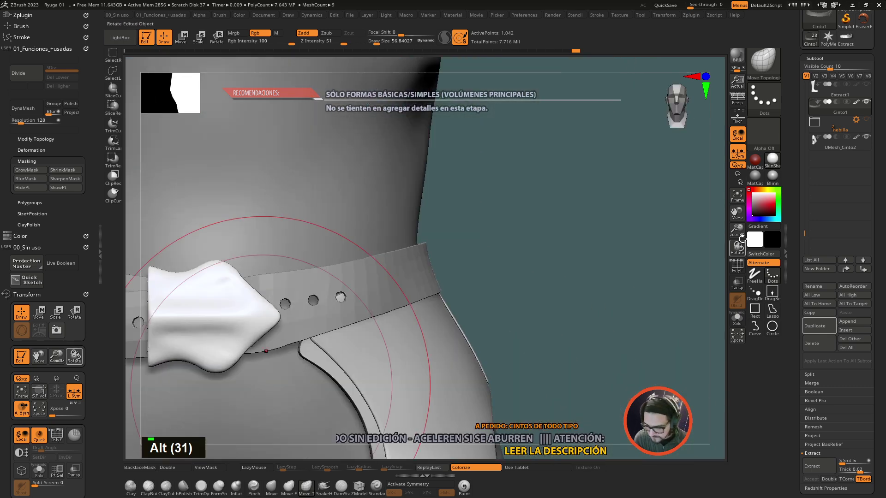
Frame the figure, then trim the buckle's jutting tip flat against the strap with a rectangle selection
{"action": "left_click", "coordinate": [462, 372]}
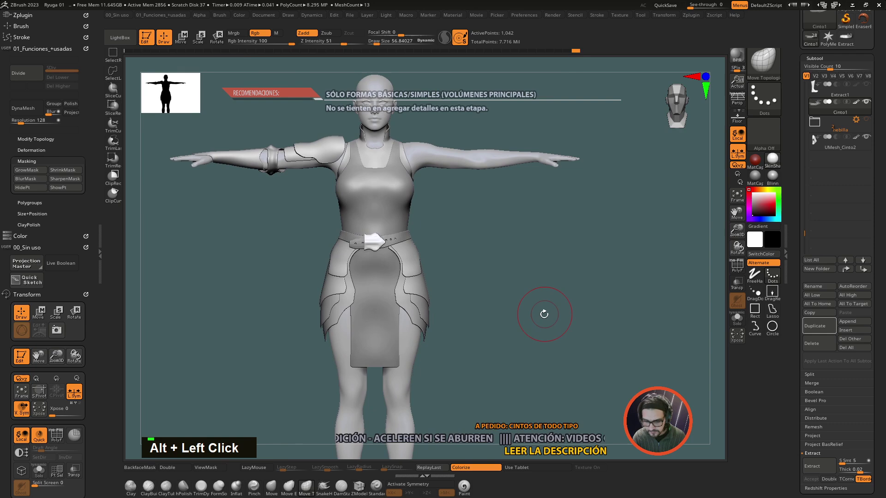
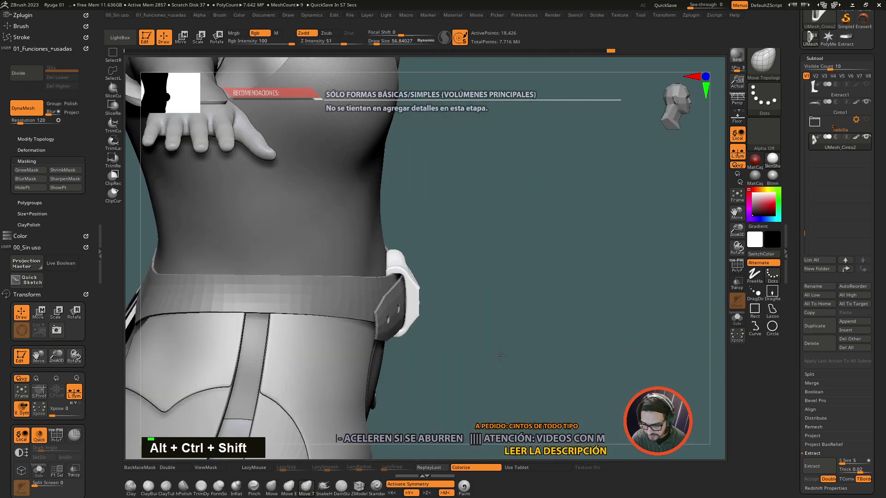
{"action": "key", "text": "ctrl+z"}
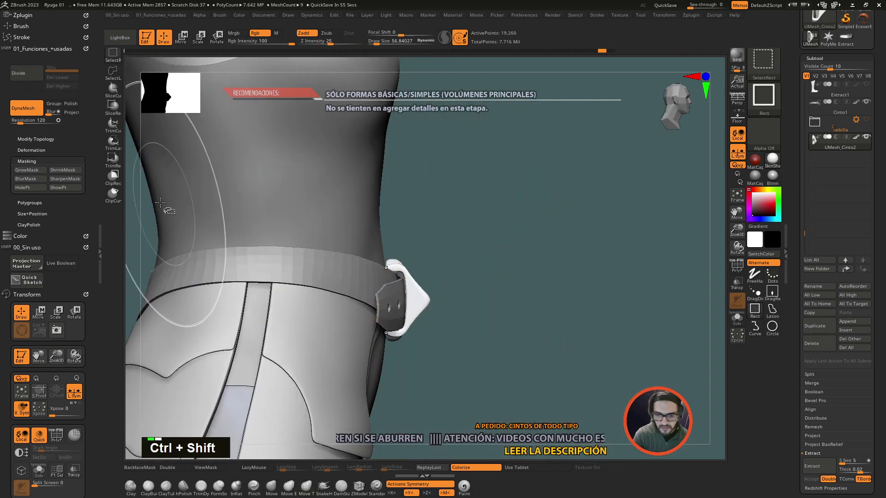
{"action": "left_click", "coordinate": [116, 165]}
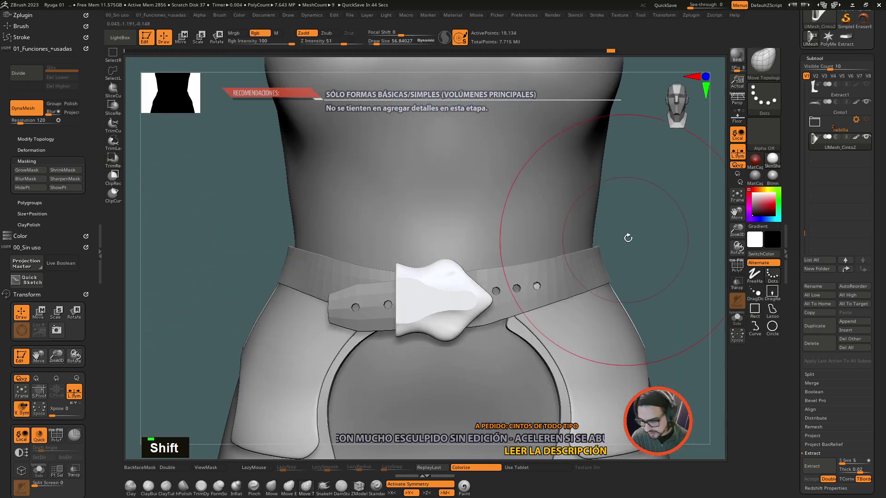
{"action": "left_click", "coordinate": [632, 273]}
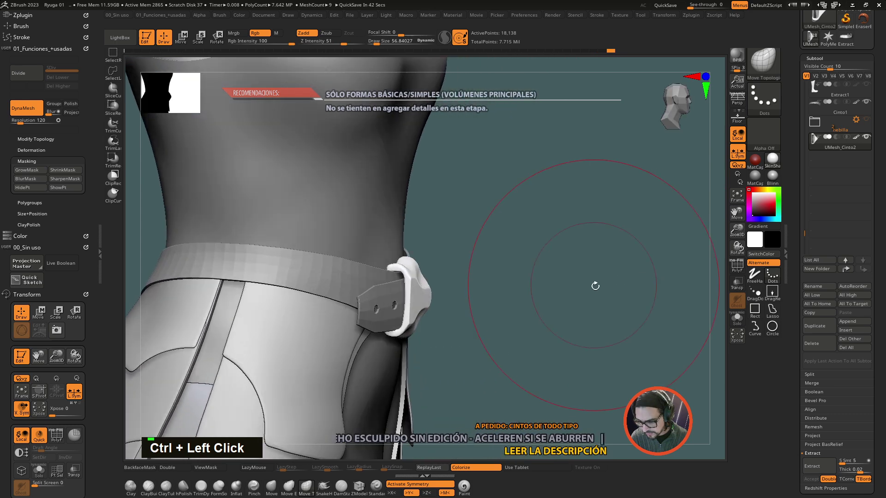